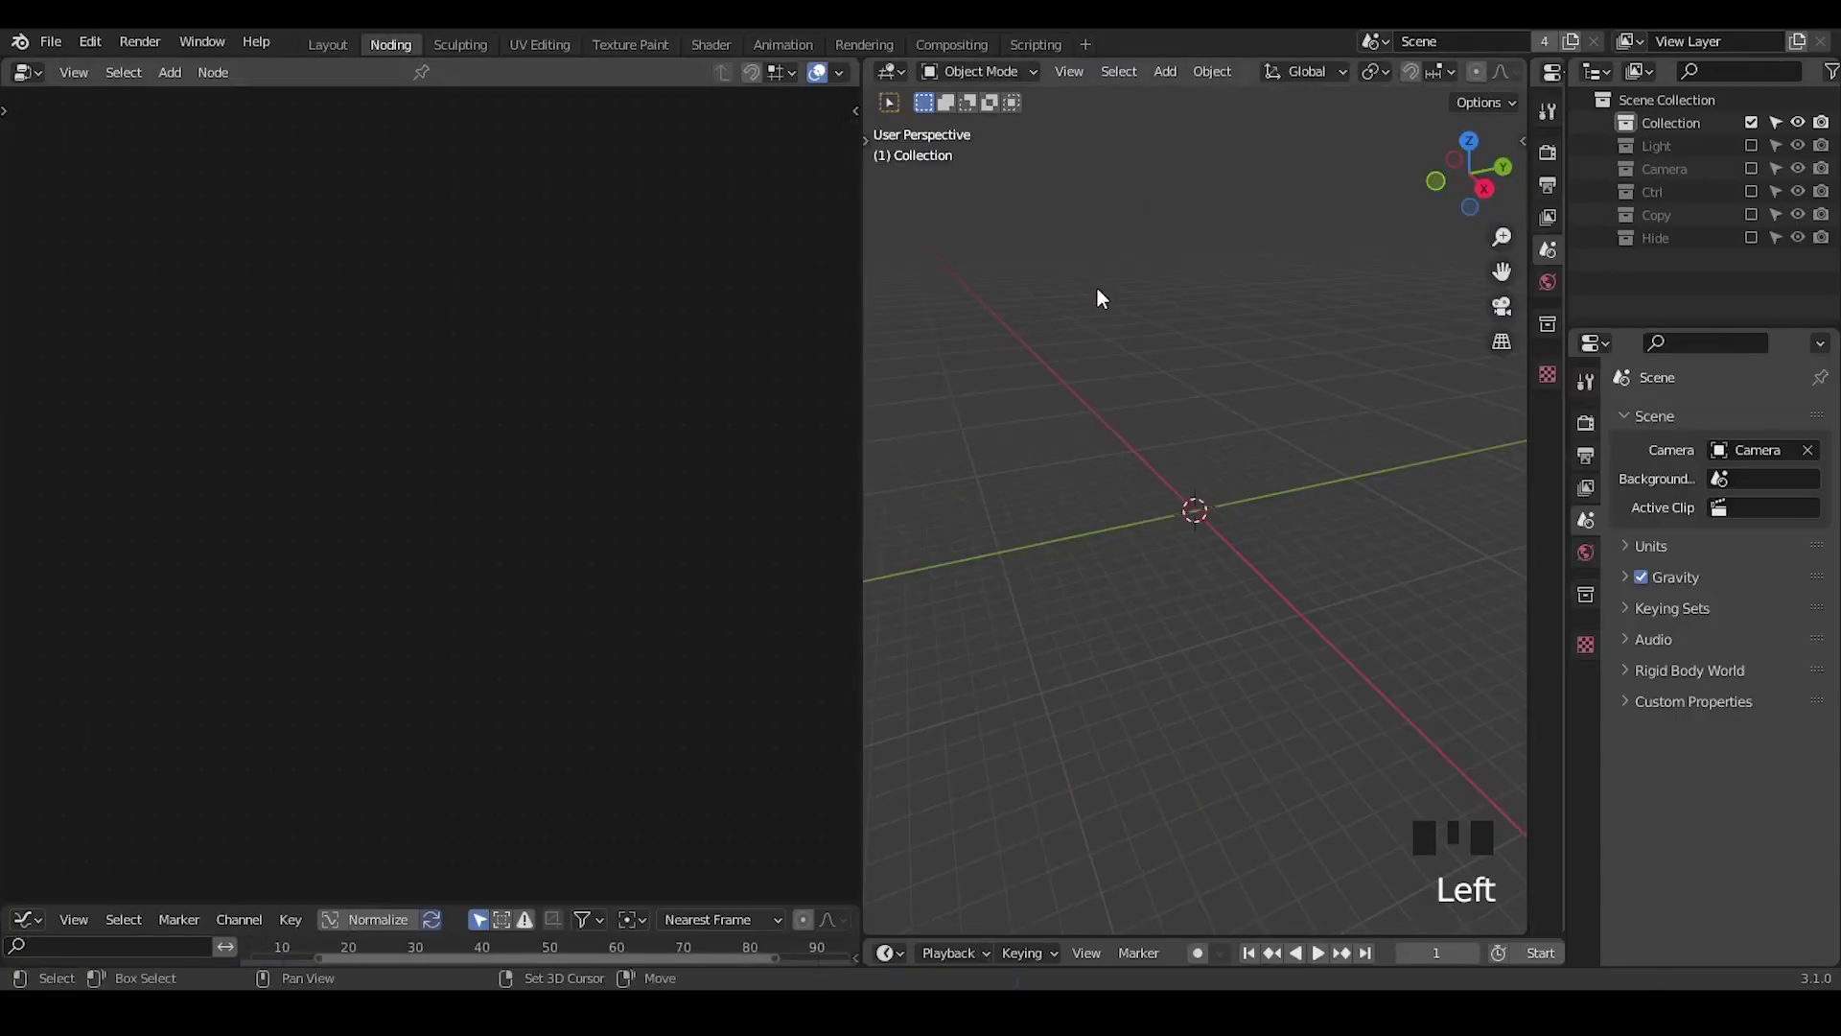
Add a plane and route a one-metre Curve Circle node into the Group Output
key(shift+a)
drag(424, 73, 255, 417)
key(x)
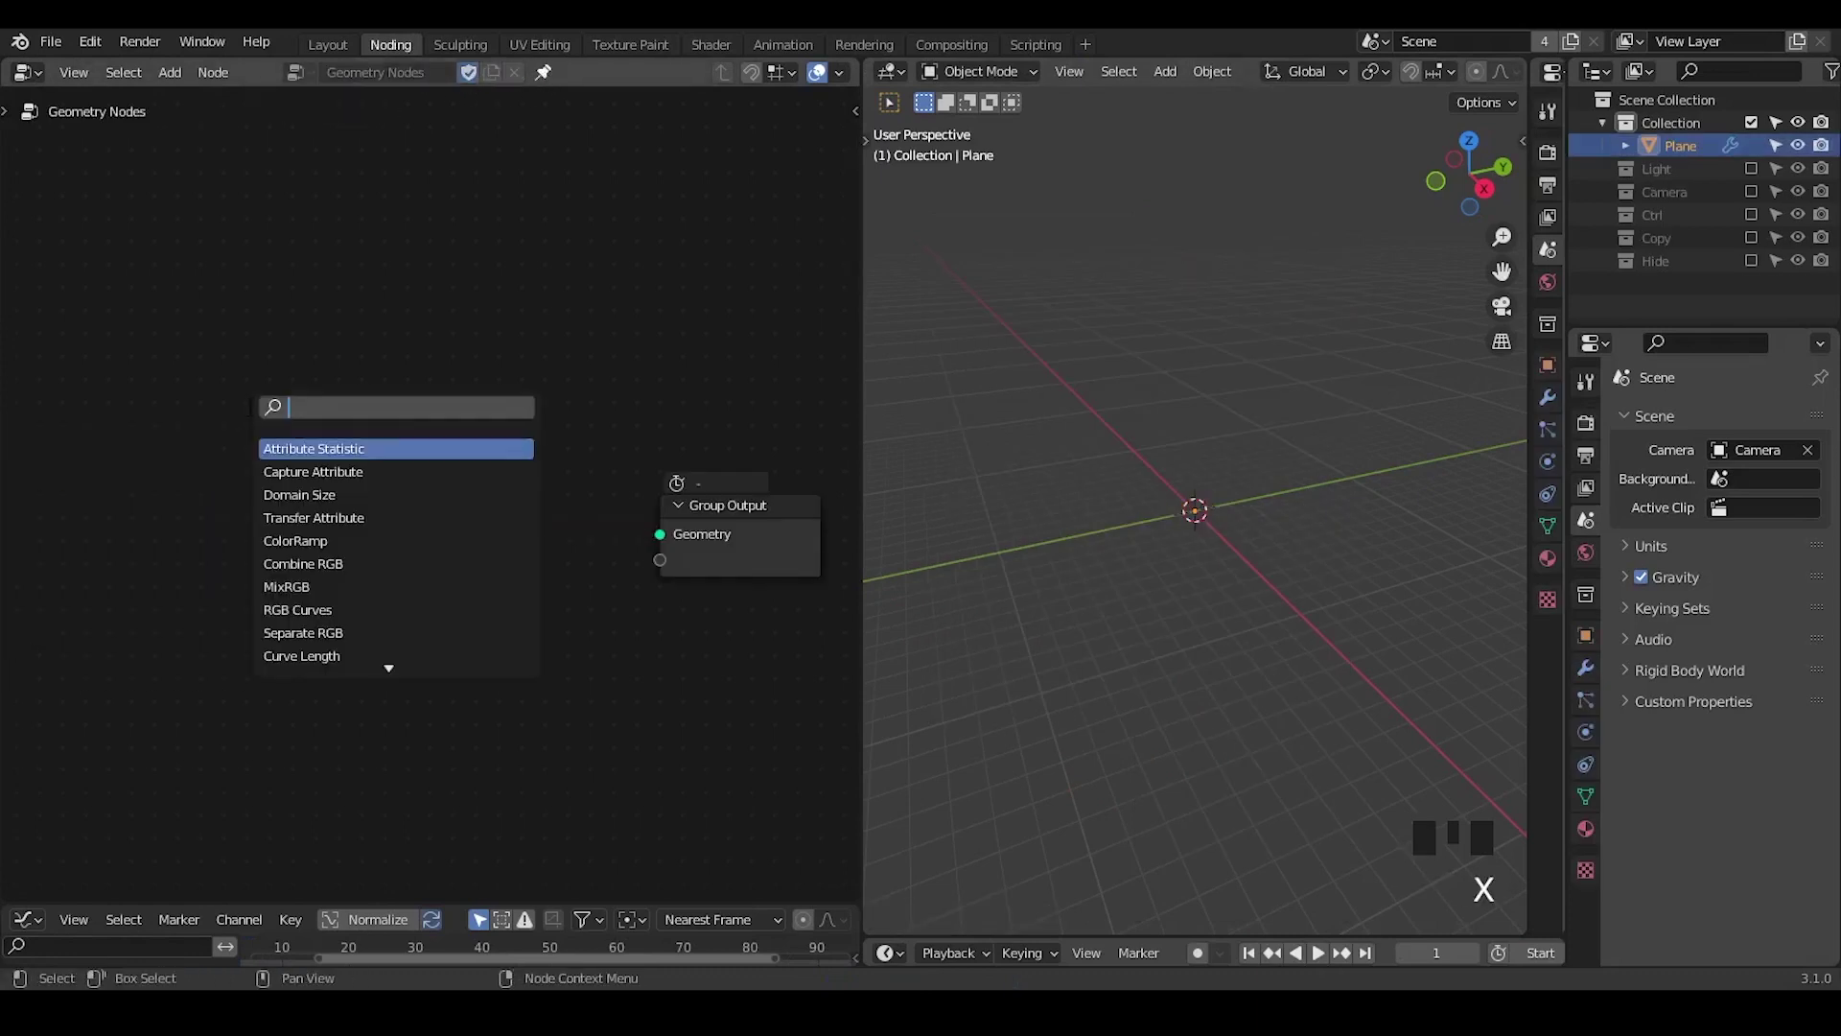
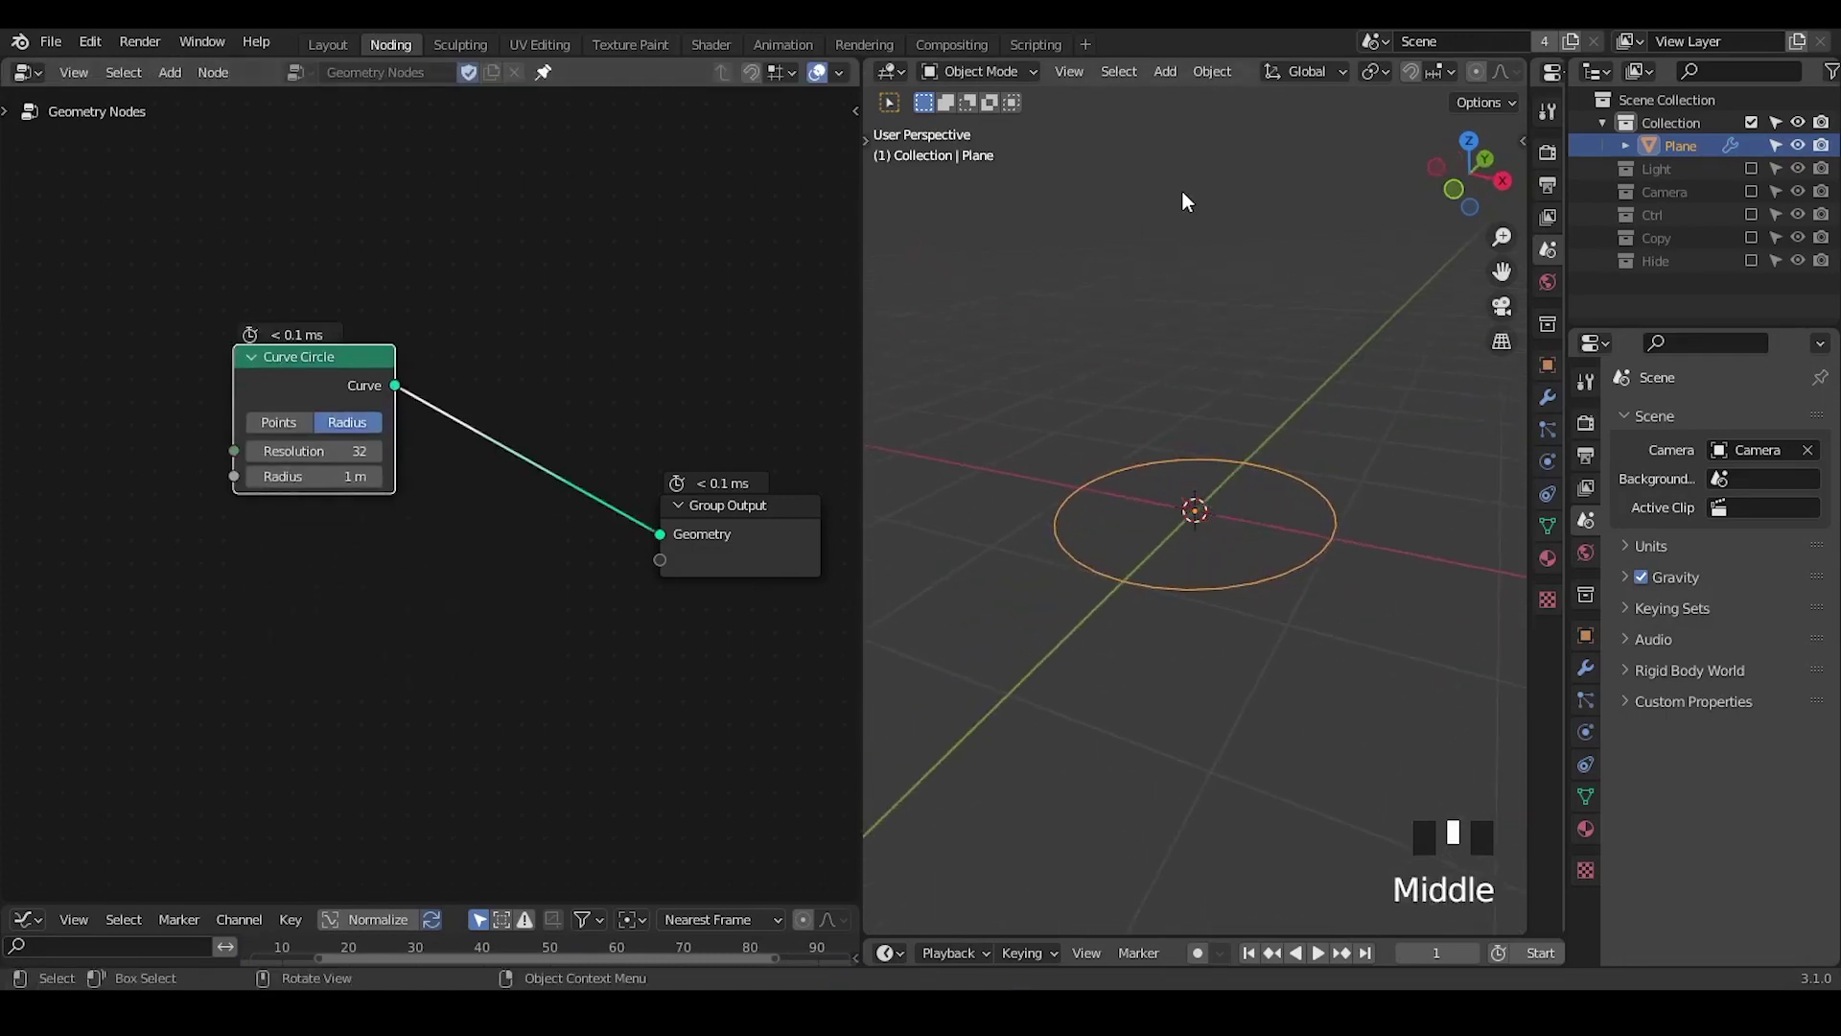
click(1191, 198)
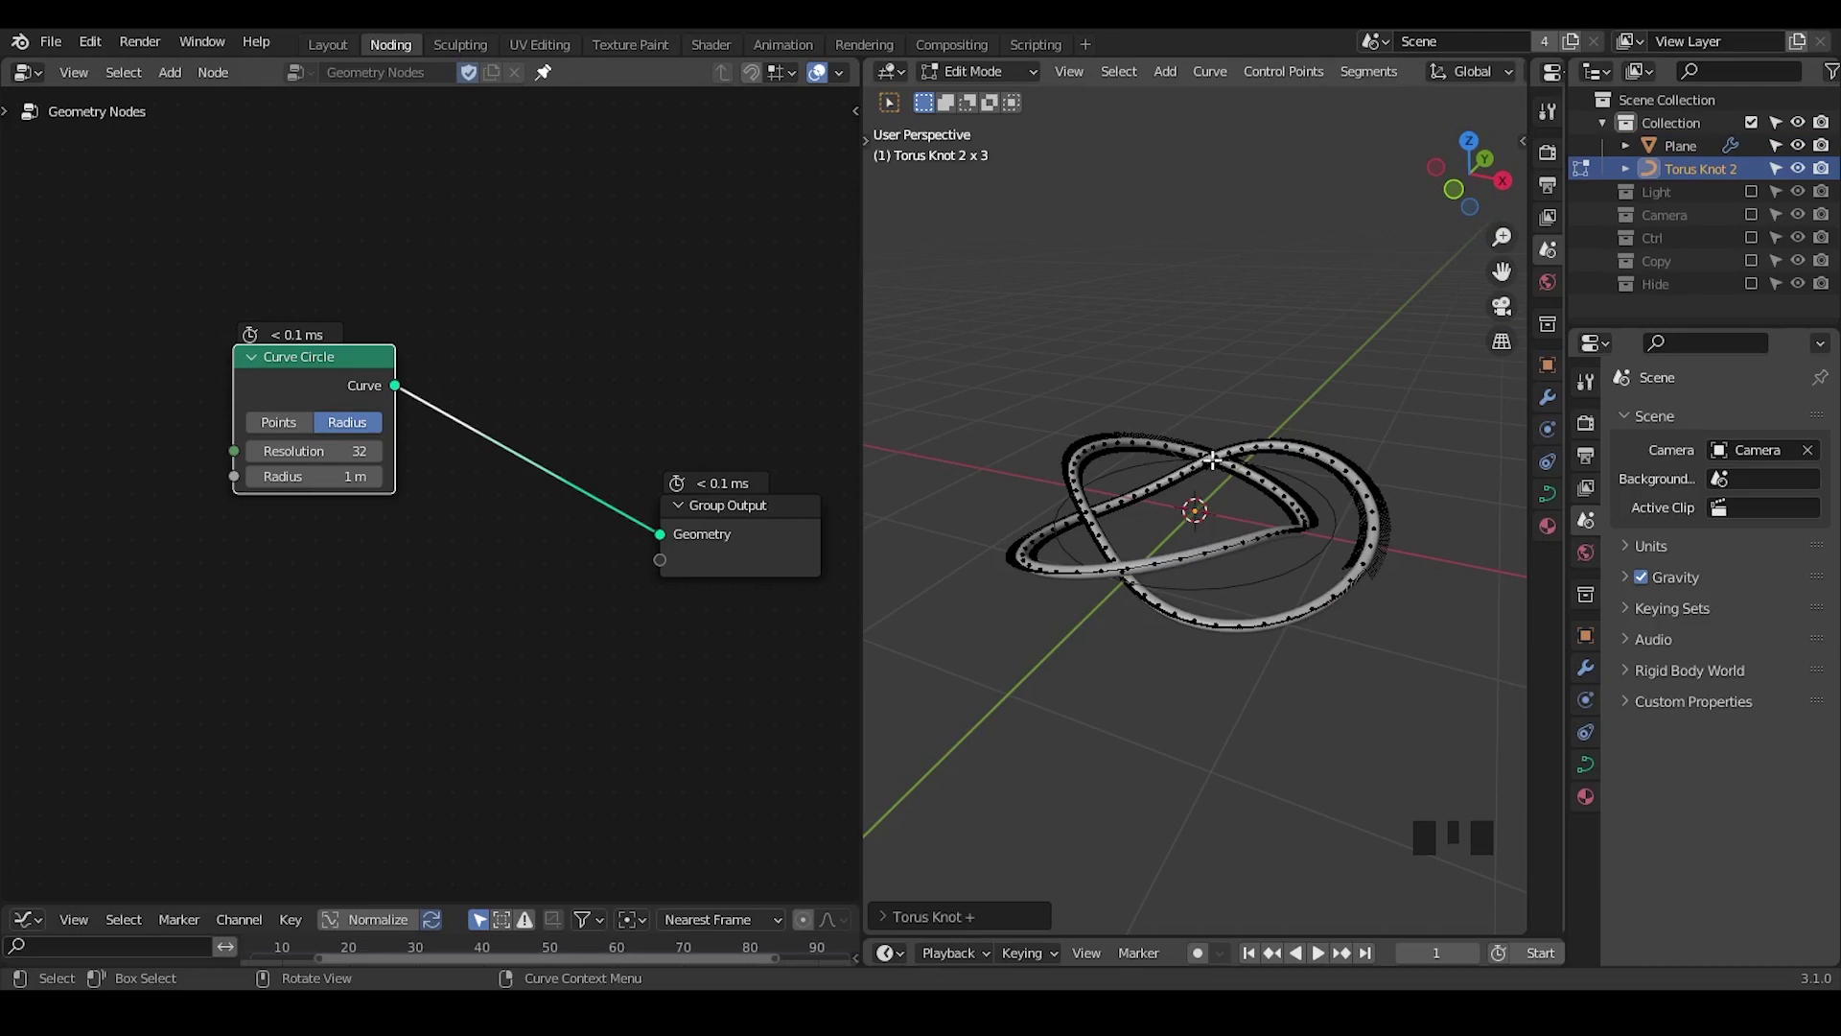
Leave edit mode and delete the accidentally added knot object from the scene
key(Tab)
scroll(down, 3)
drag(1080, 634, 1257, 393)
key(x)
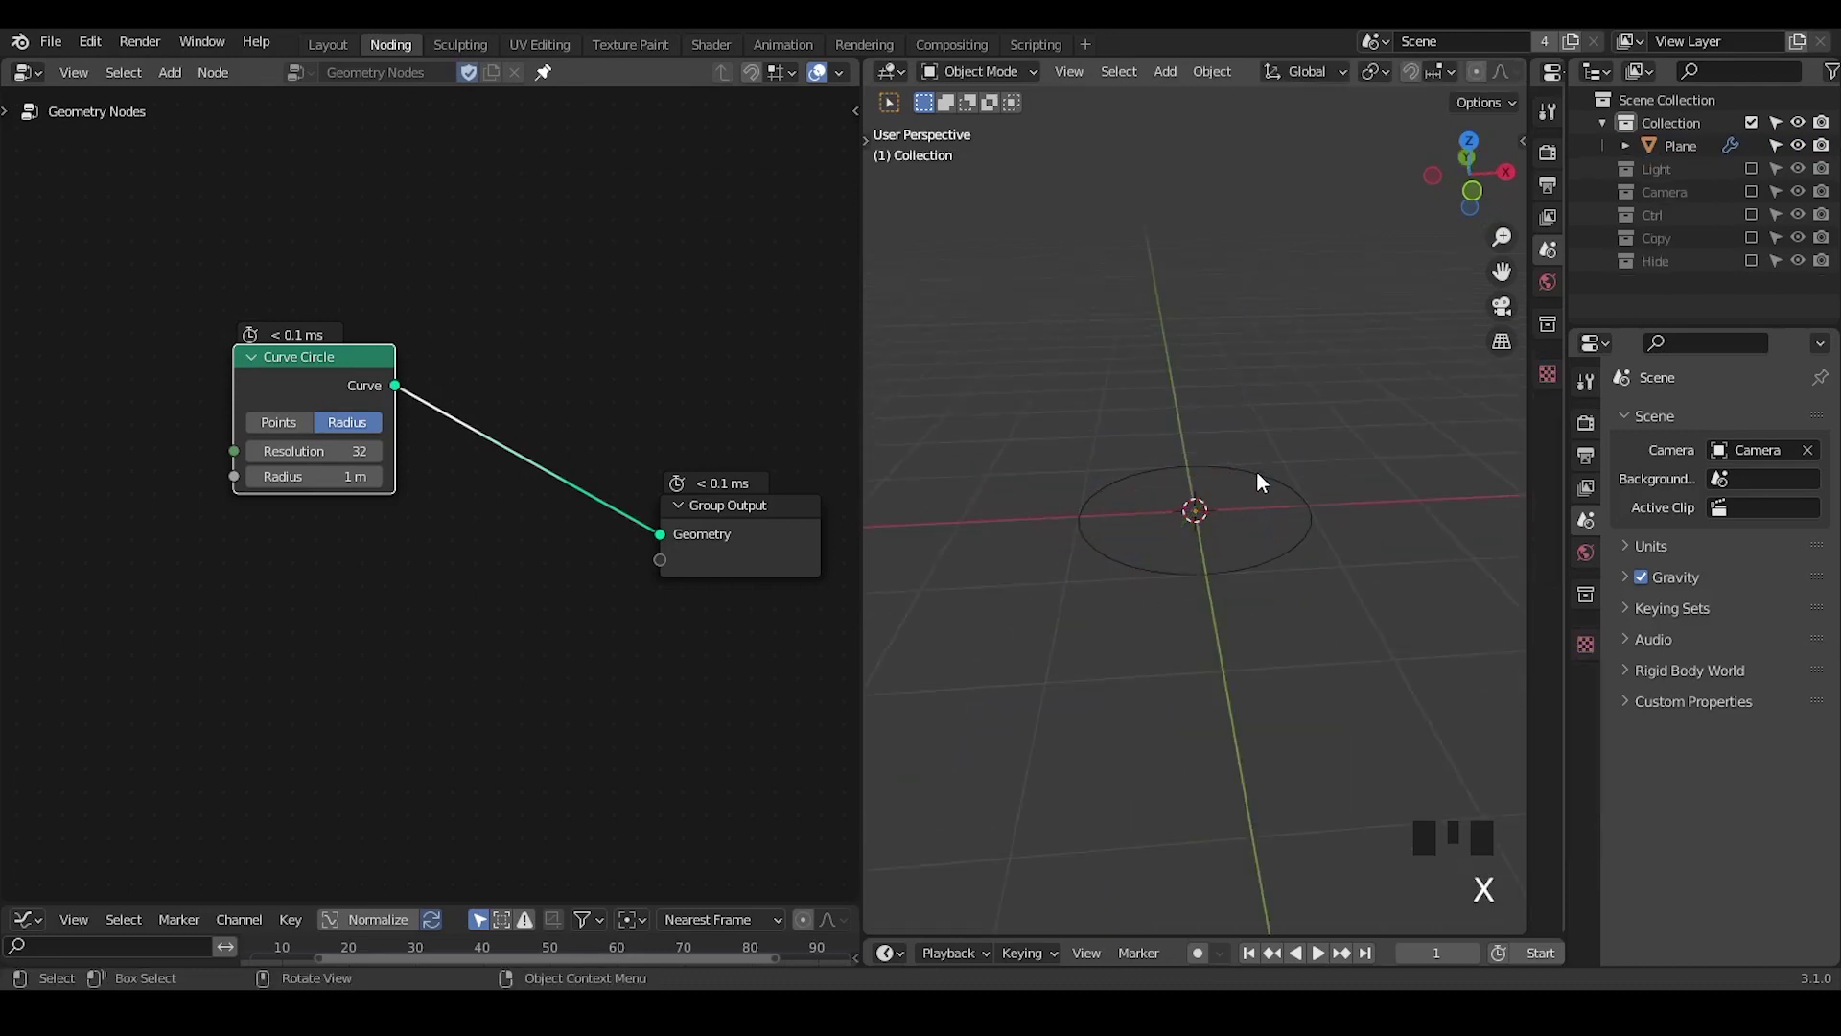
Add Instance on Points after the circle and duplicate the Curve Circle as the instance source
click(1263, 479)
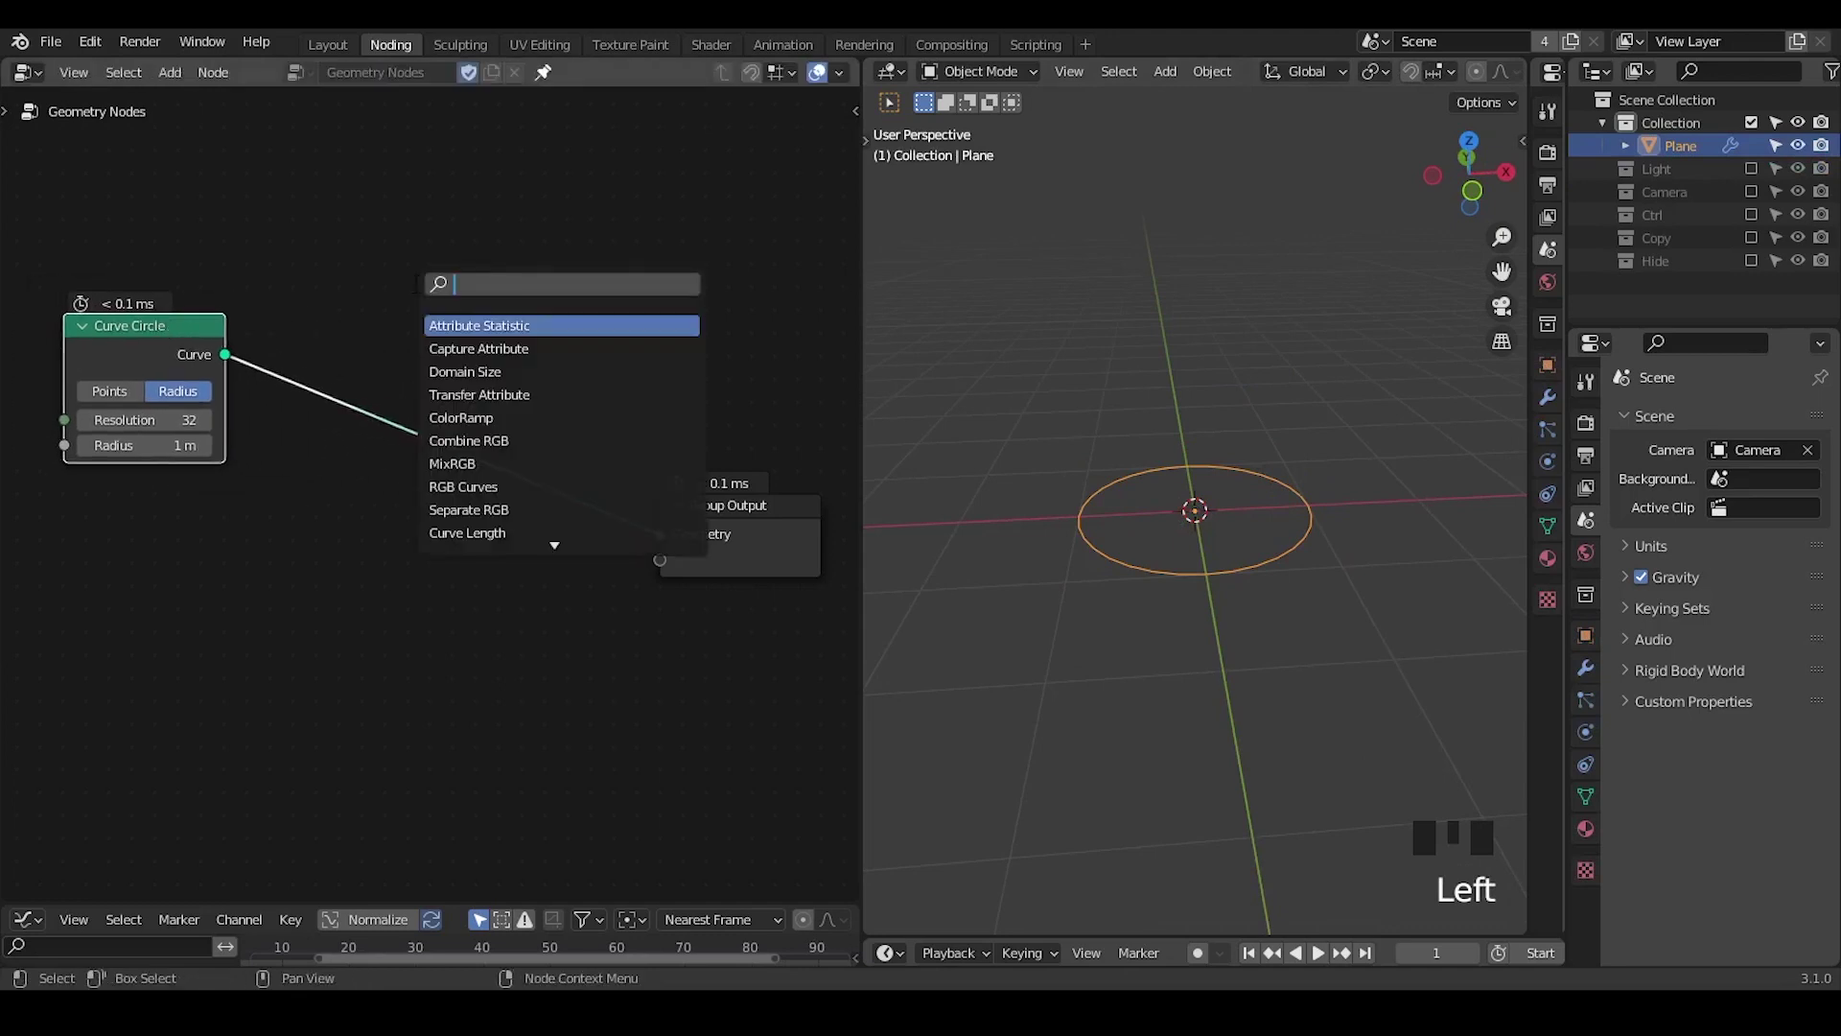
key(ctrl+a)
key(shift+d)
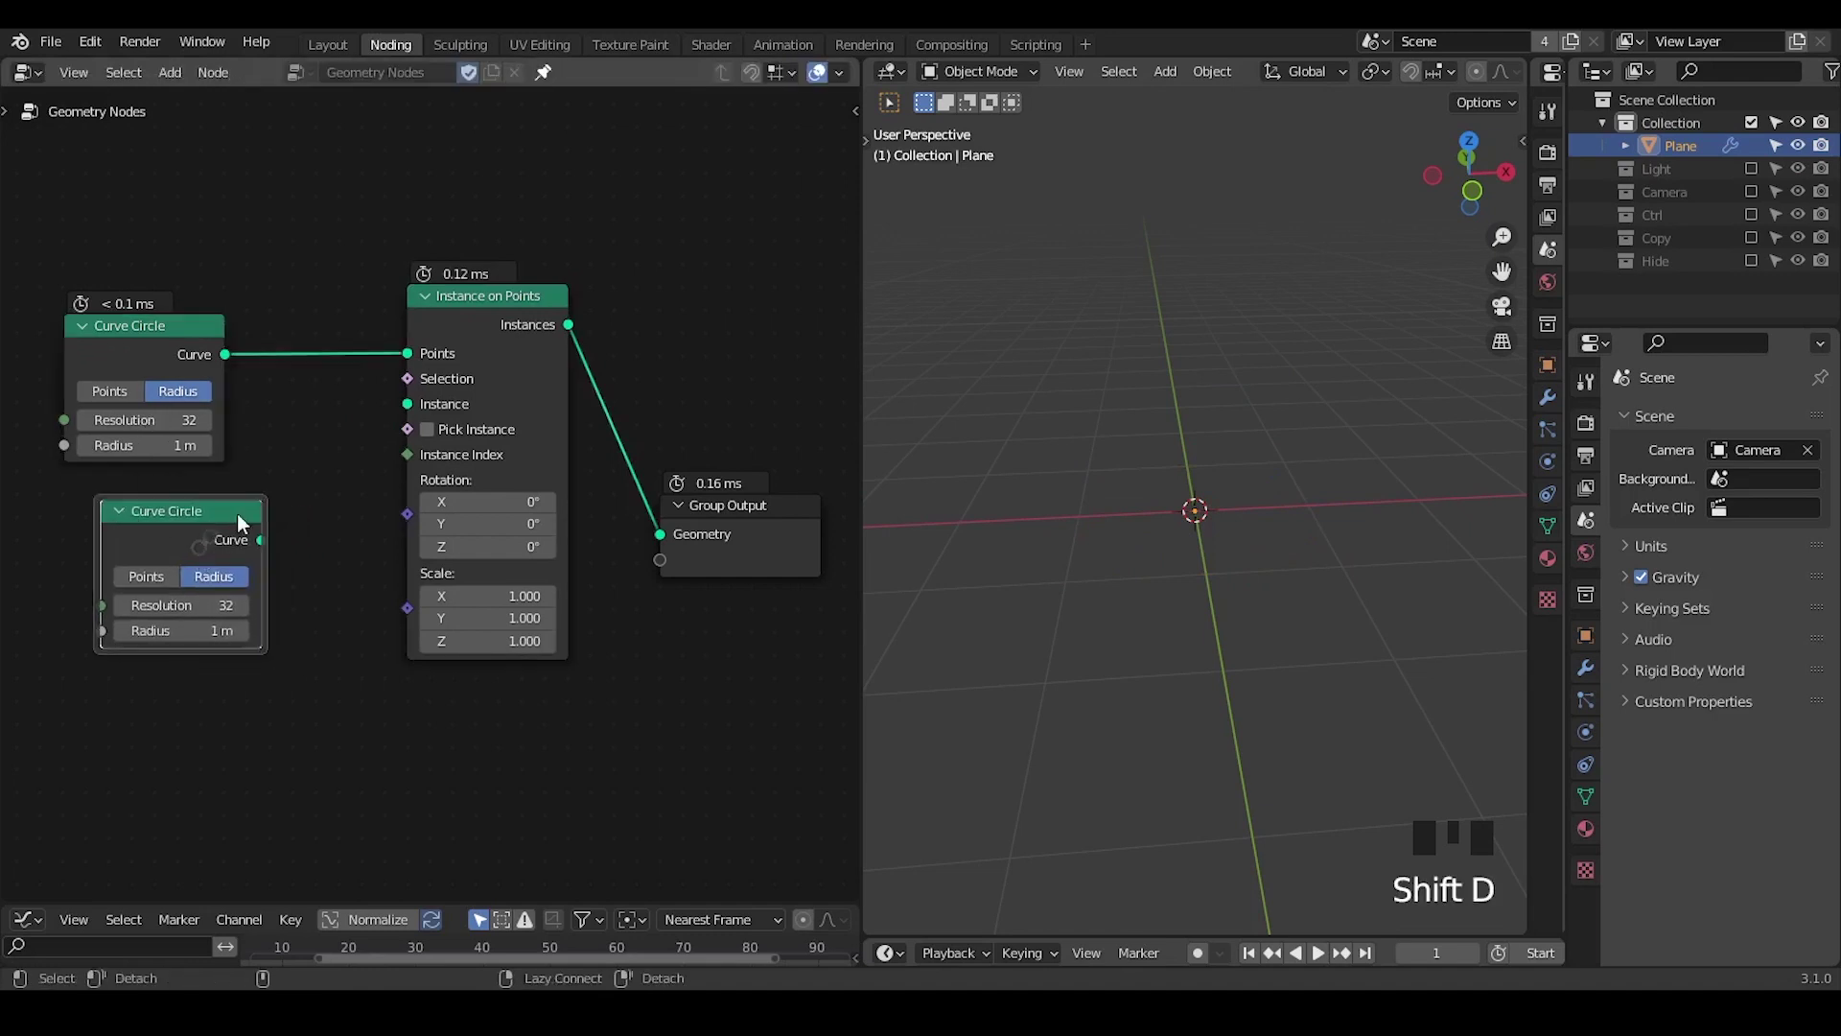
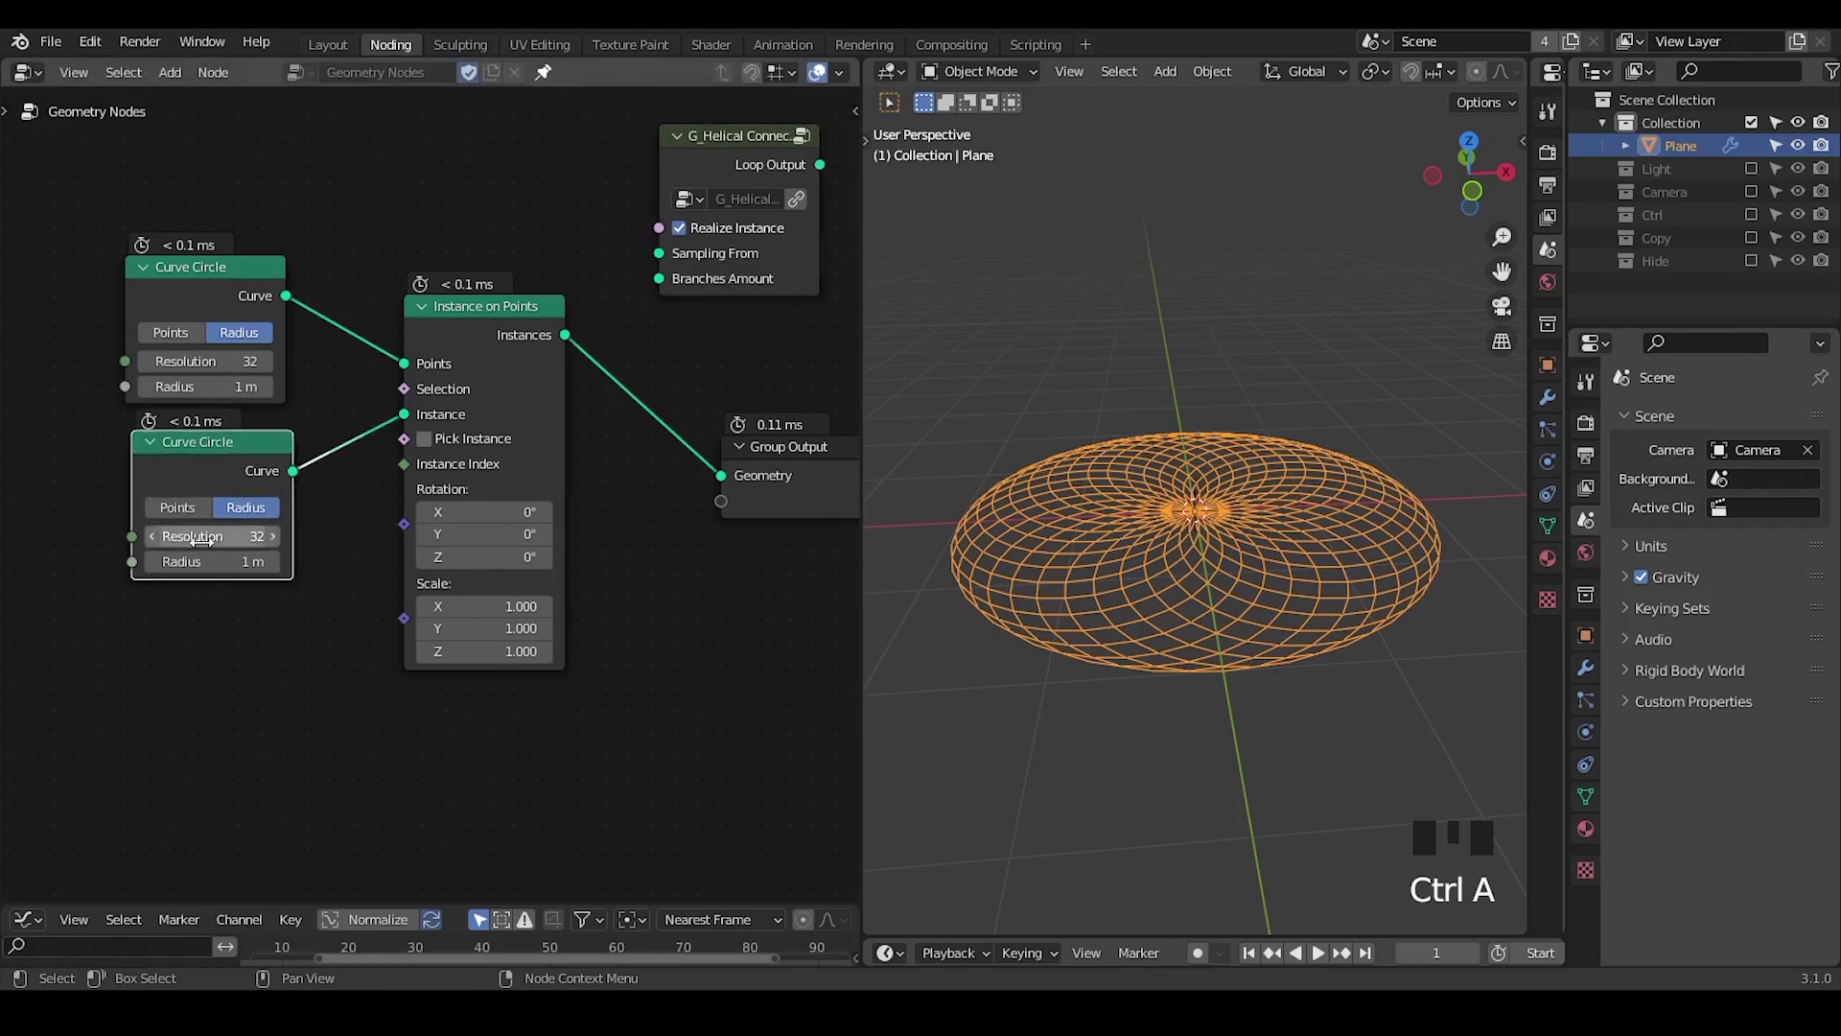
Set the small circle to 4 points, align instances to the spline, and feed them into G_Helical Connect
click(326, 517)
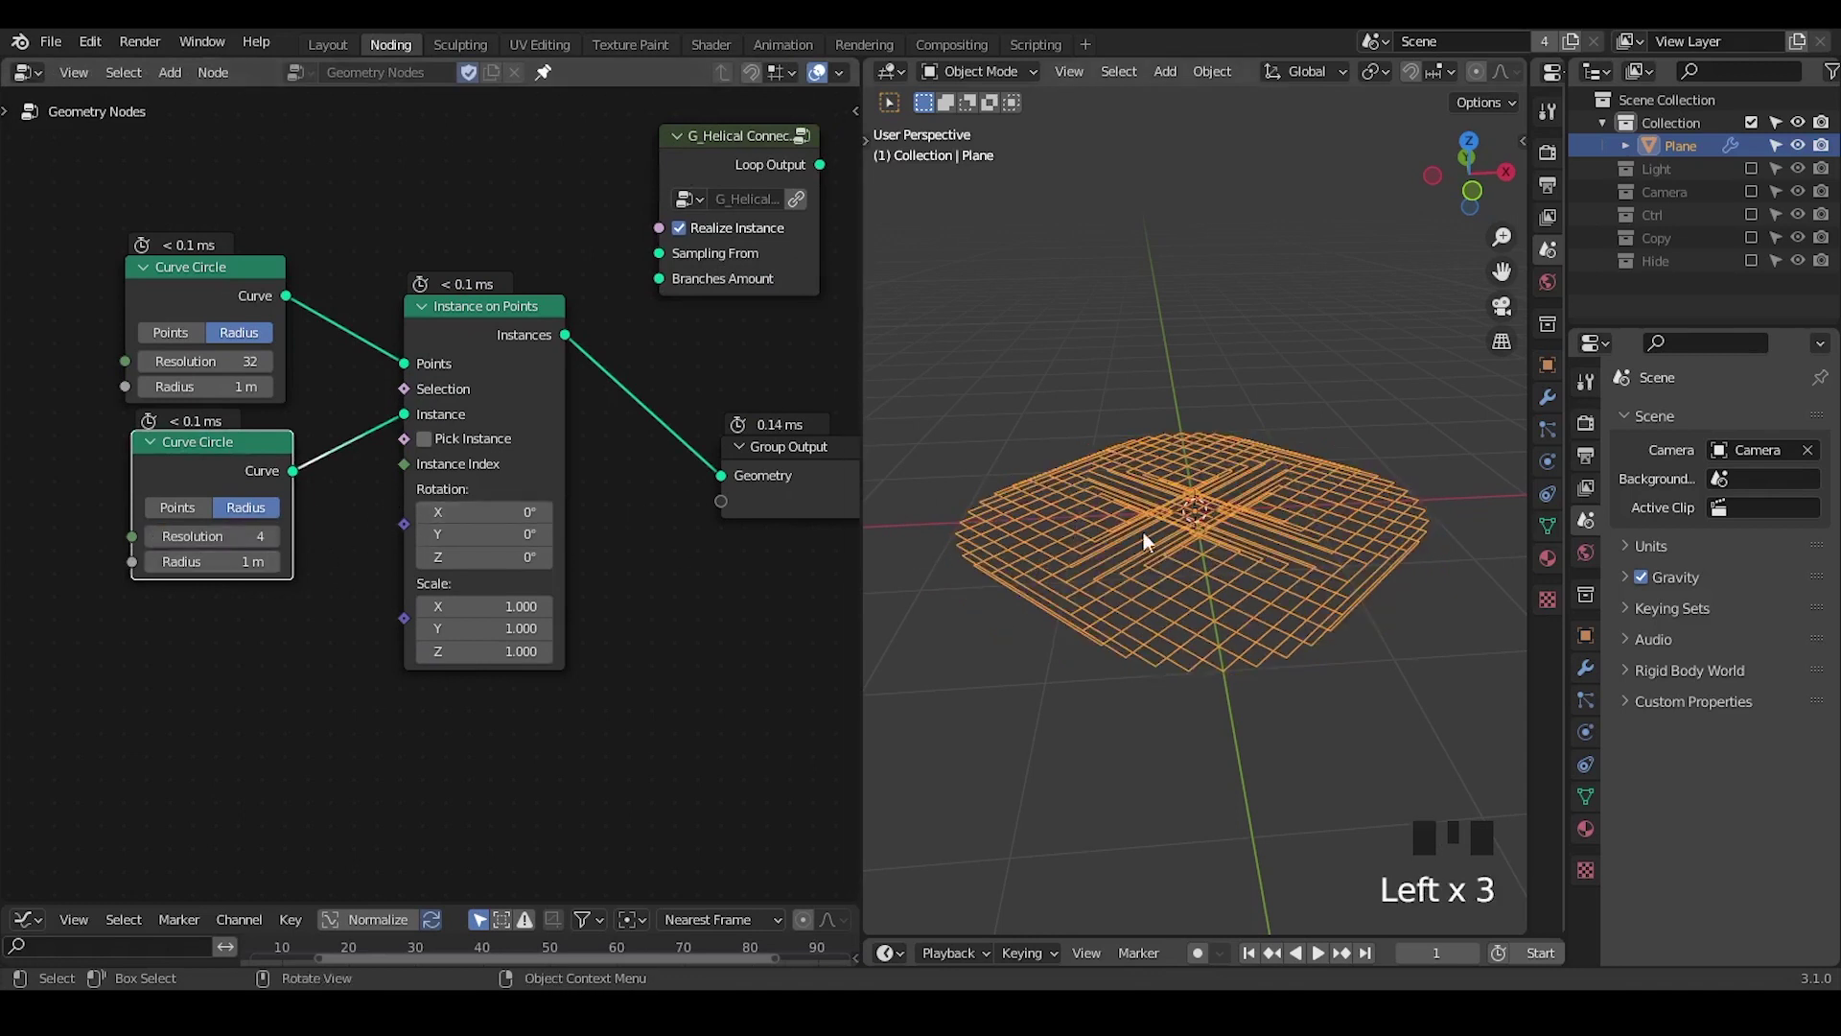
drag(1102, 563, 436, 490)
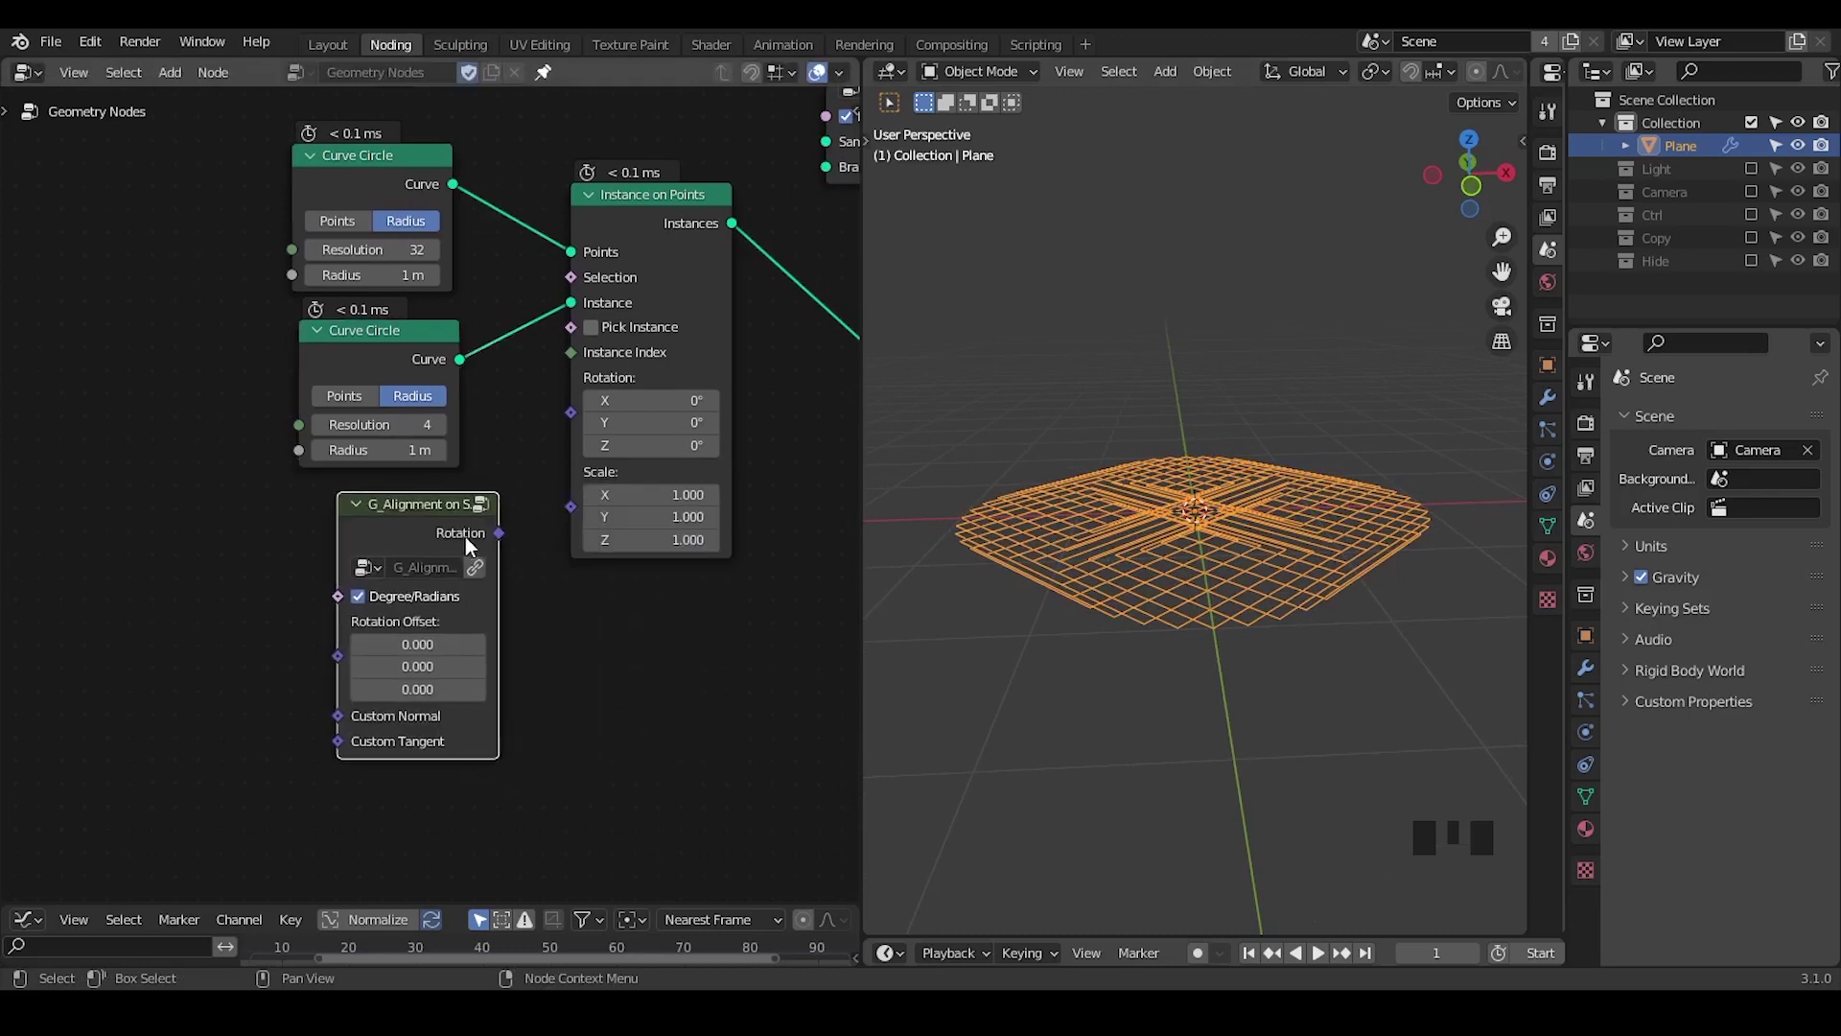
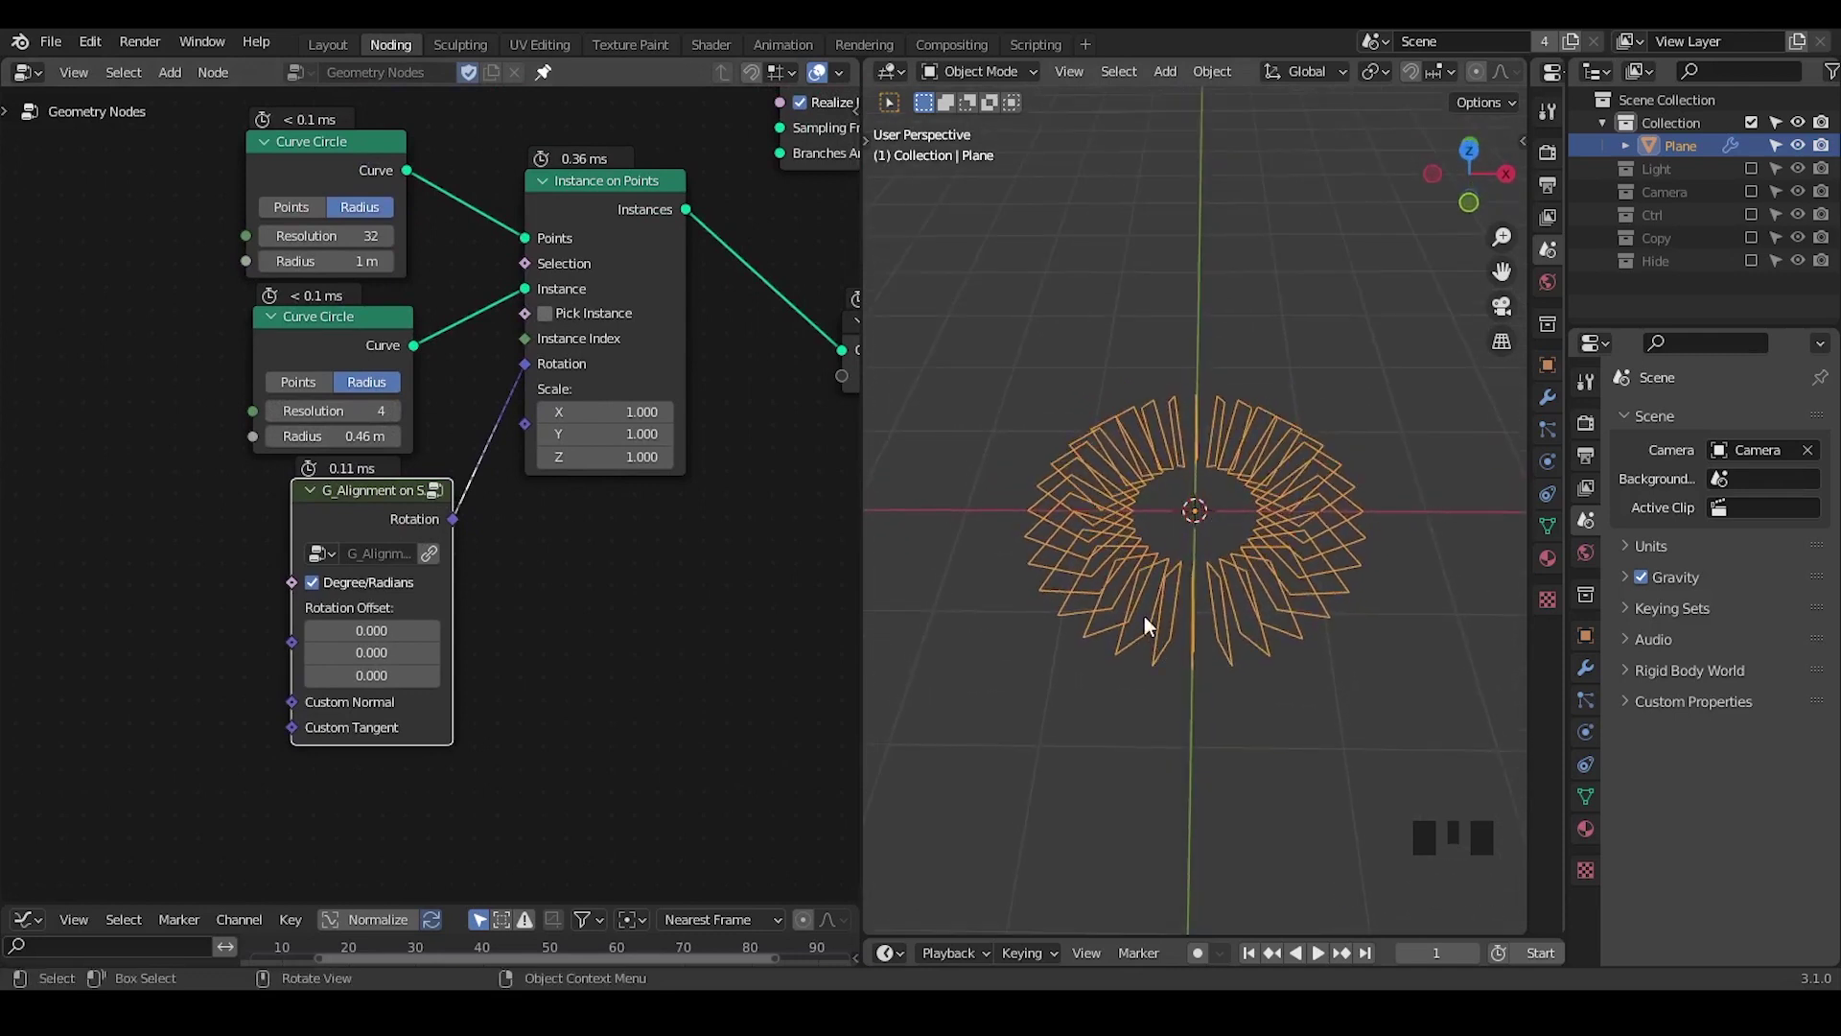
drag(1156, 594, 635, 341)
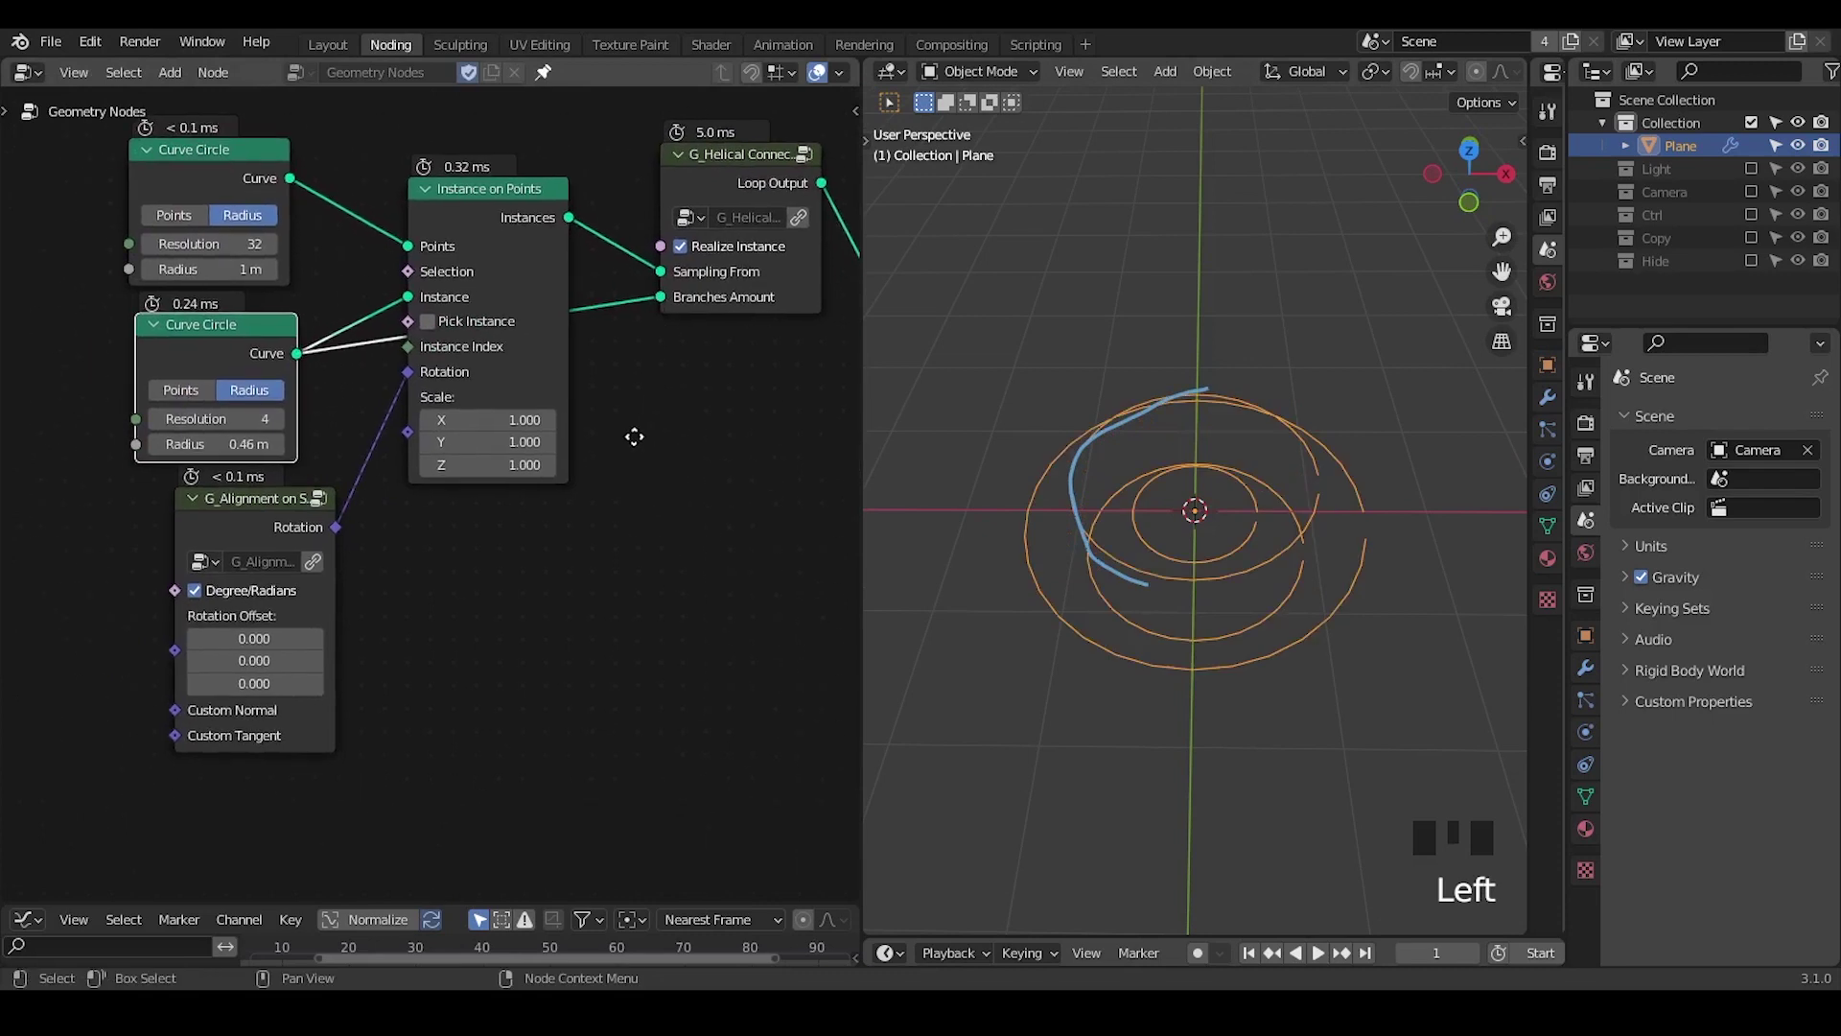
Drop a G_Reset Spline Cyclic node onto the link between the main circle and Instance on Points
right_click(1223, 348)
key(d)
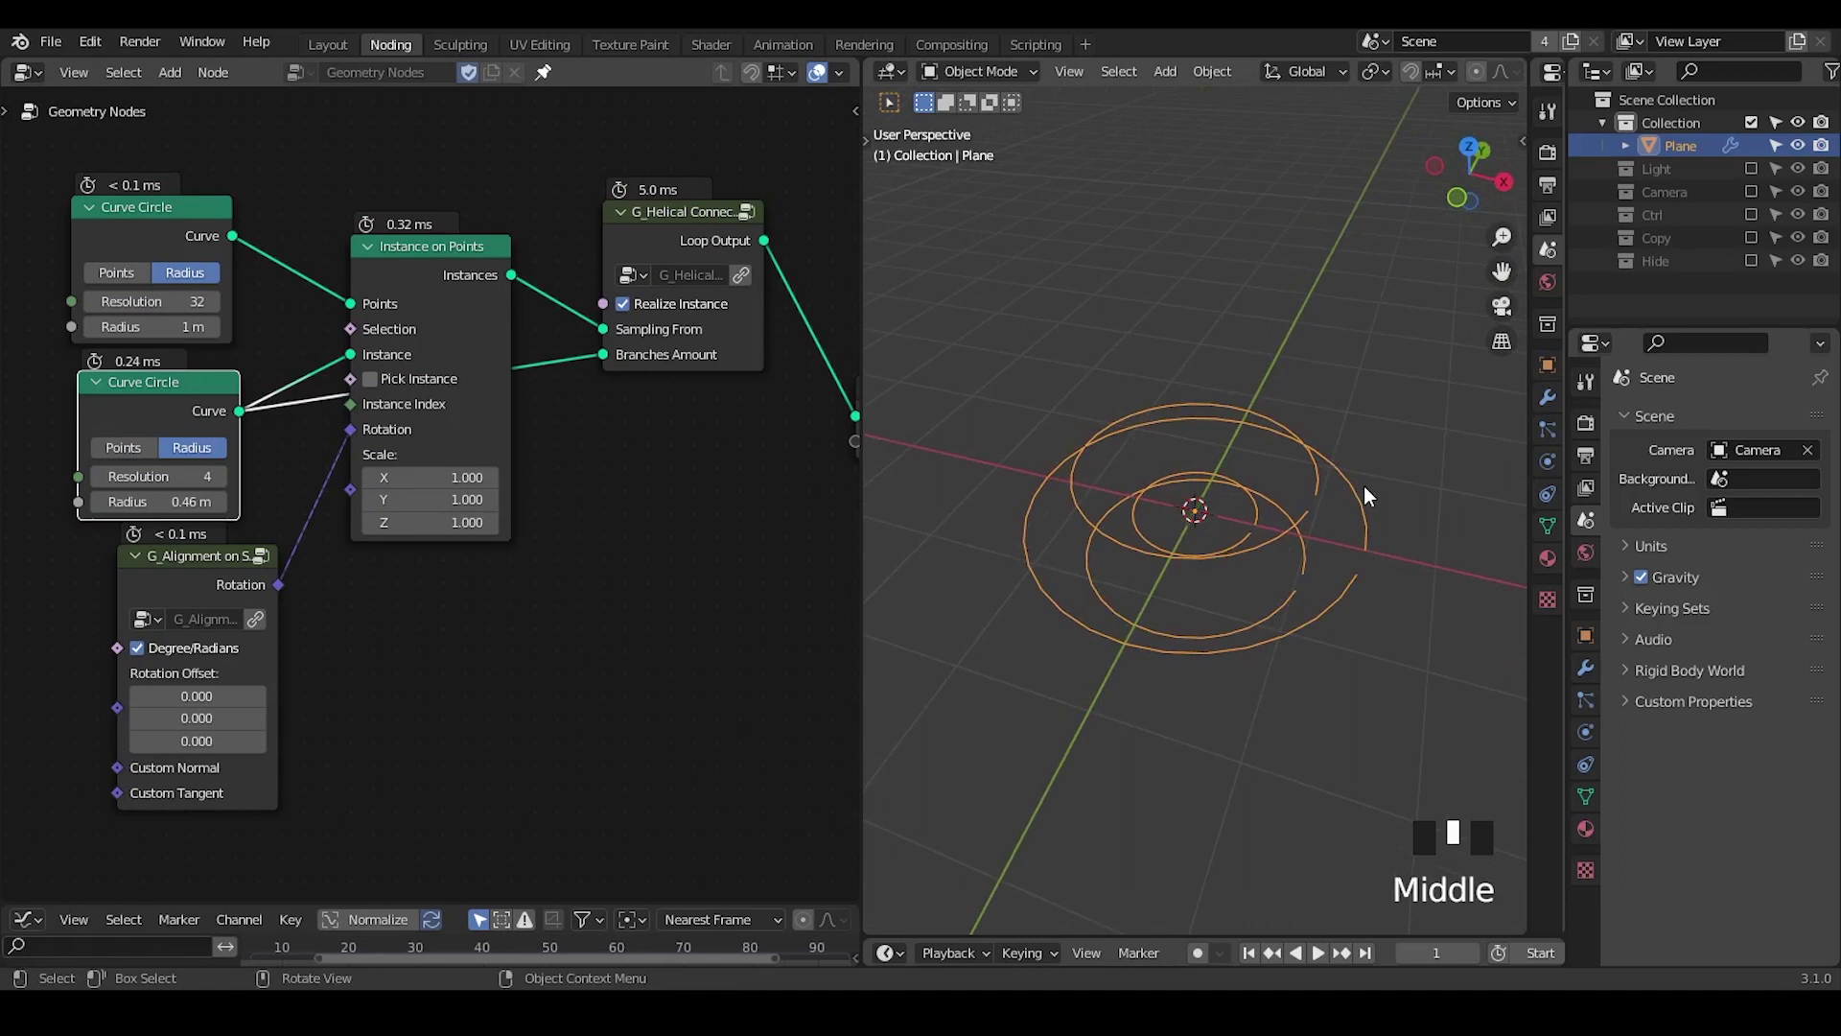
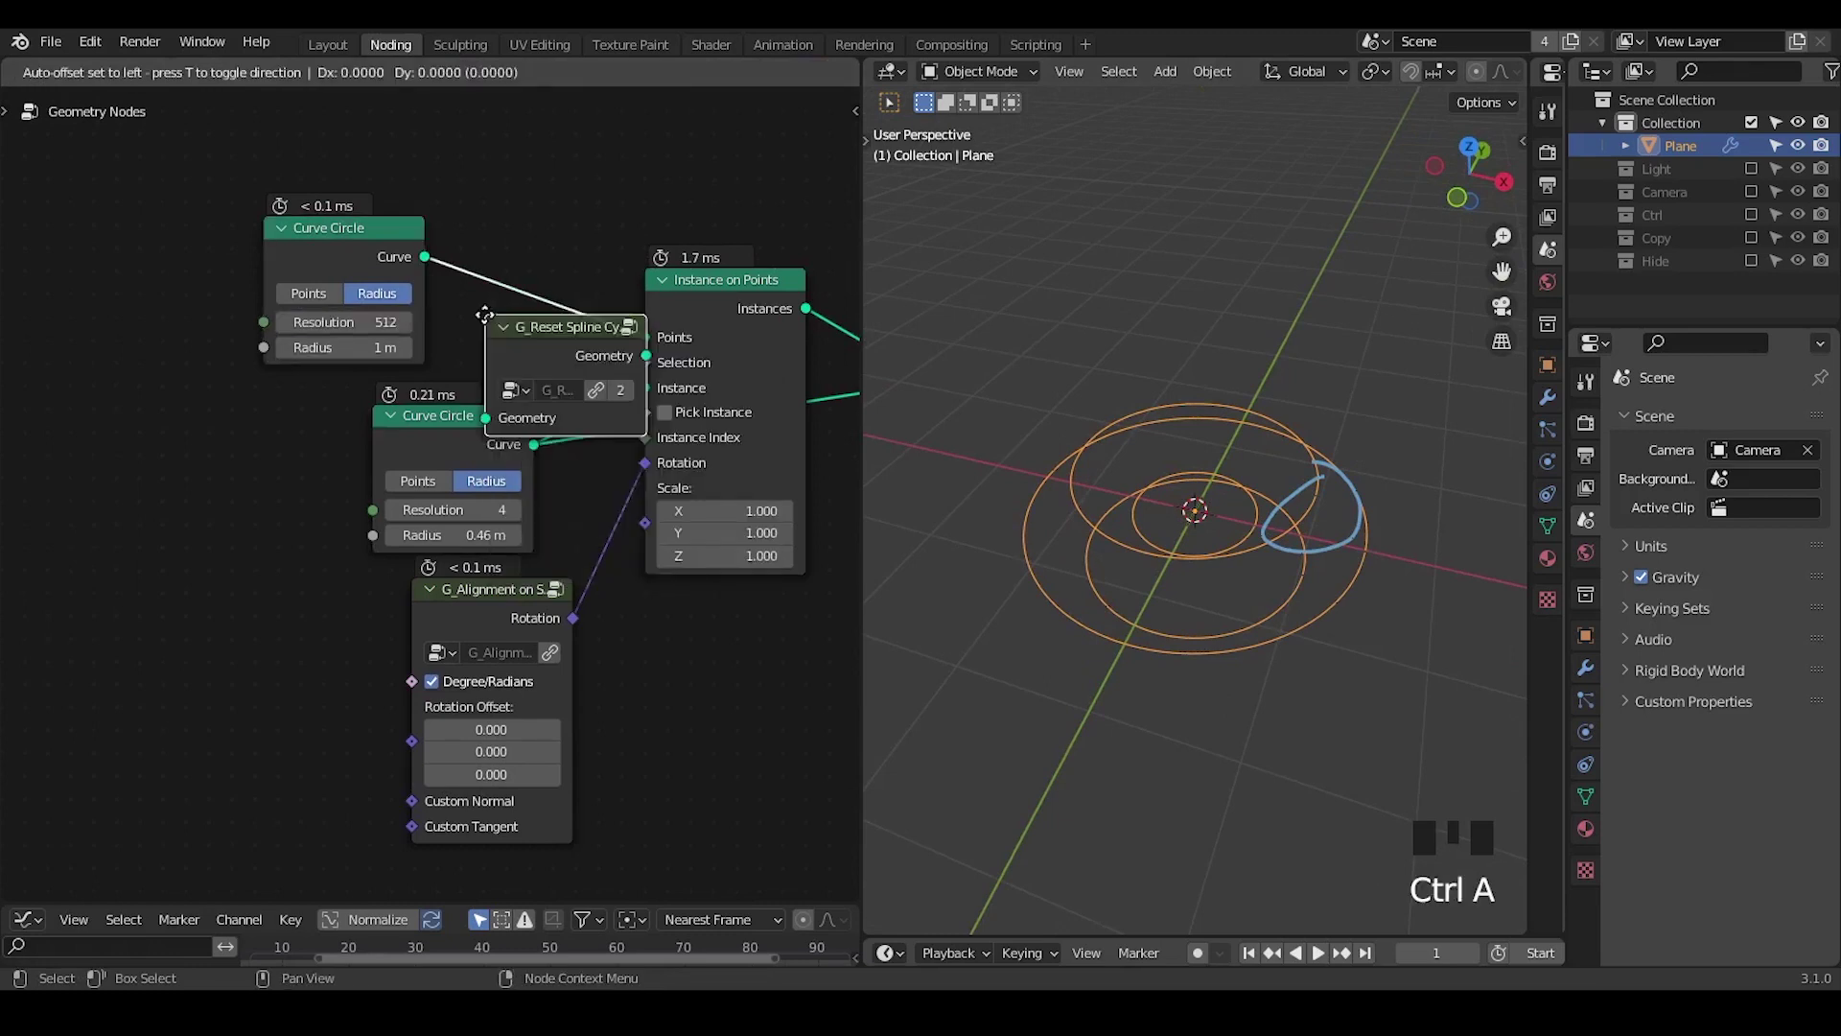
drag(361, 355, 1352, 454)
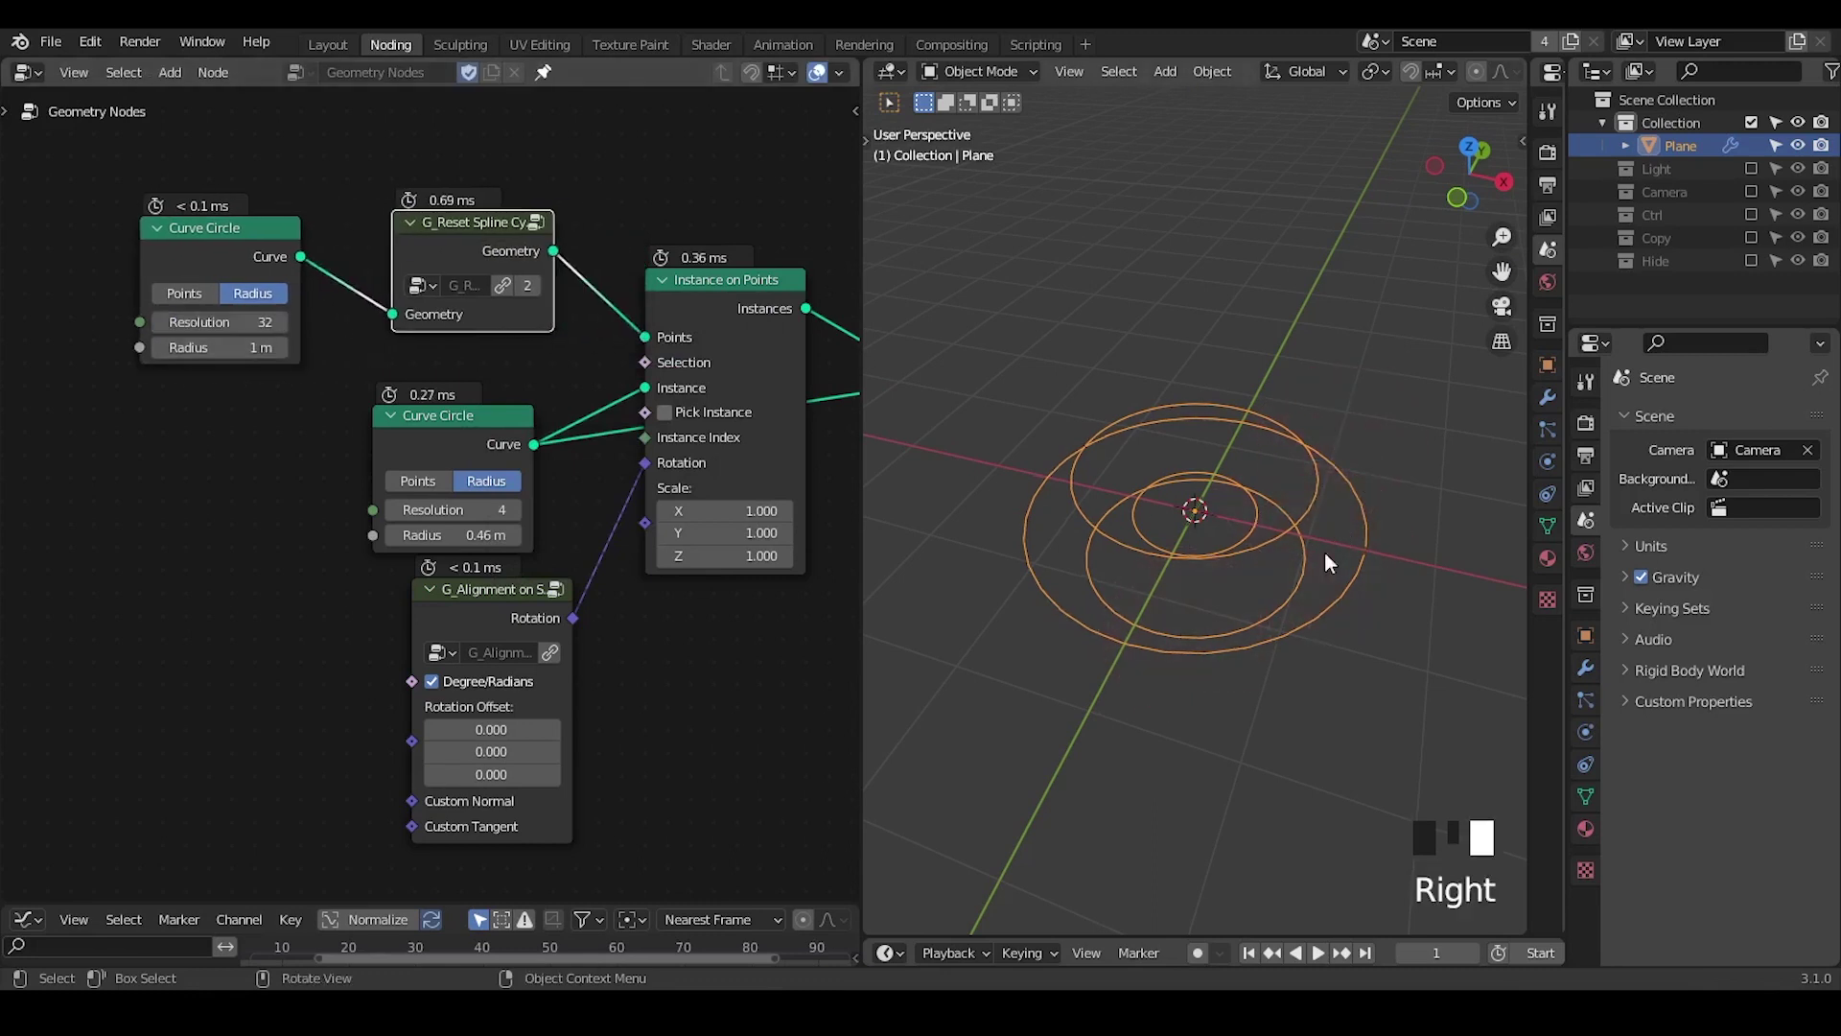
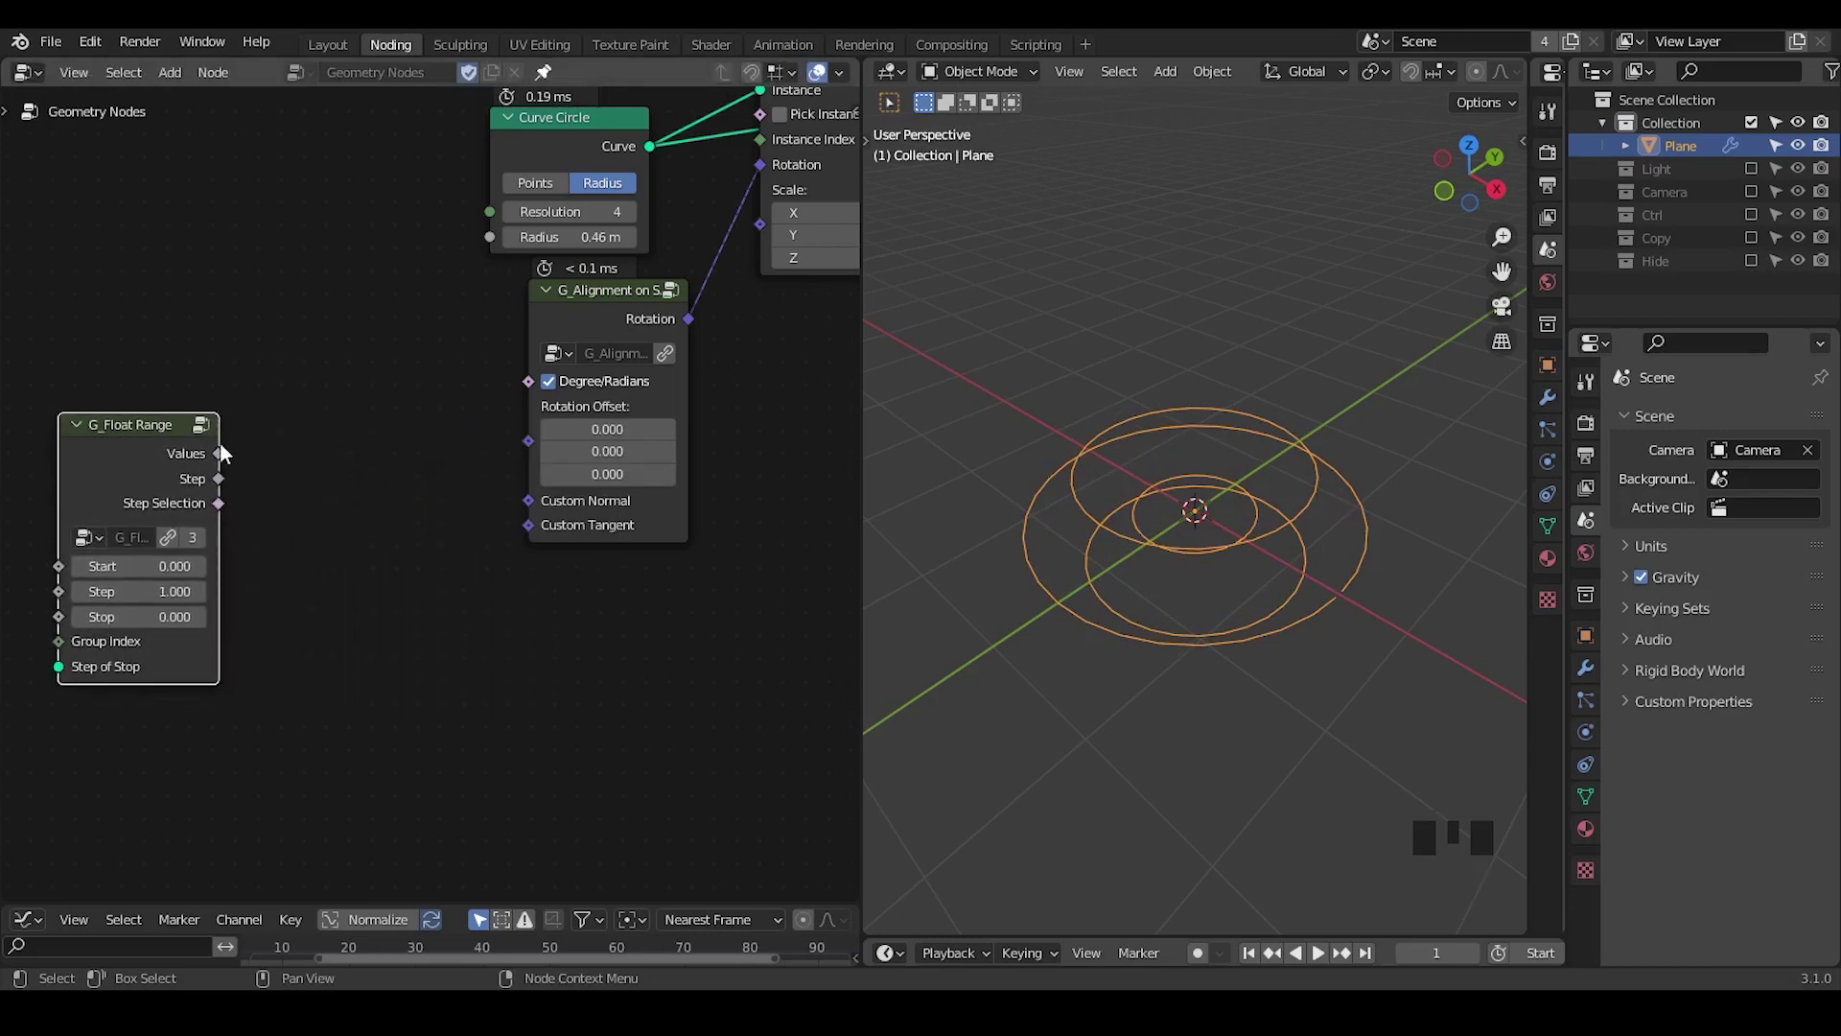
Drive Combine XYZ's Z from G_Float Range (stop 6.283) in radians into the alignment rotation offset
drag(312, 472, 310, 456)
key(Down)
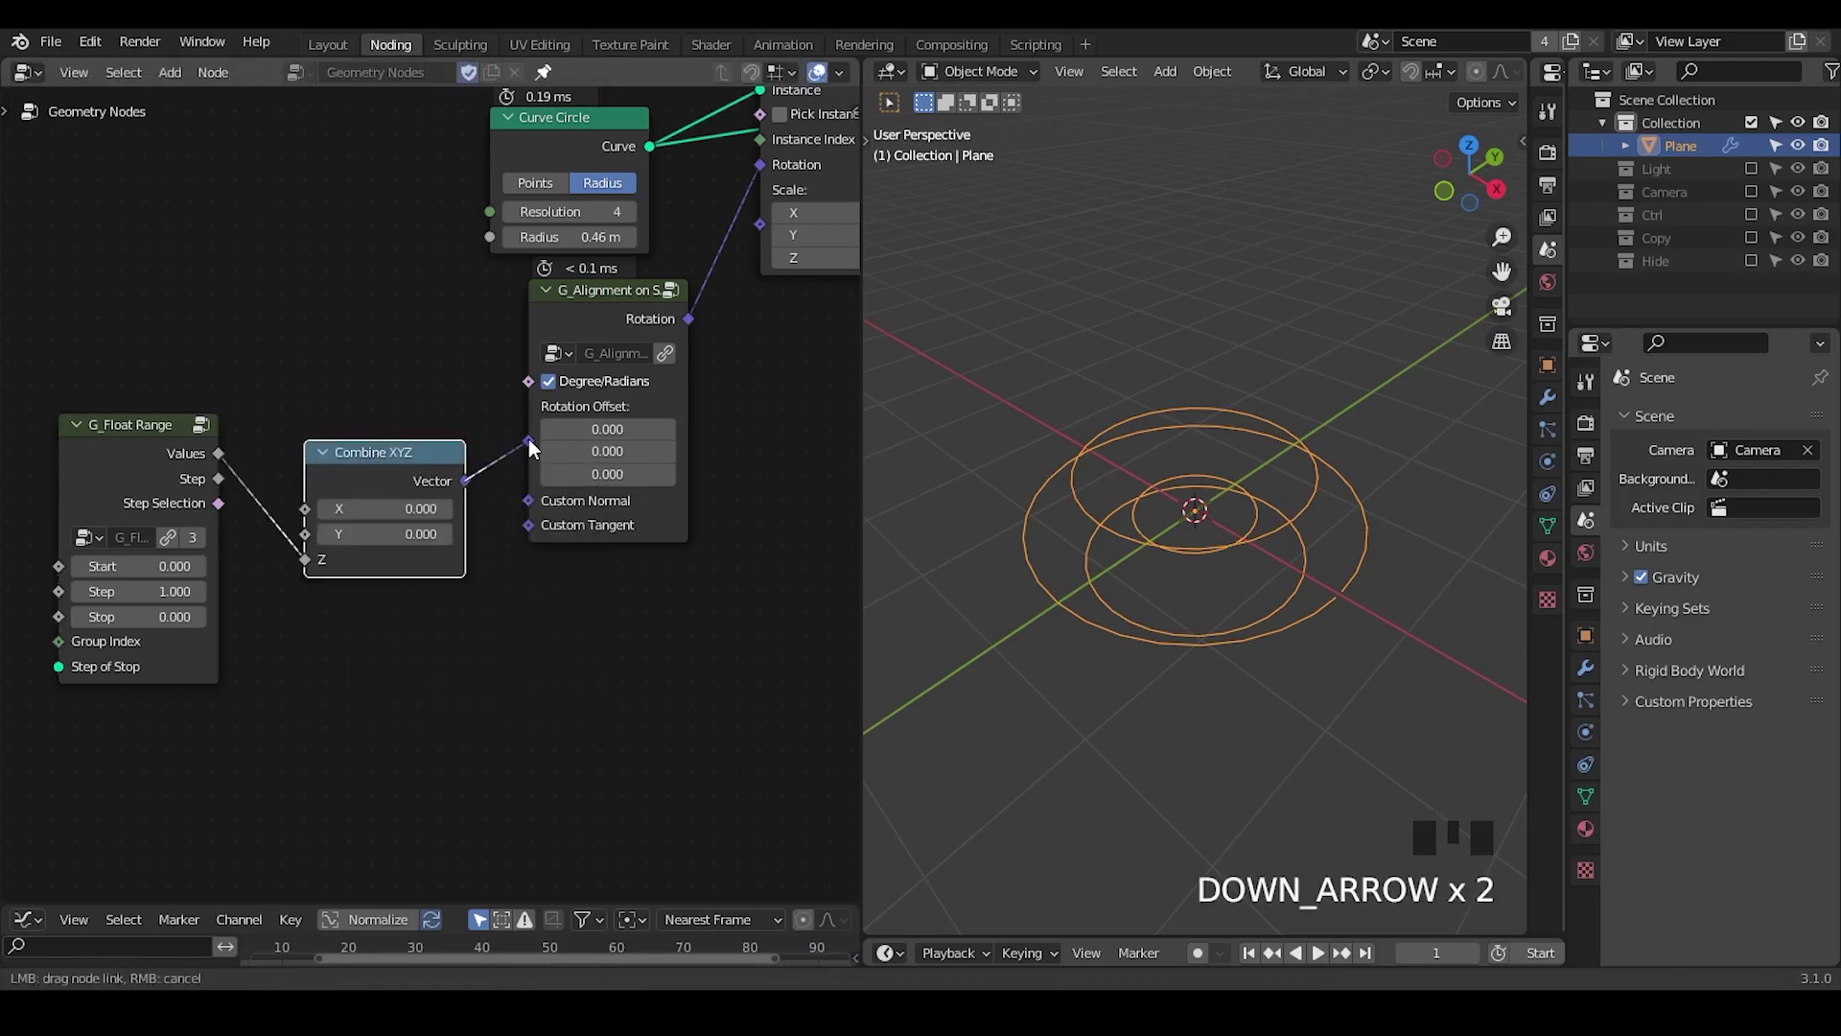
drag(540, 447, 1180, 634)
drag(1179, 633, 624, 410)
click(624, 410)
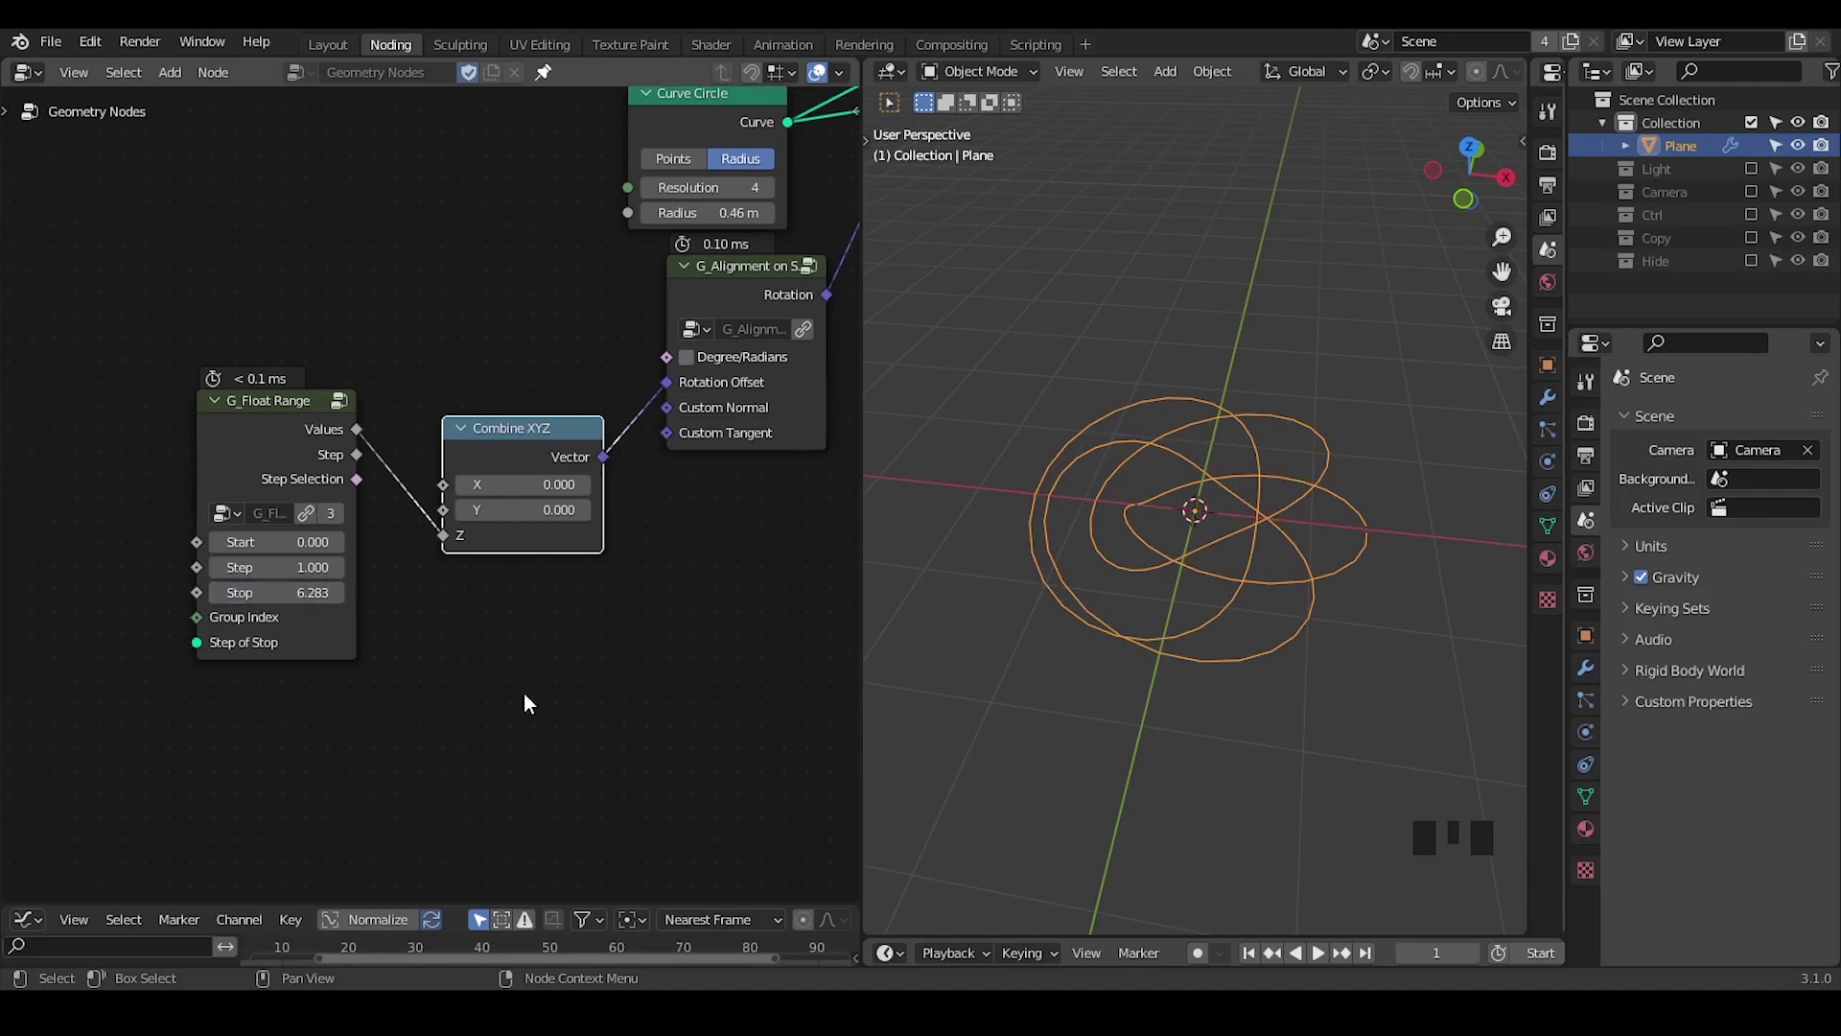
Orbit the view to look down on the twisted loops
drag(1176, 627, 751, 555)
key(ctrl+shift+alt+q)
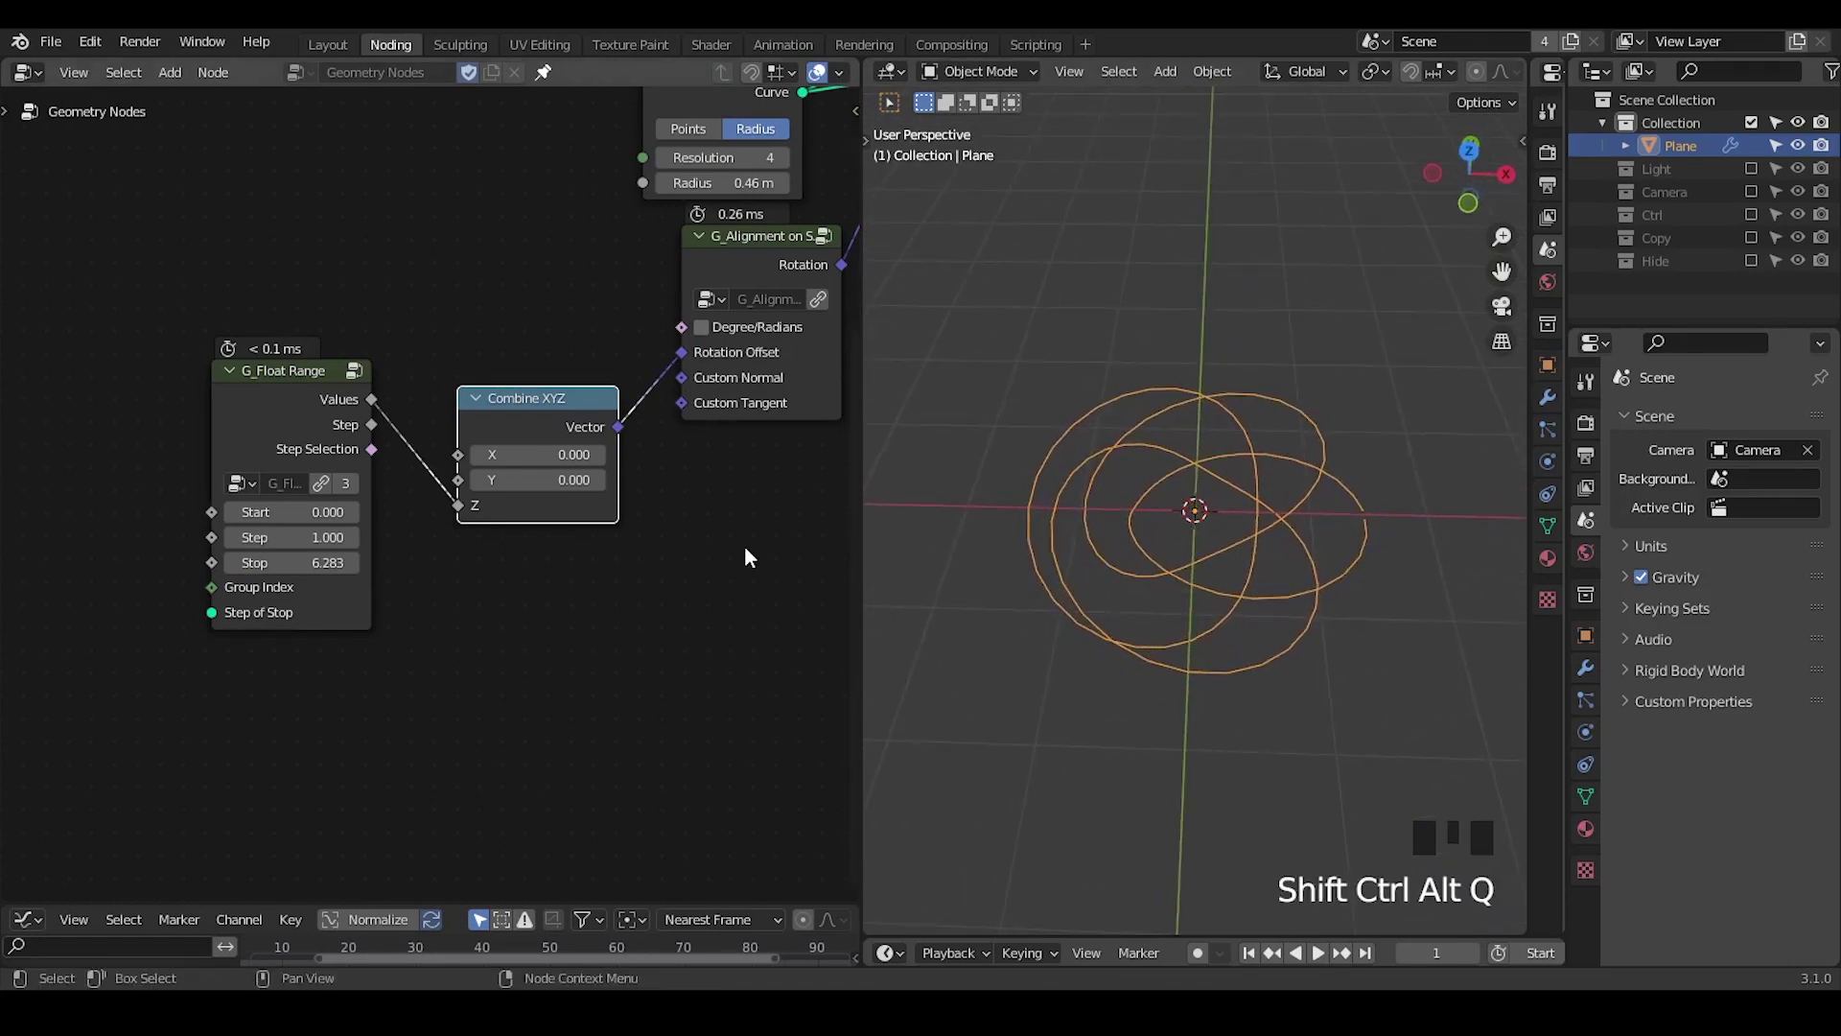
drag(545, 566, 607, 507)
Add an Index node and raise the main Curve Circle resolution to 72
key(ctrl+a)
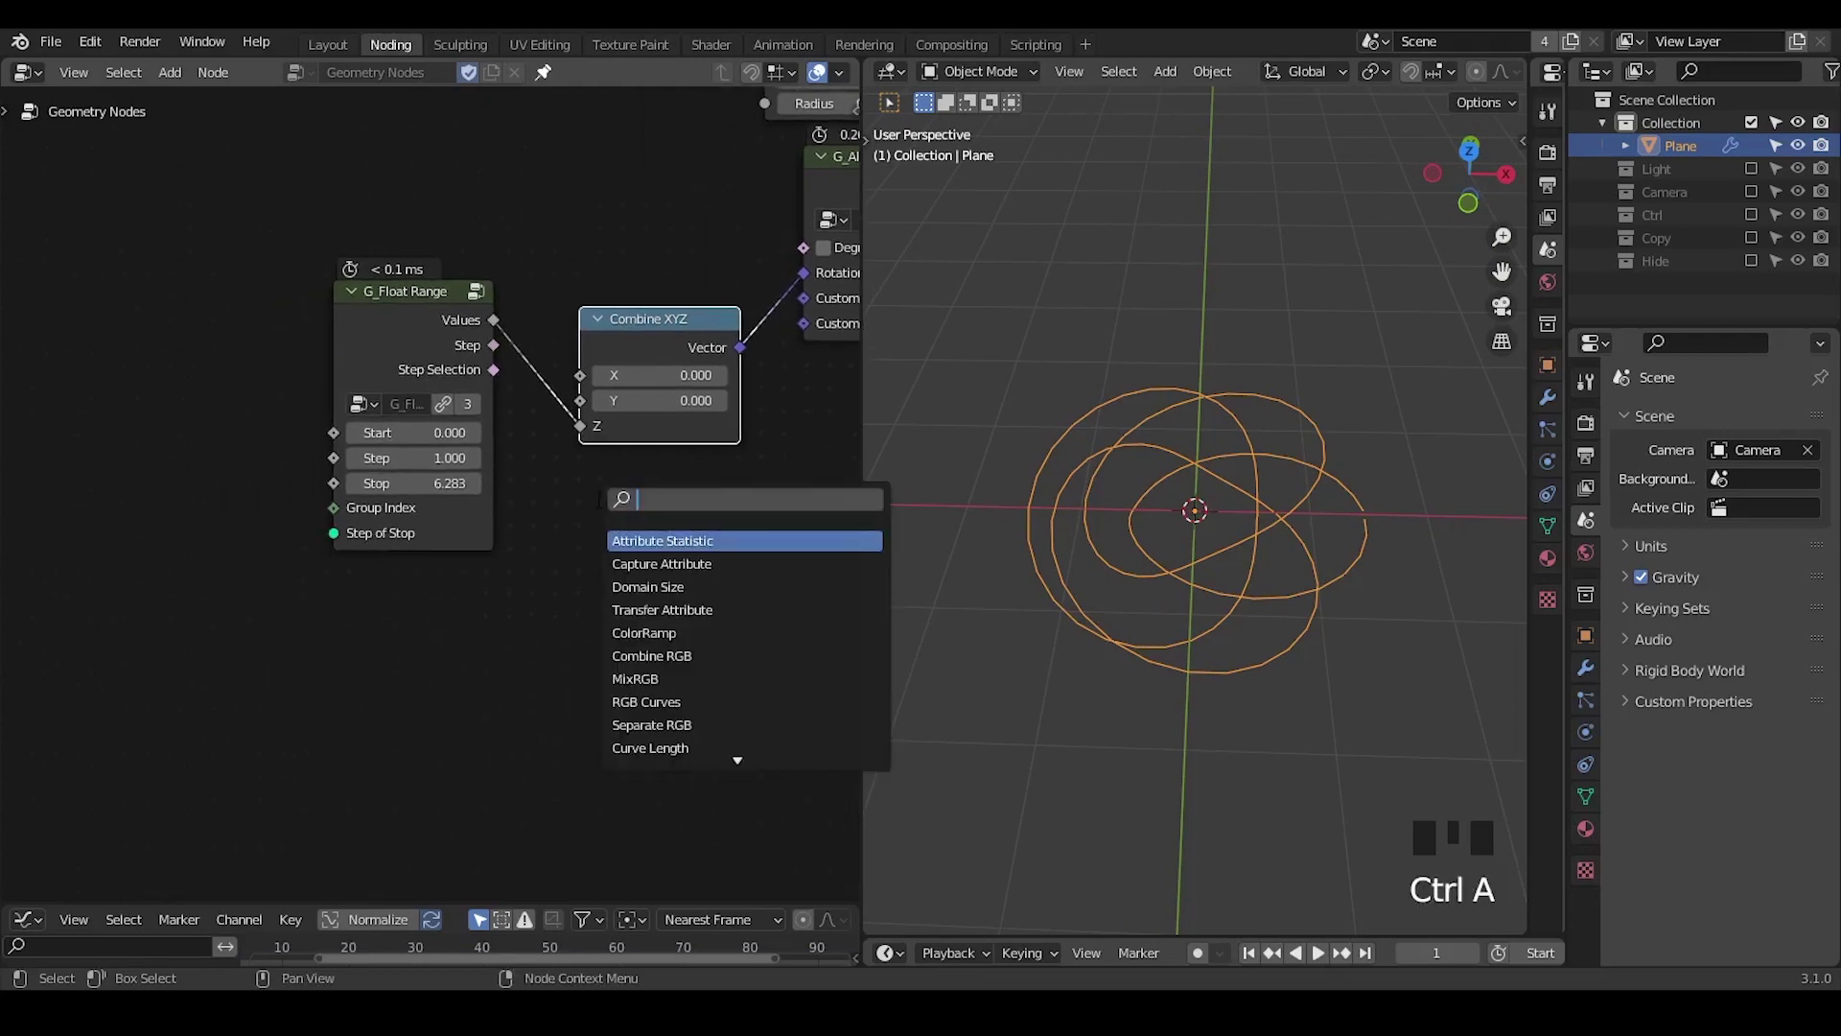
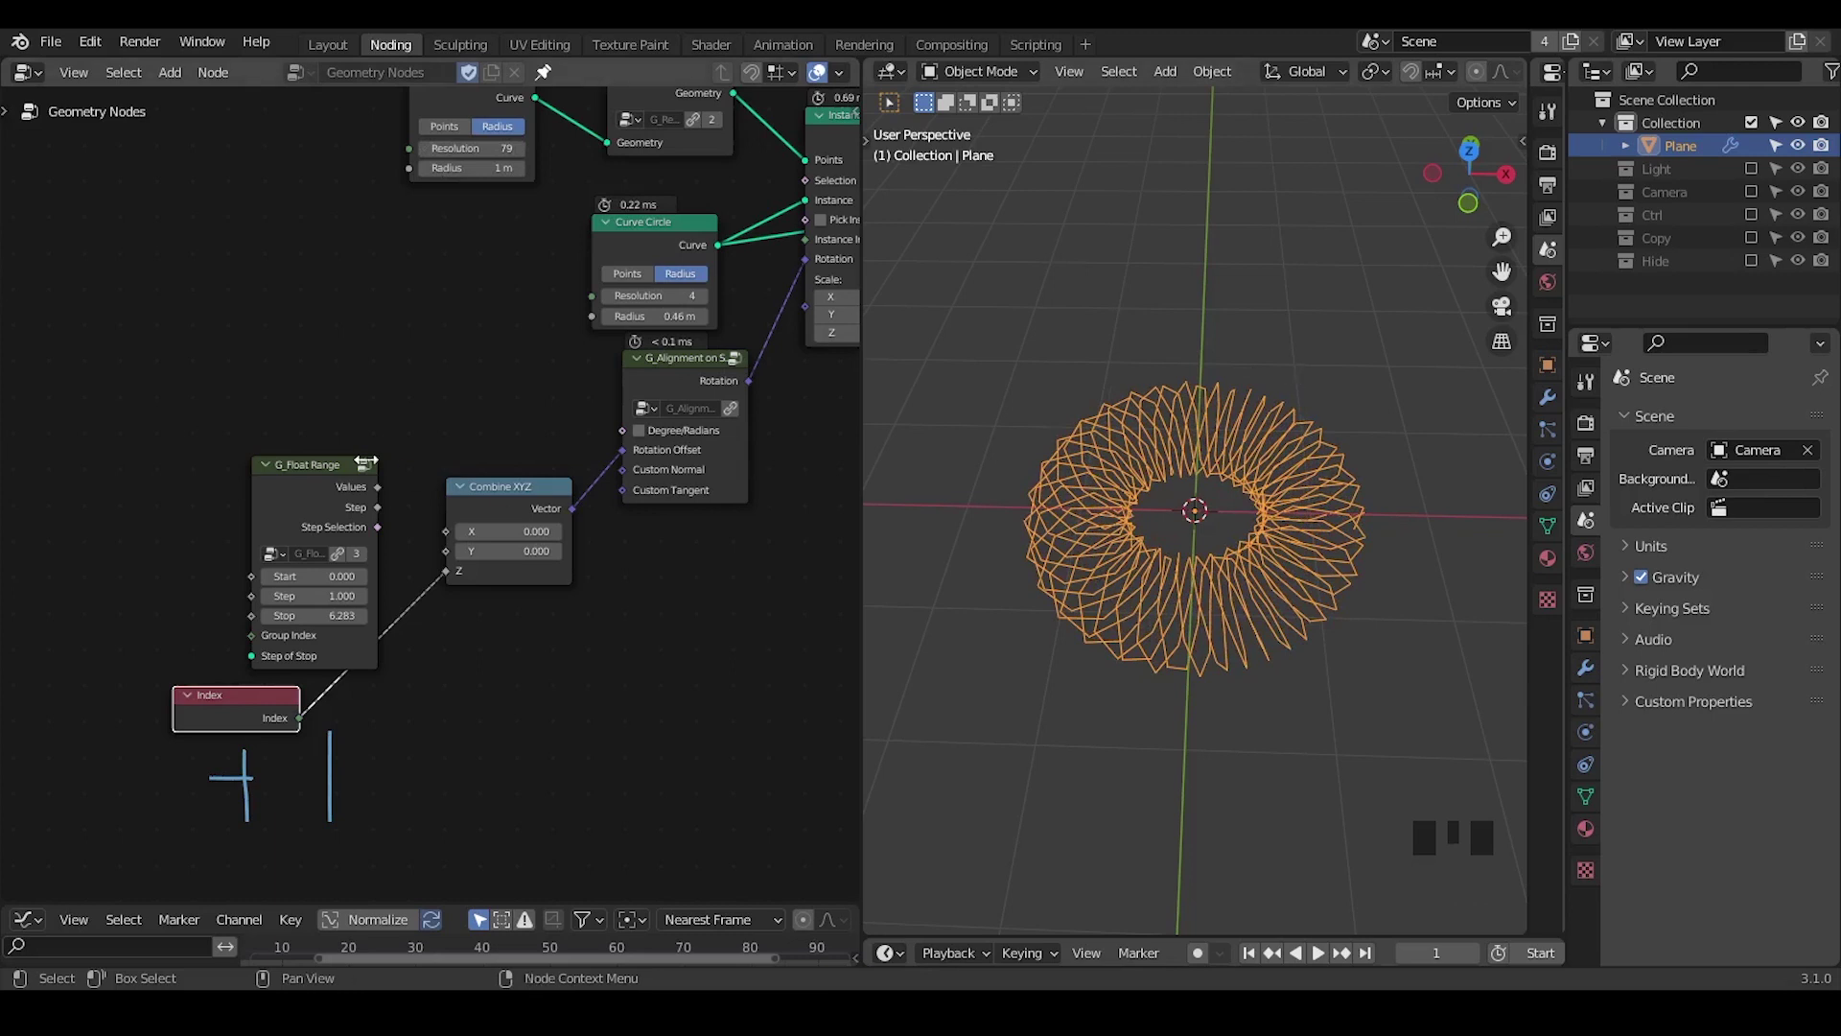
click(311, 437)
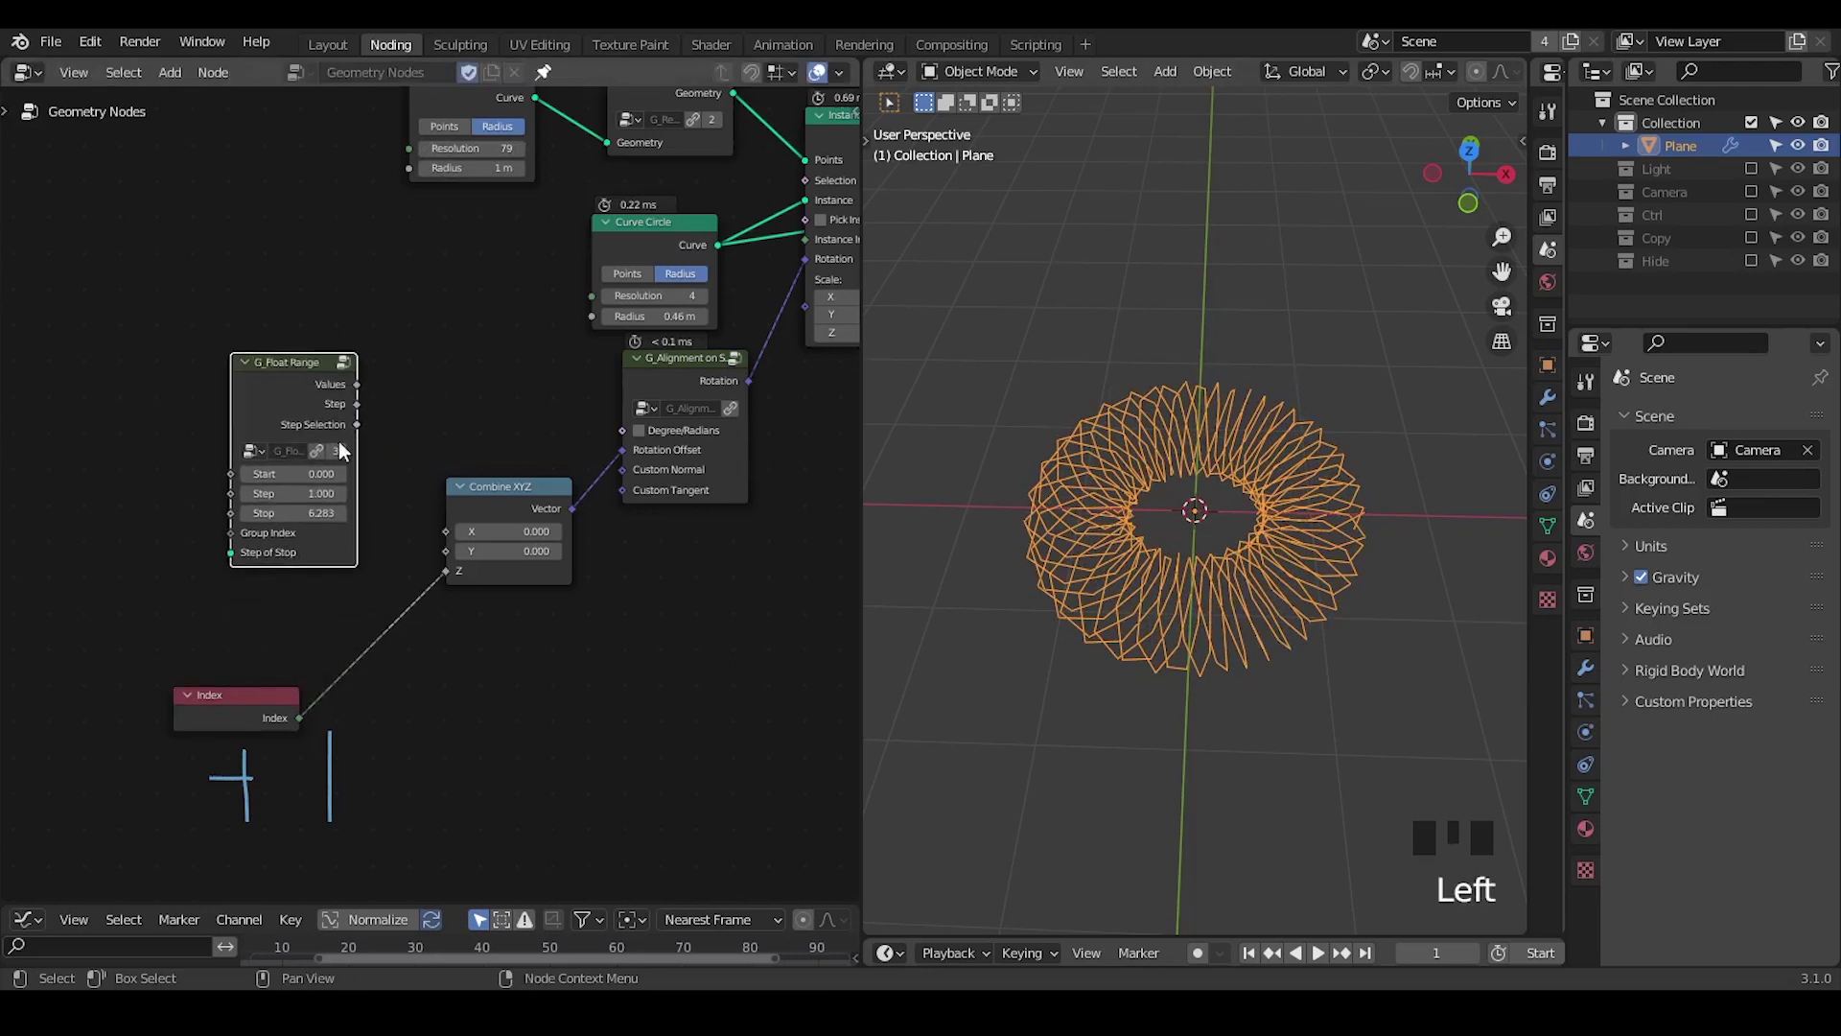
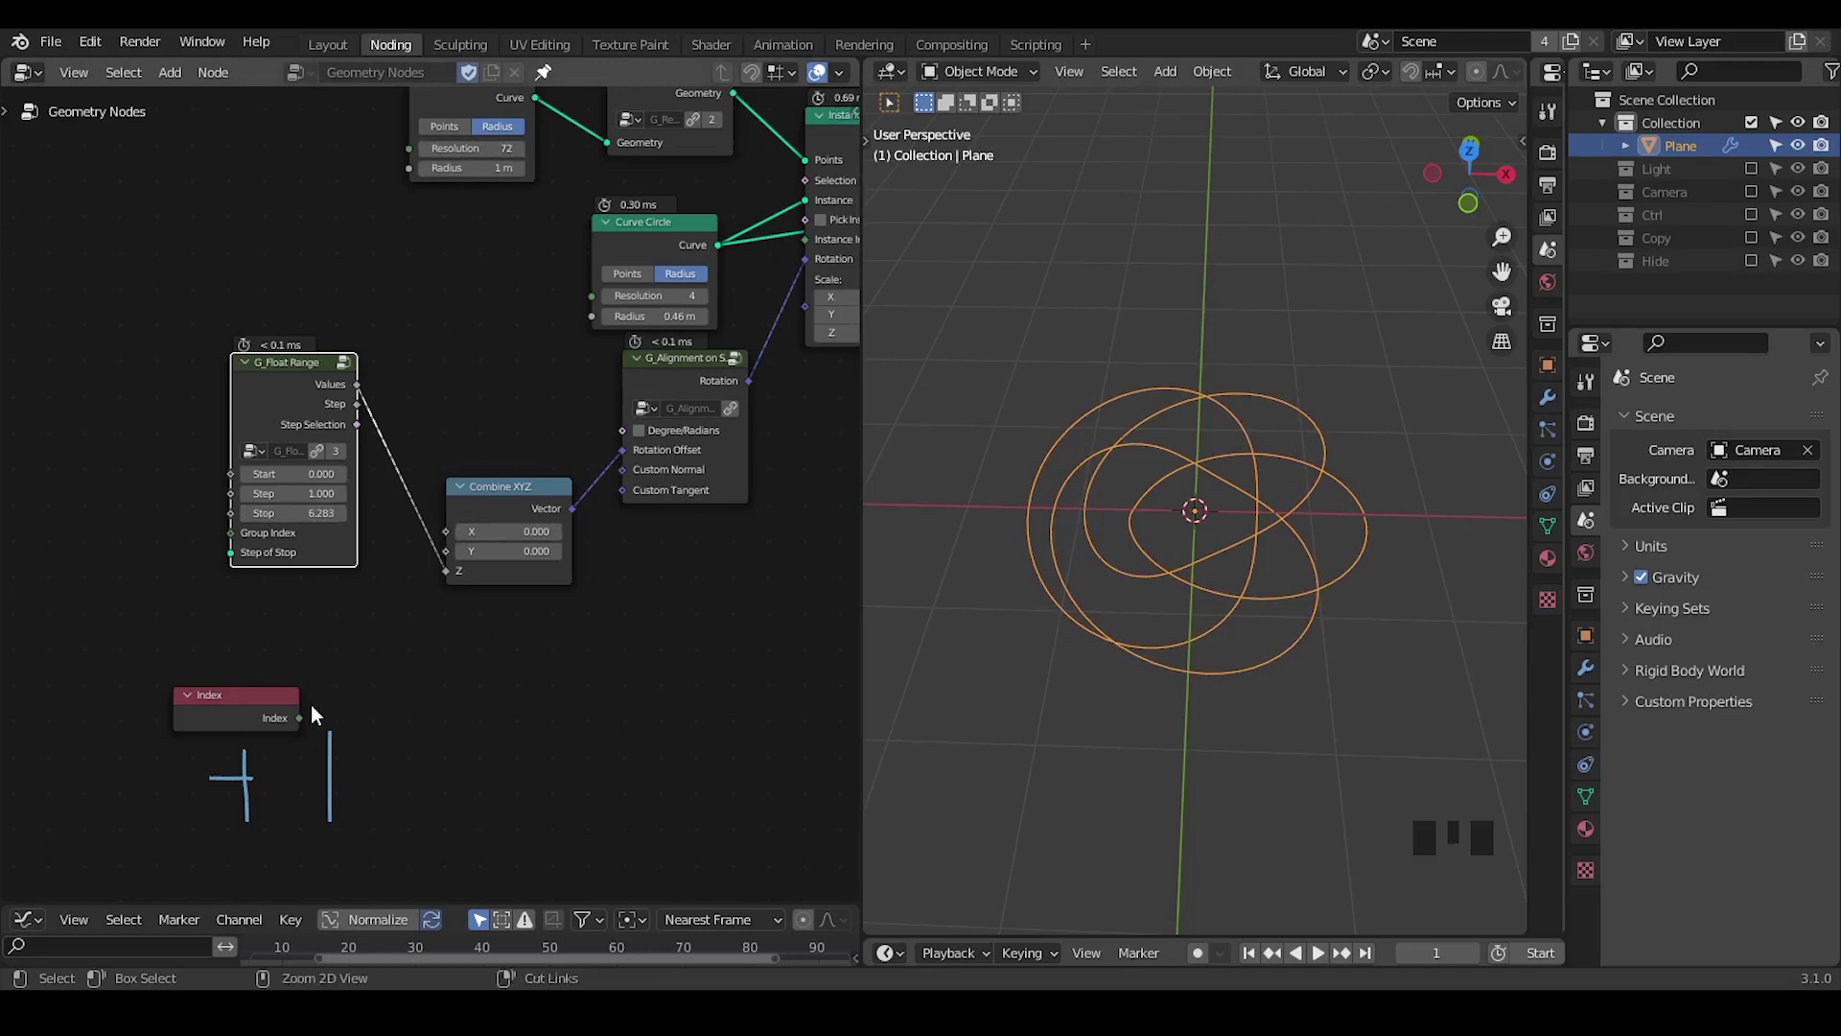
Add Map Range and Accumulate Field nodes and place them beside Attribute Statistic
key(ctrl+a)
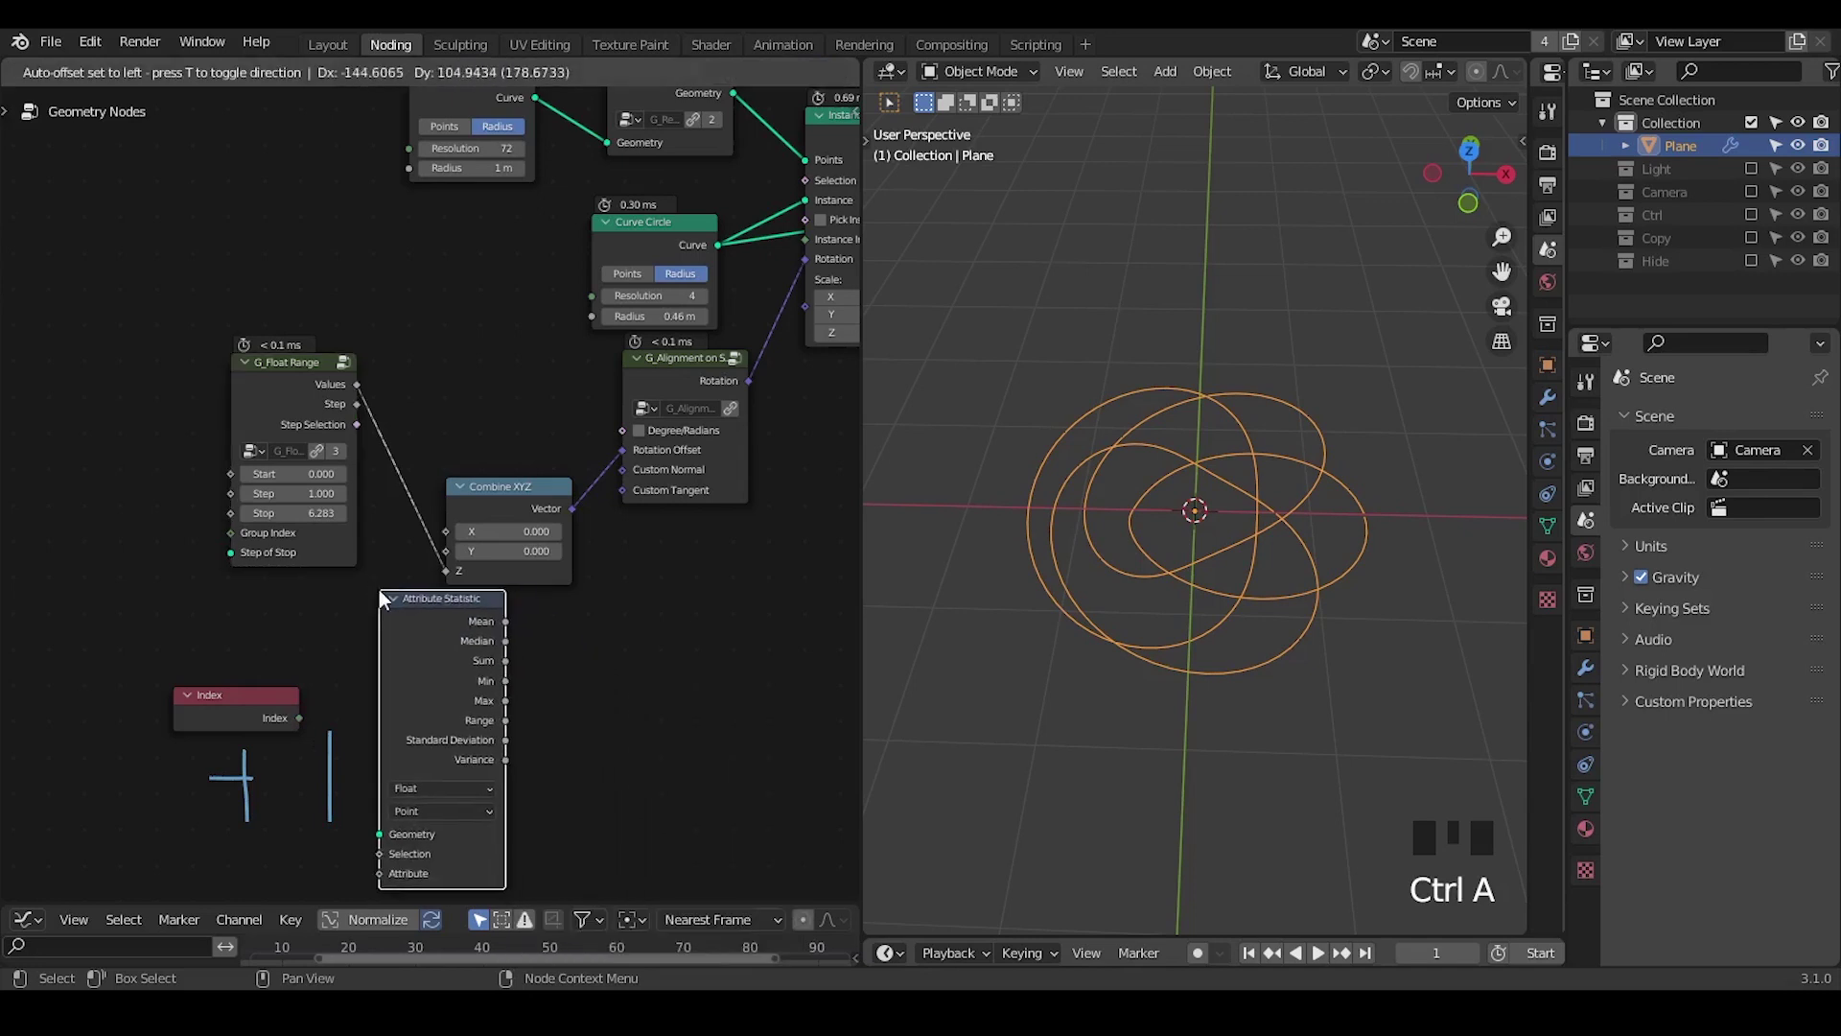
key(ctrl+a)
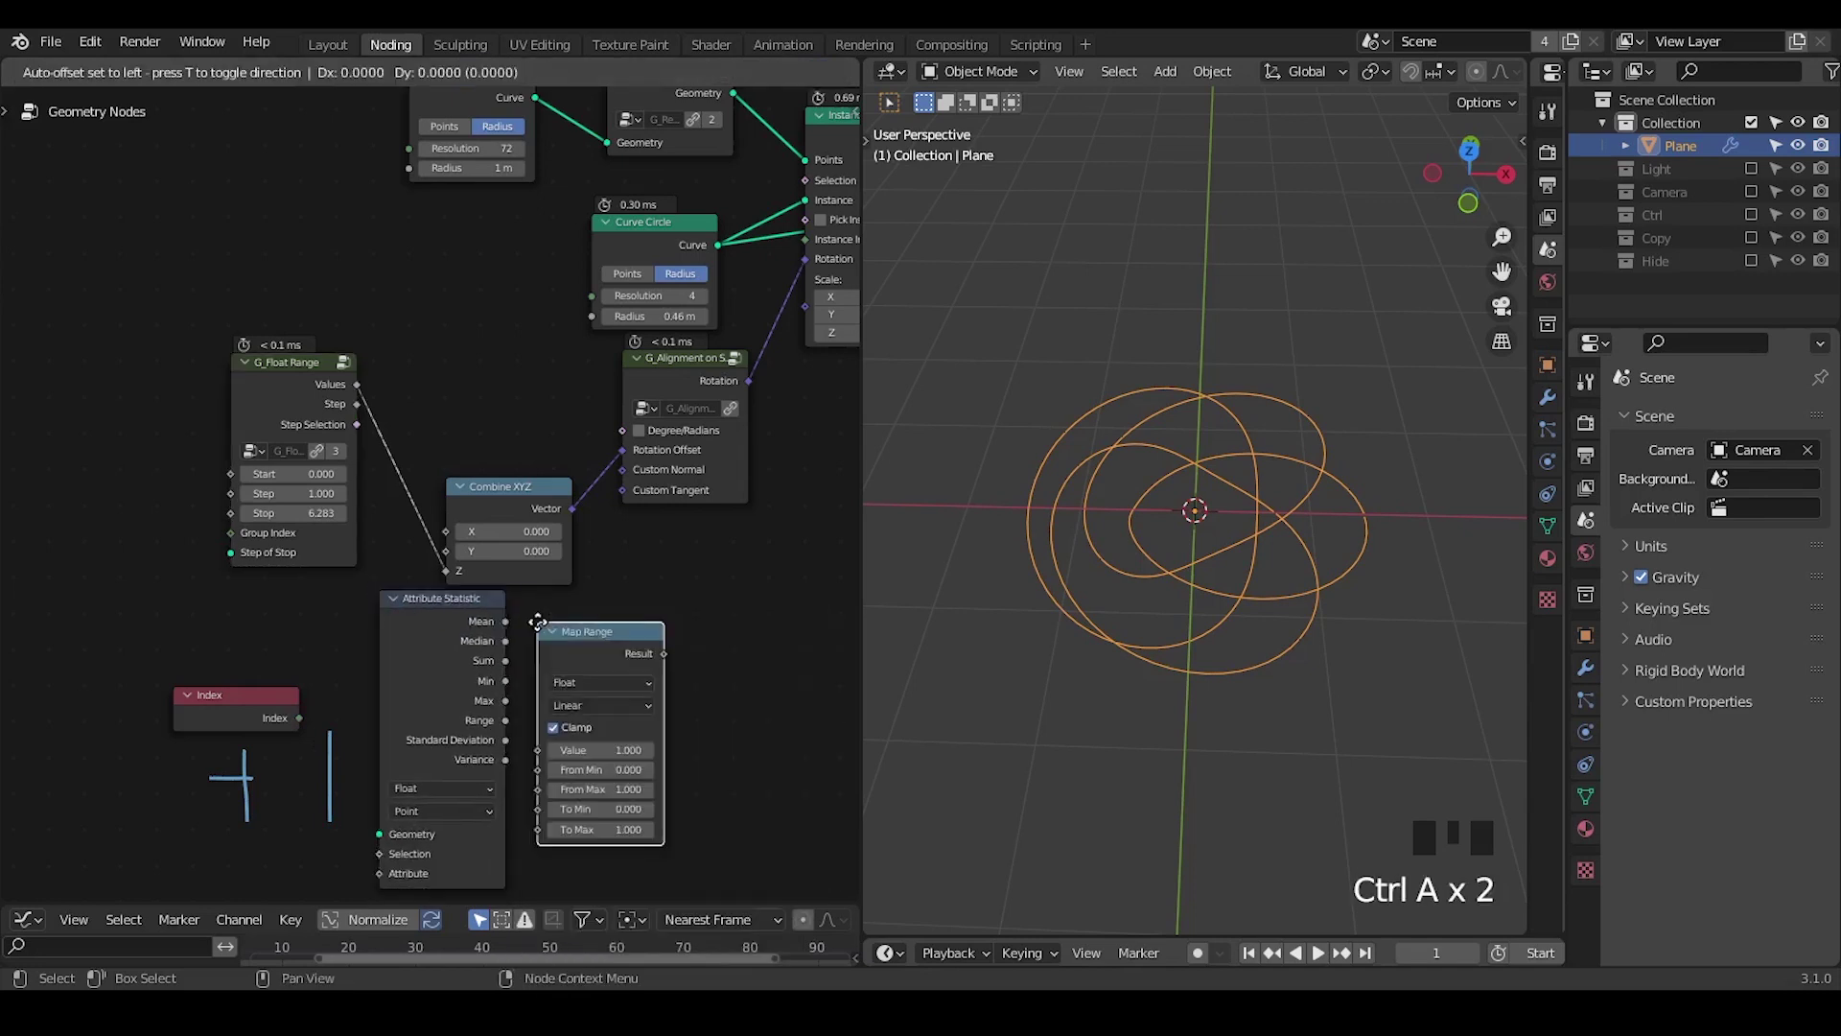
drag(715, 694, 259, 376)
key(ctrl+a)
key(c)
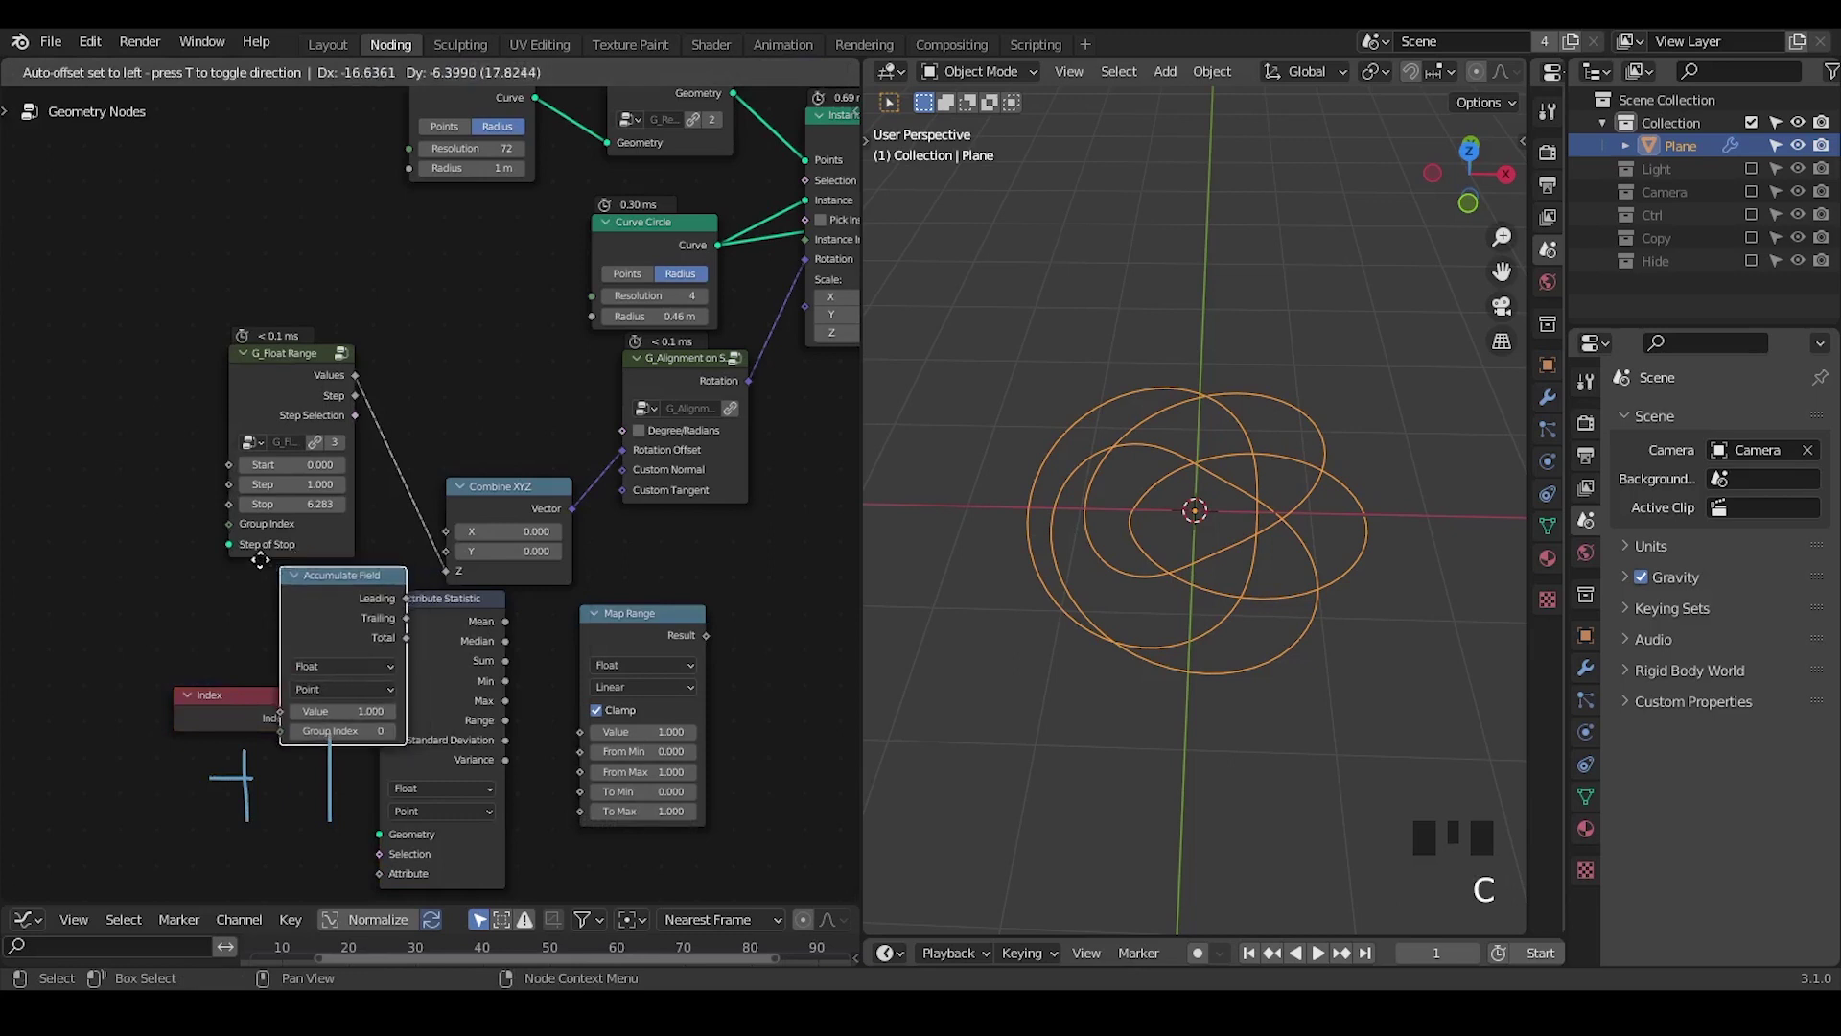
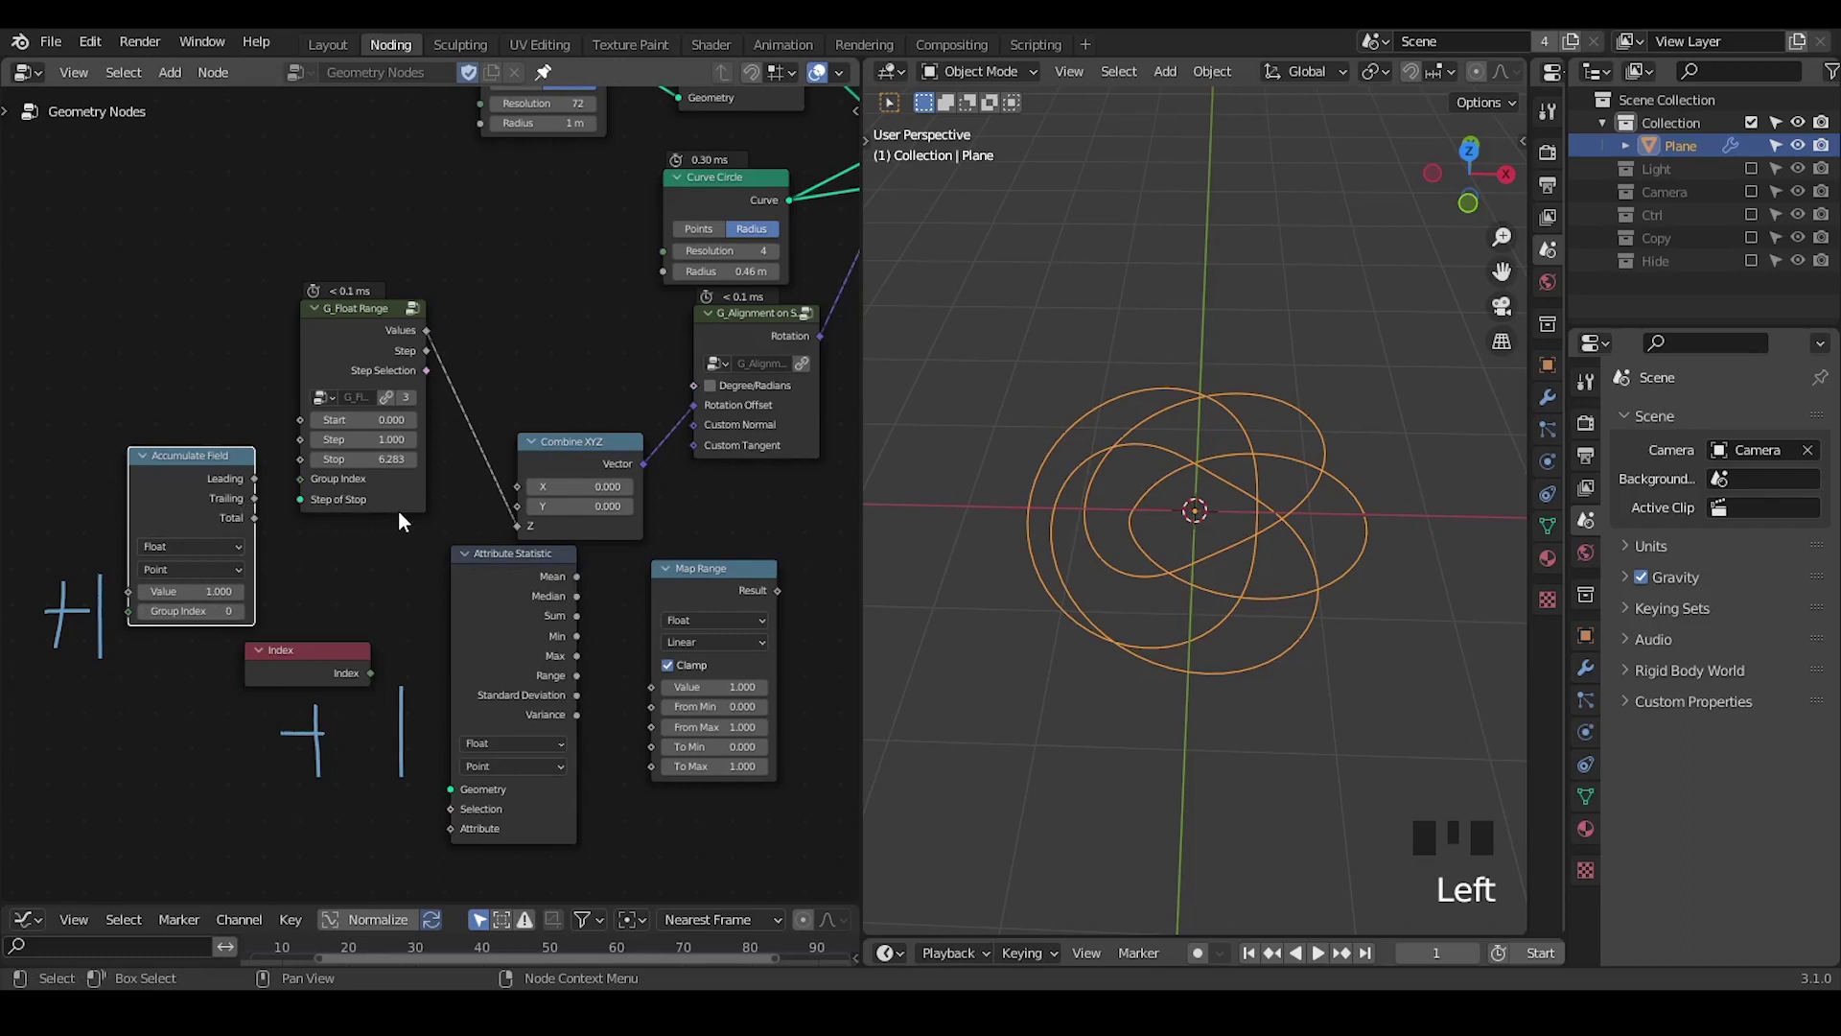
Sketch an annotation line in the node editor pointing toward Group Index
key(d)
key(d)
click(134, 638)
key(d)
key(d)
key(d)
drag(286, 495, 423, 485)
key(d)
key(d)
key(d)
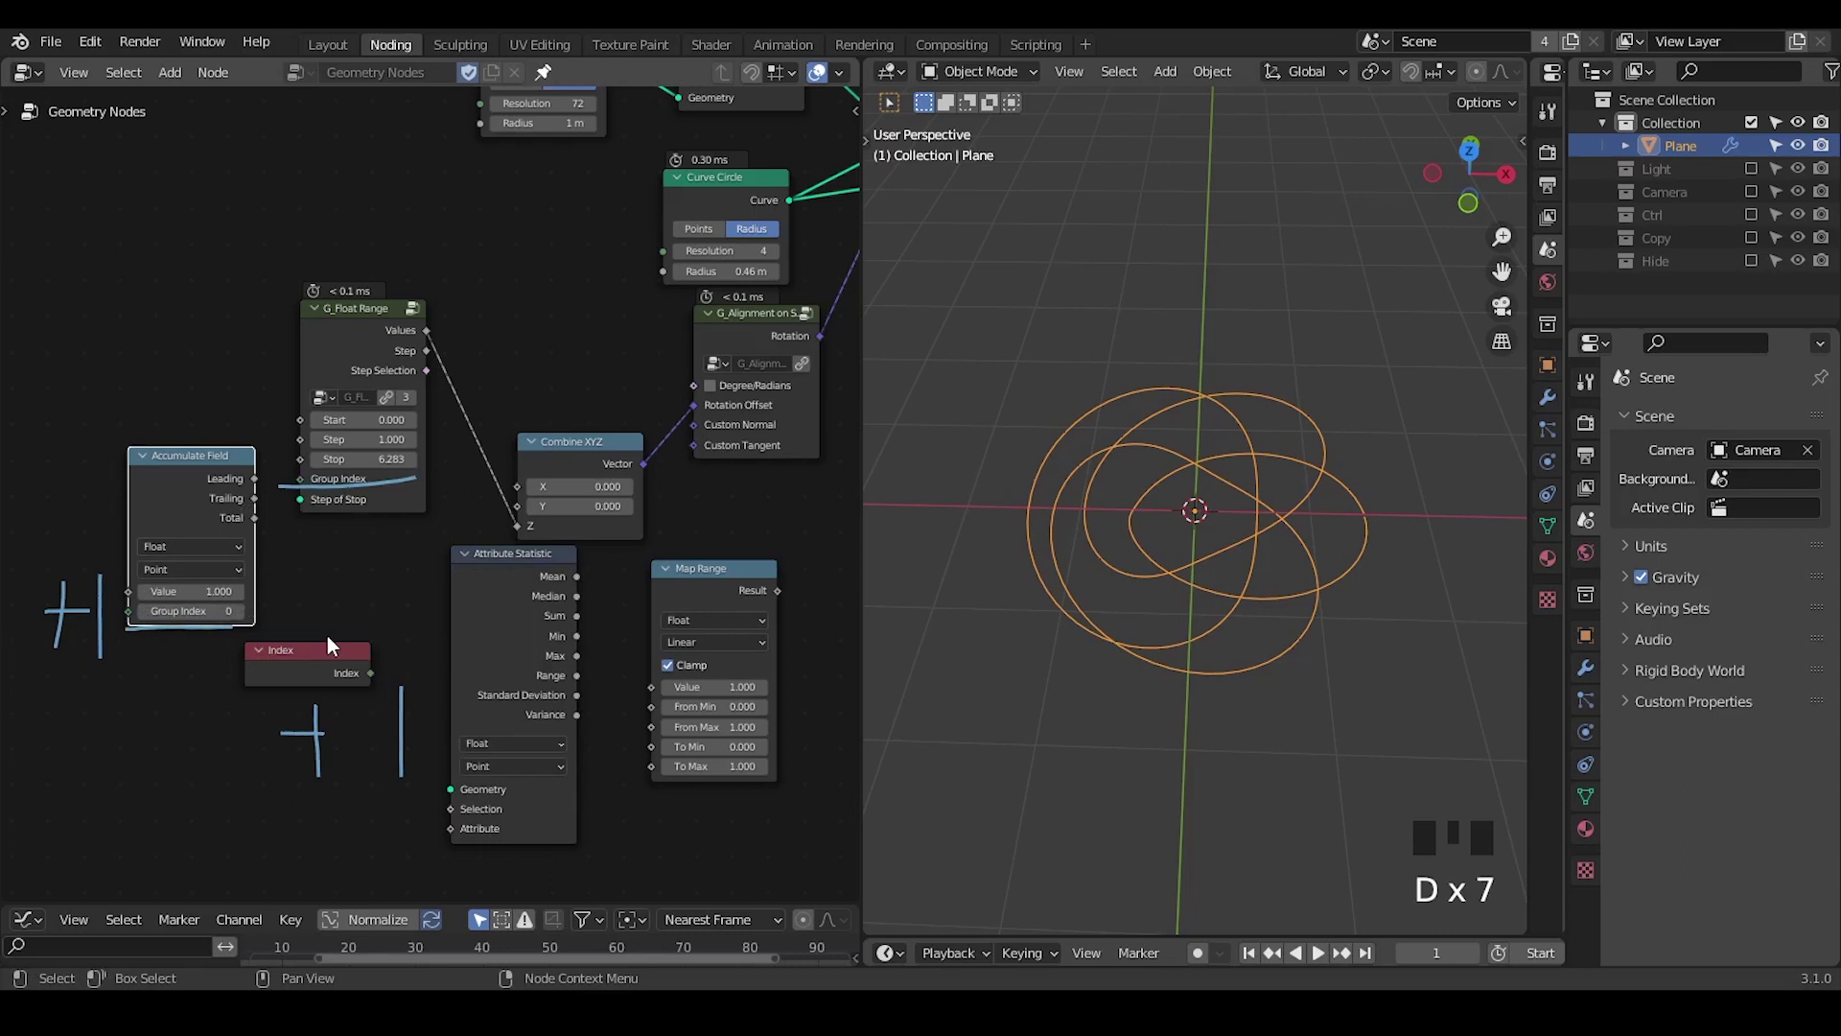
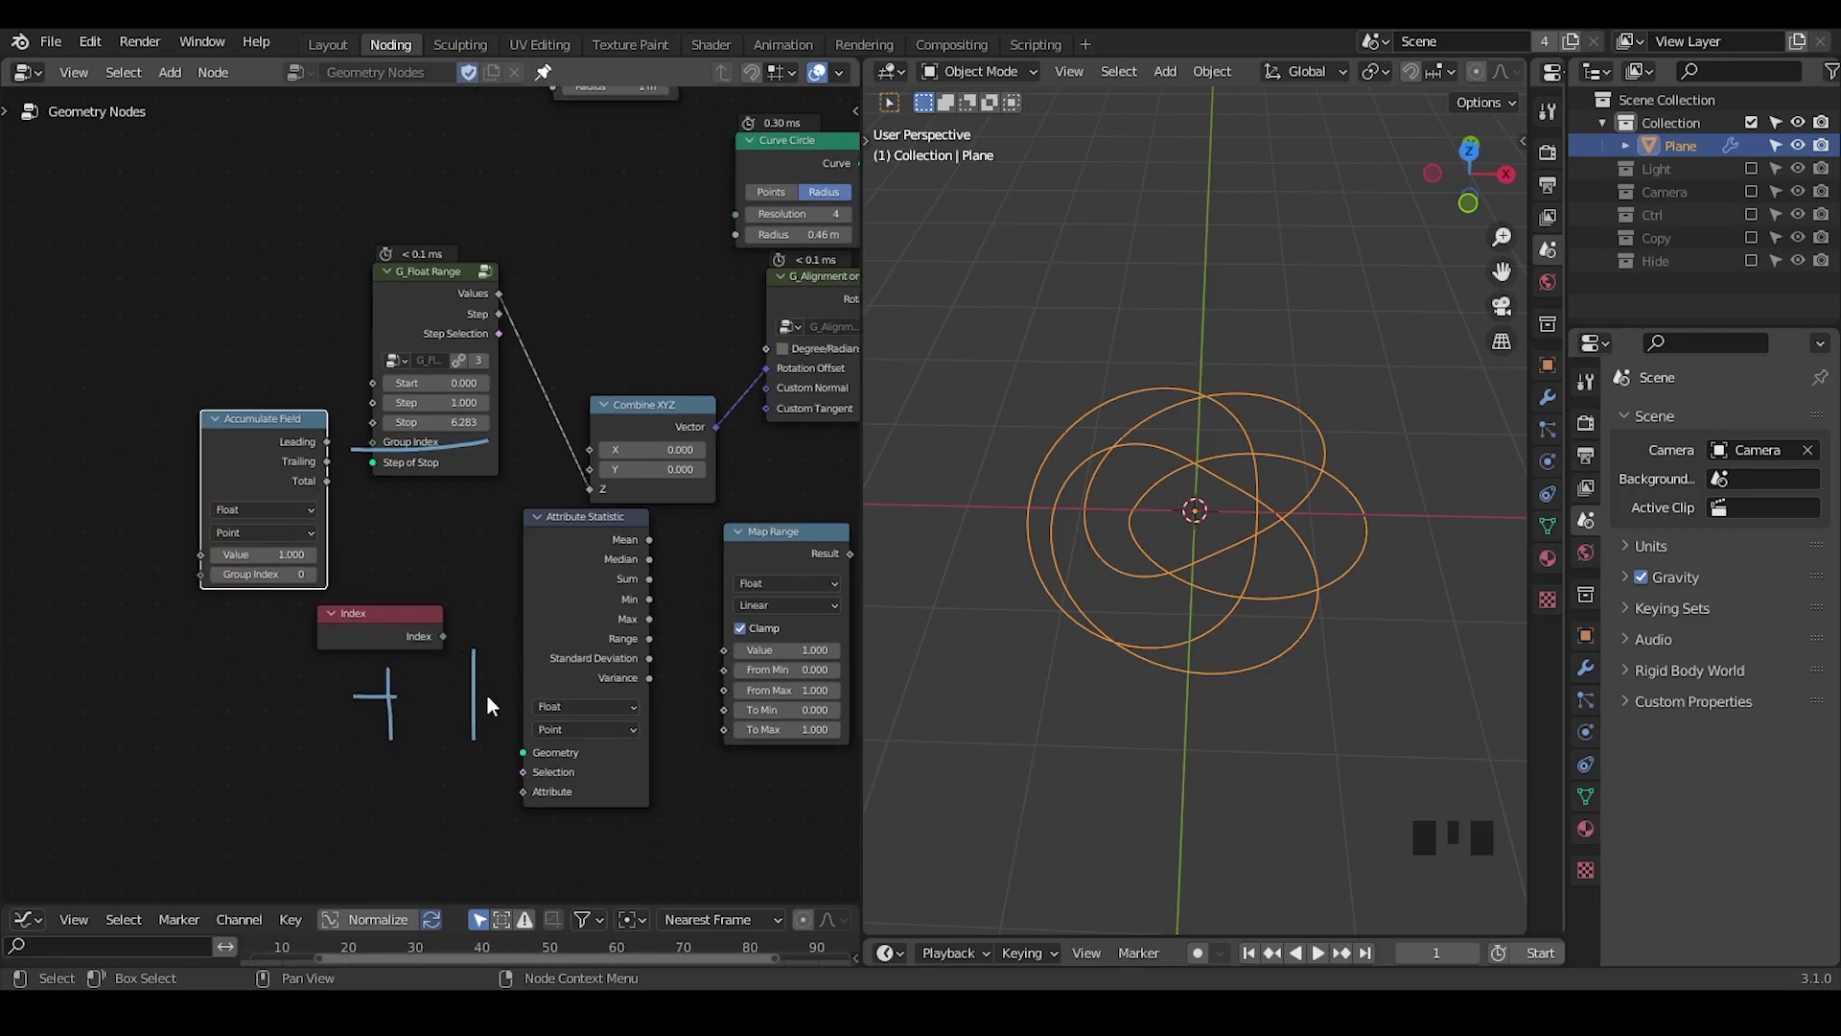
Feed a Random Value through Accumulate Field's Trailing output into Combine XYZ's Z
key(ctrl+a)
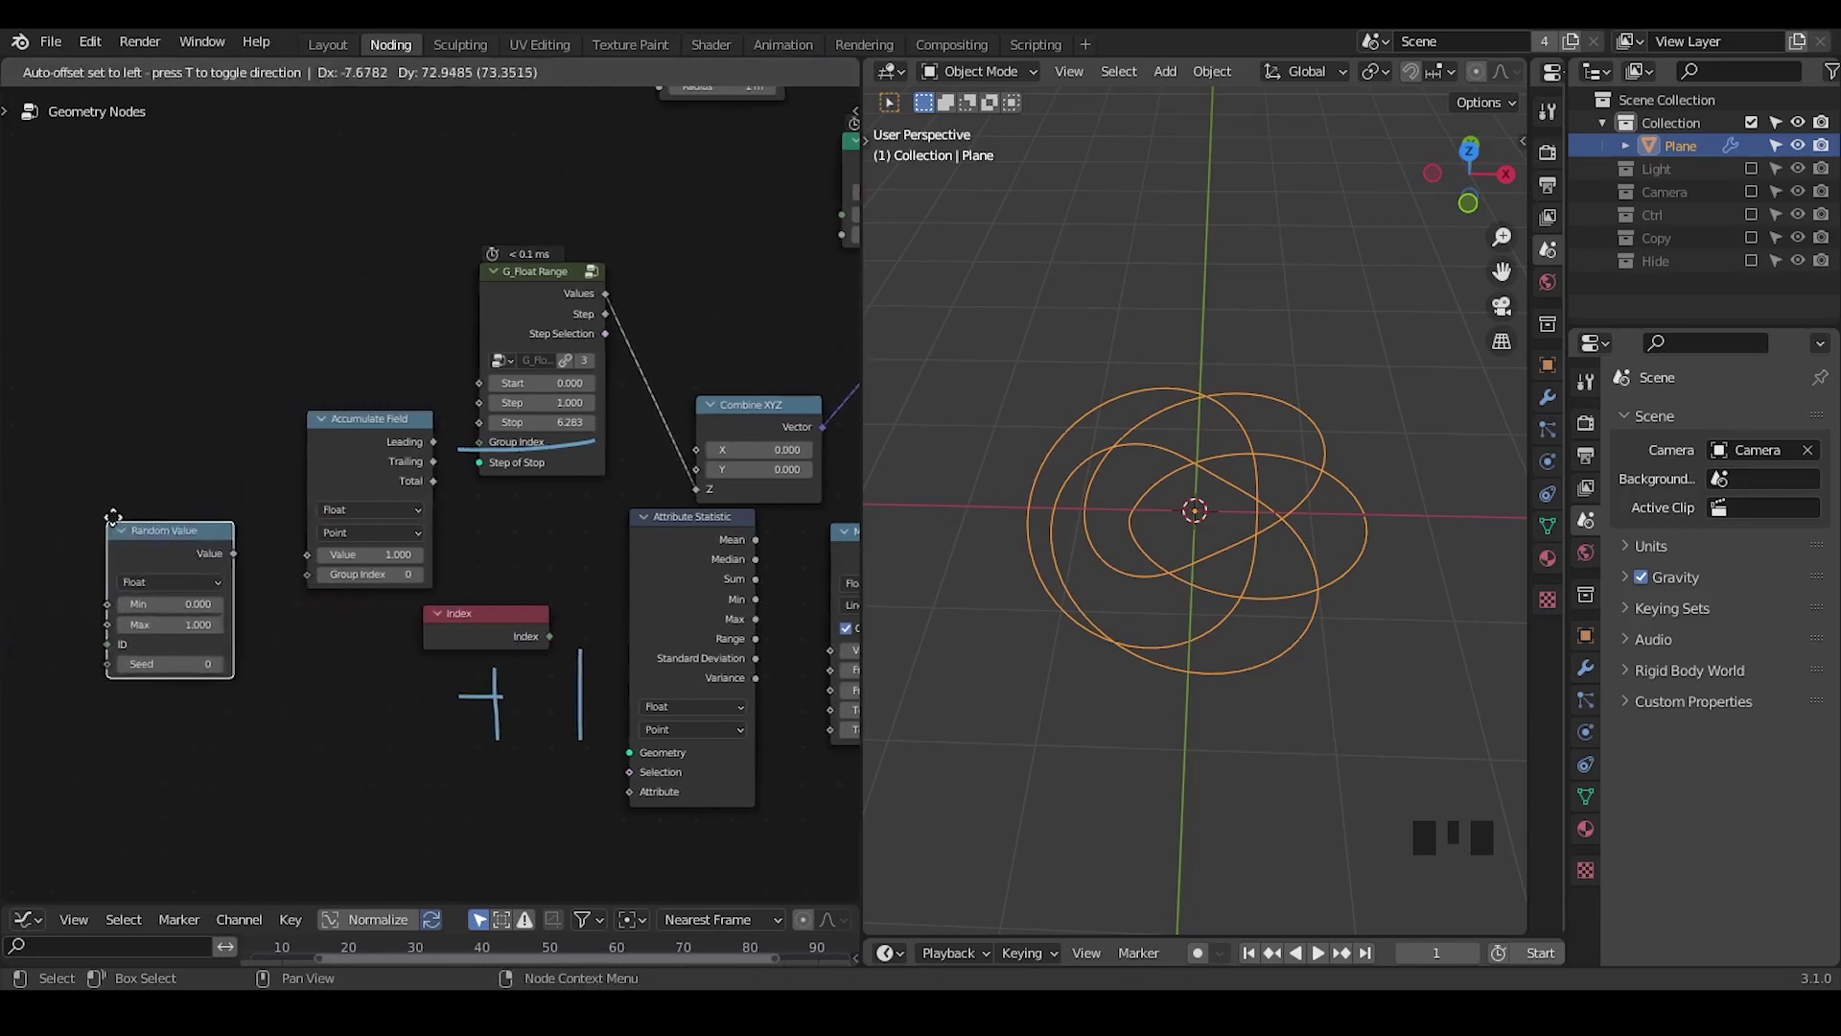
drag(237, 552, 431, 606)
drag(431, 606, 333, 502)
click(333, 503)
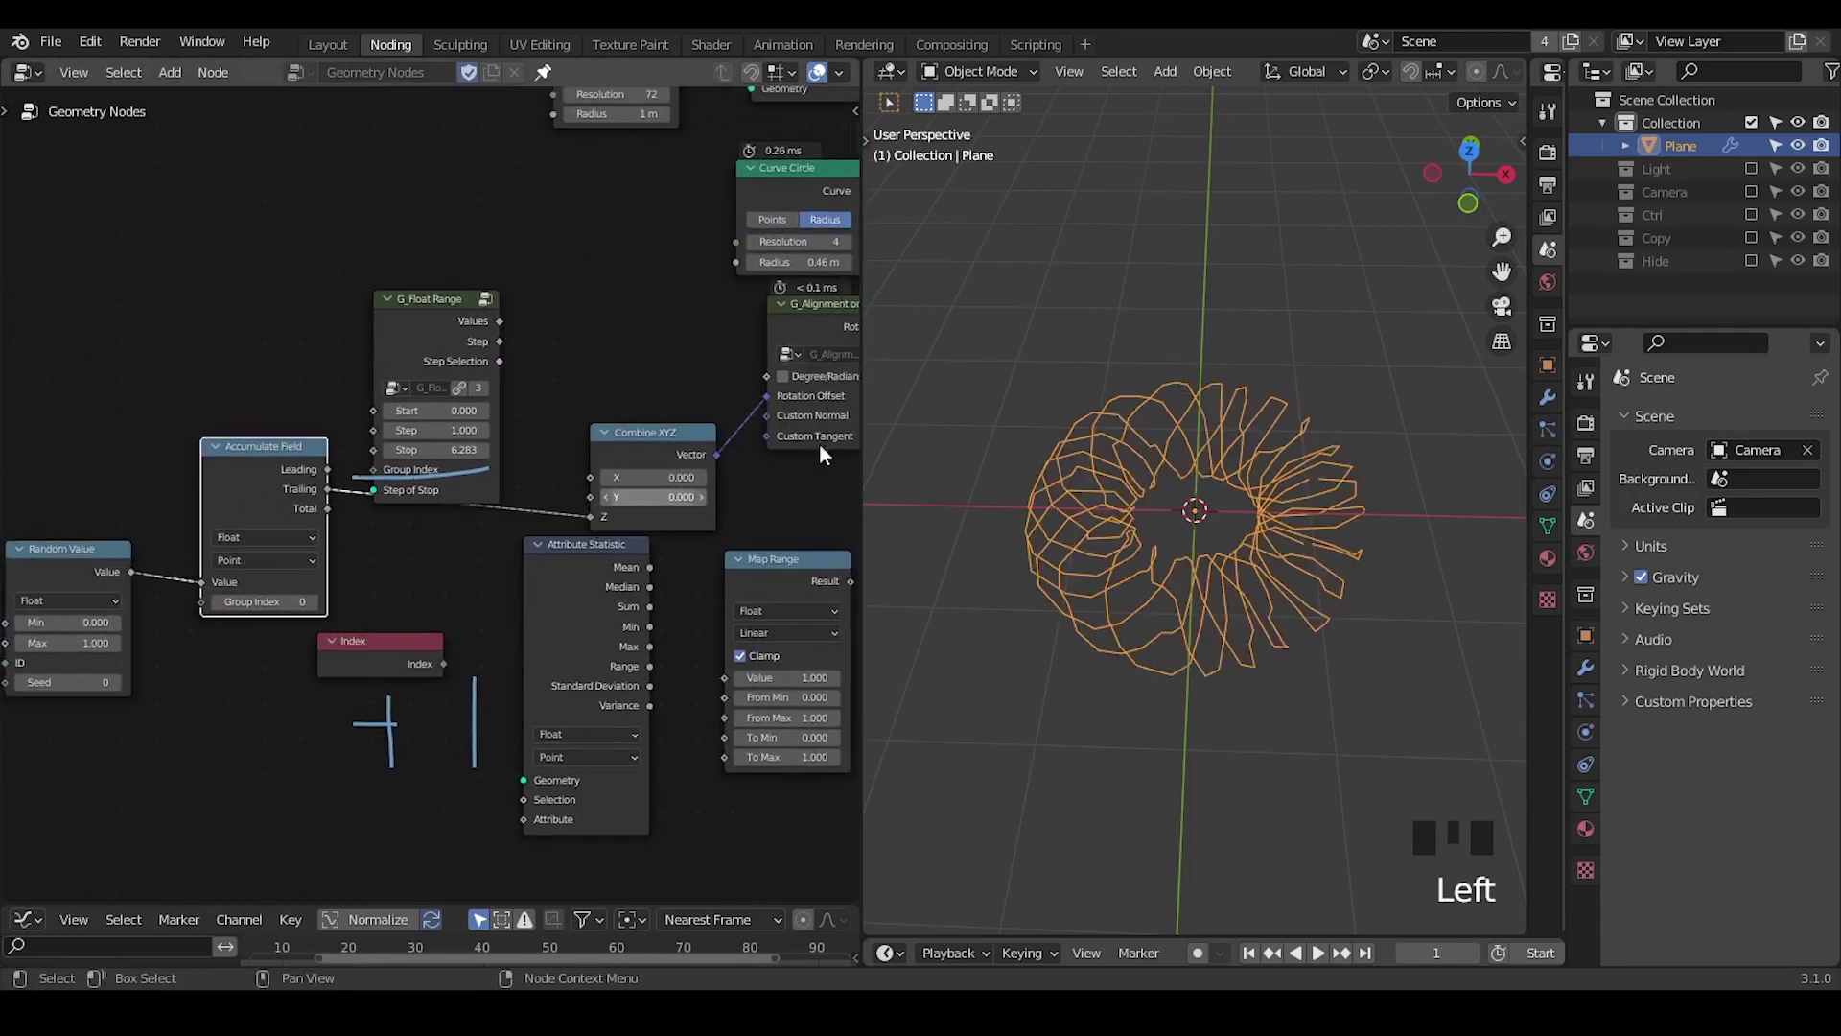
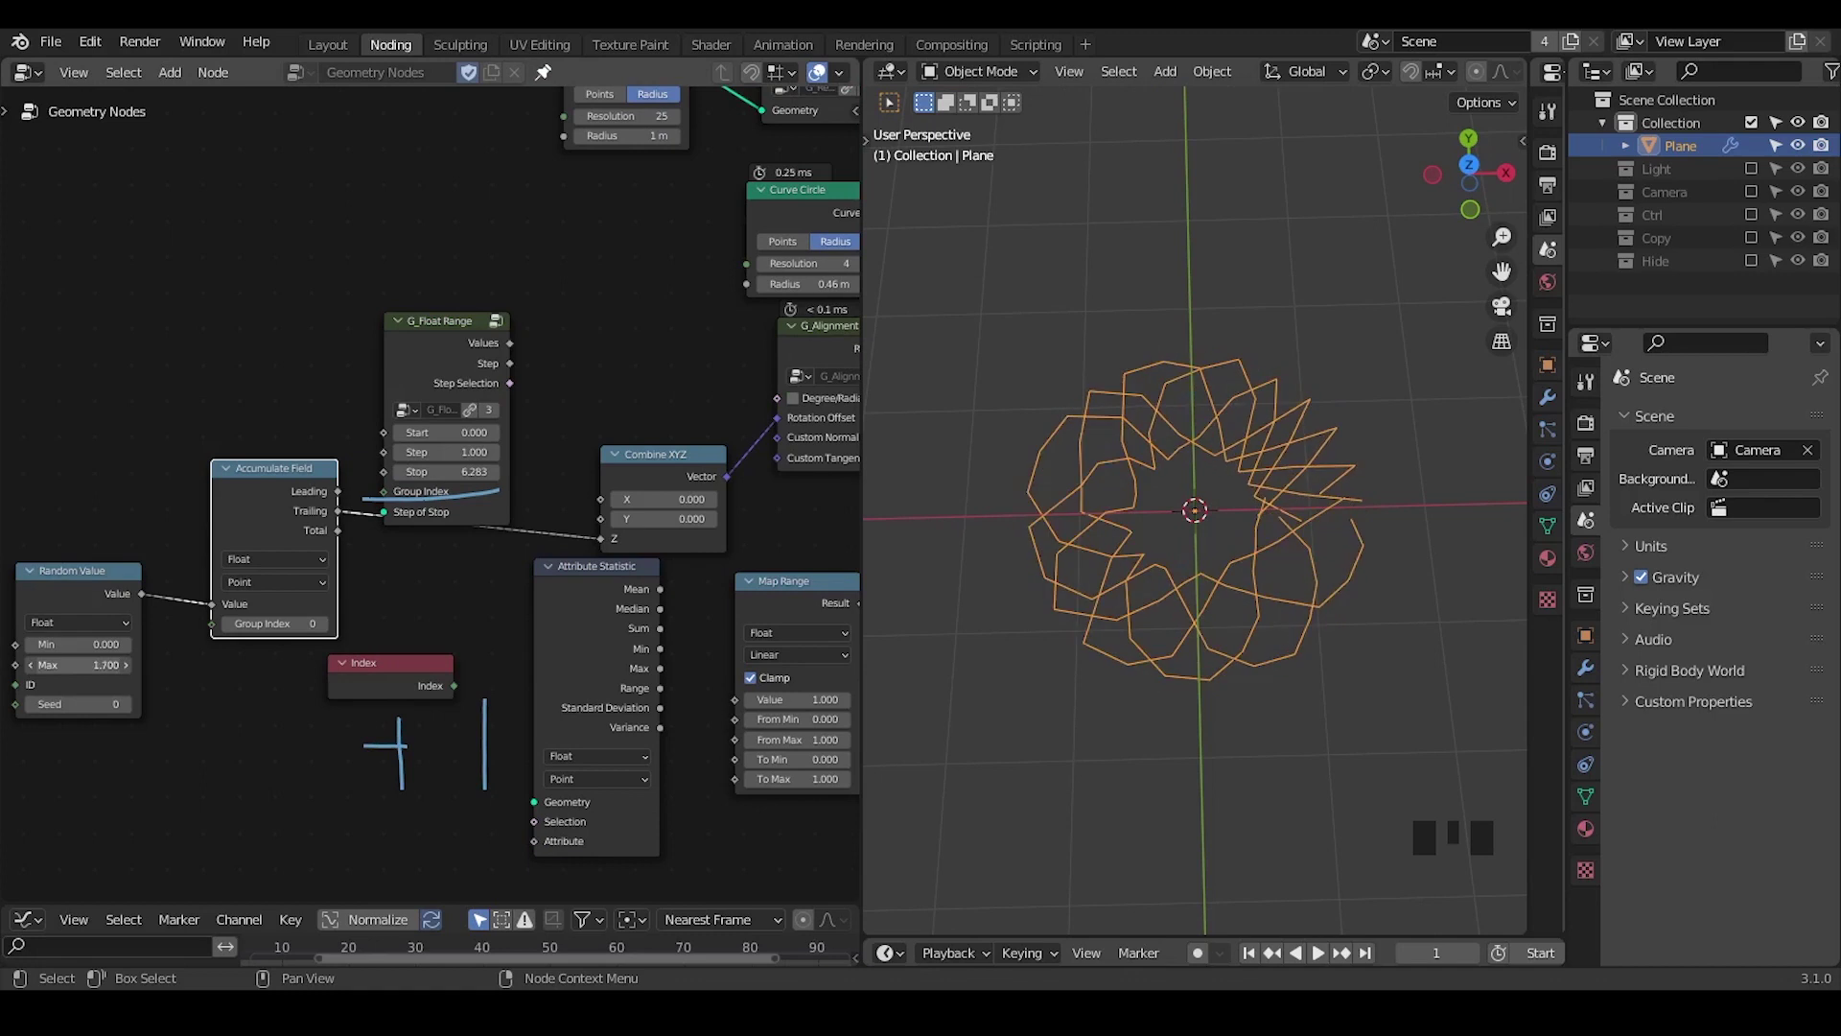
Lower the Random Value maximum to about 1.4 for irregular twisting
drag(1151, 675, 474, 526)
key(d)
right_click(552, 486)
key(d)
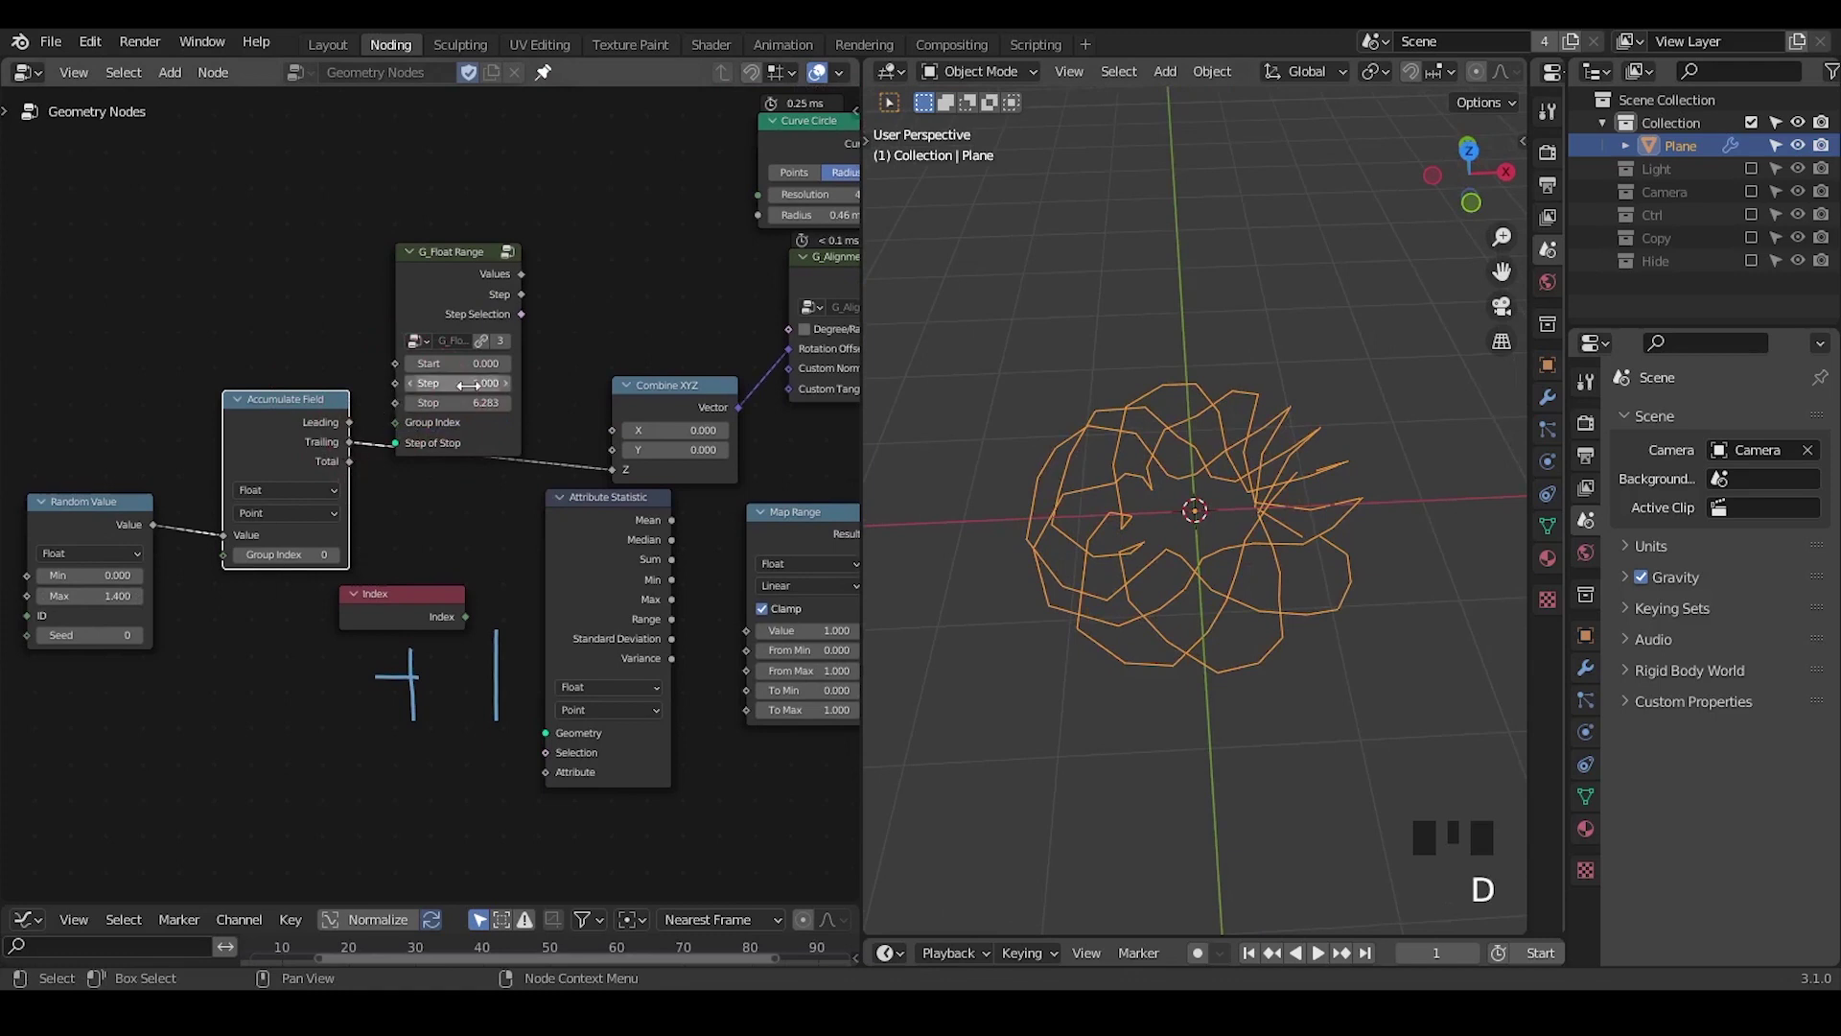
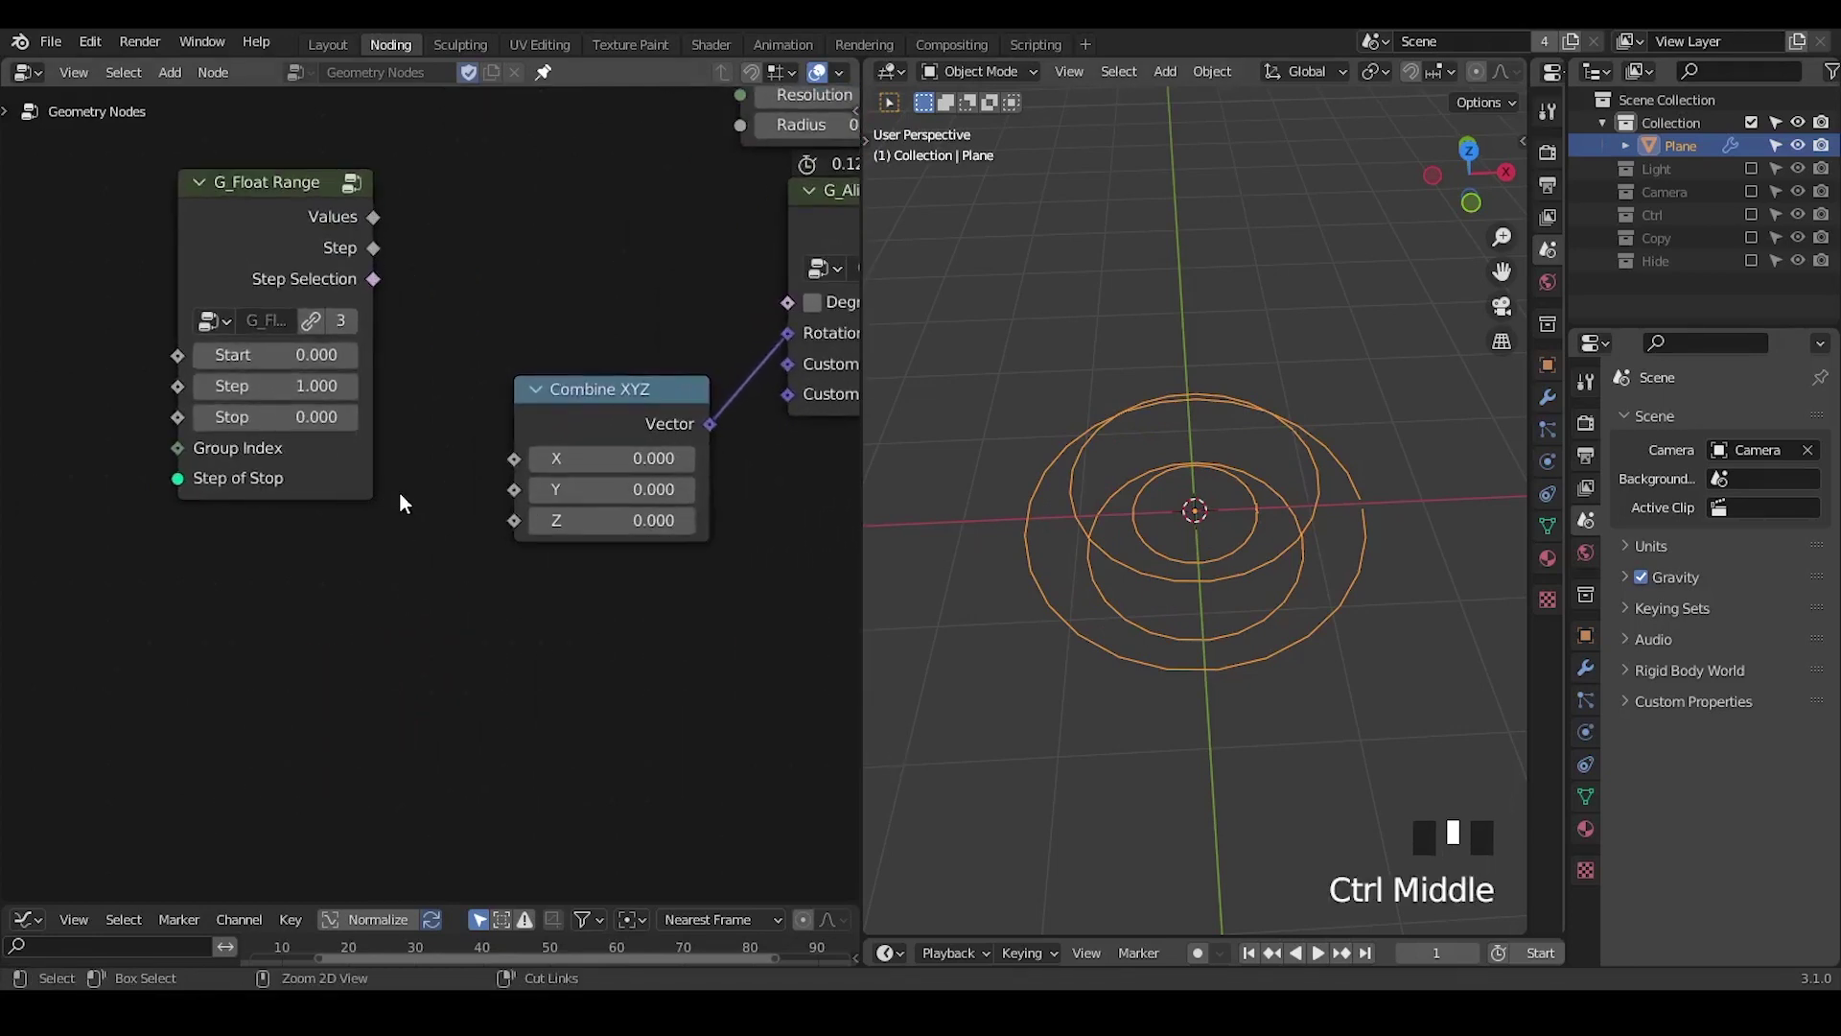
Link G_Float Range Values back into the Combine XYZ Z input
click(366, 237)
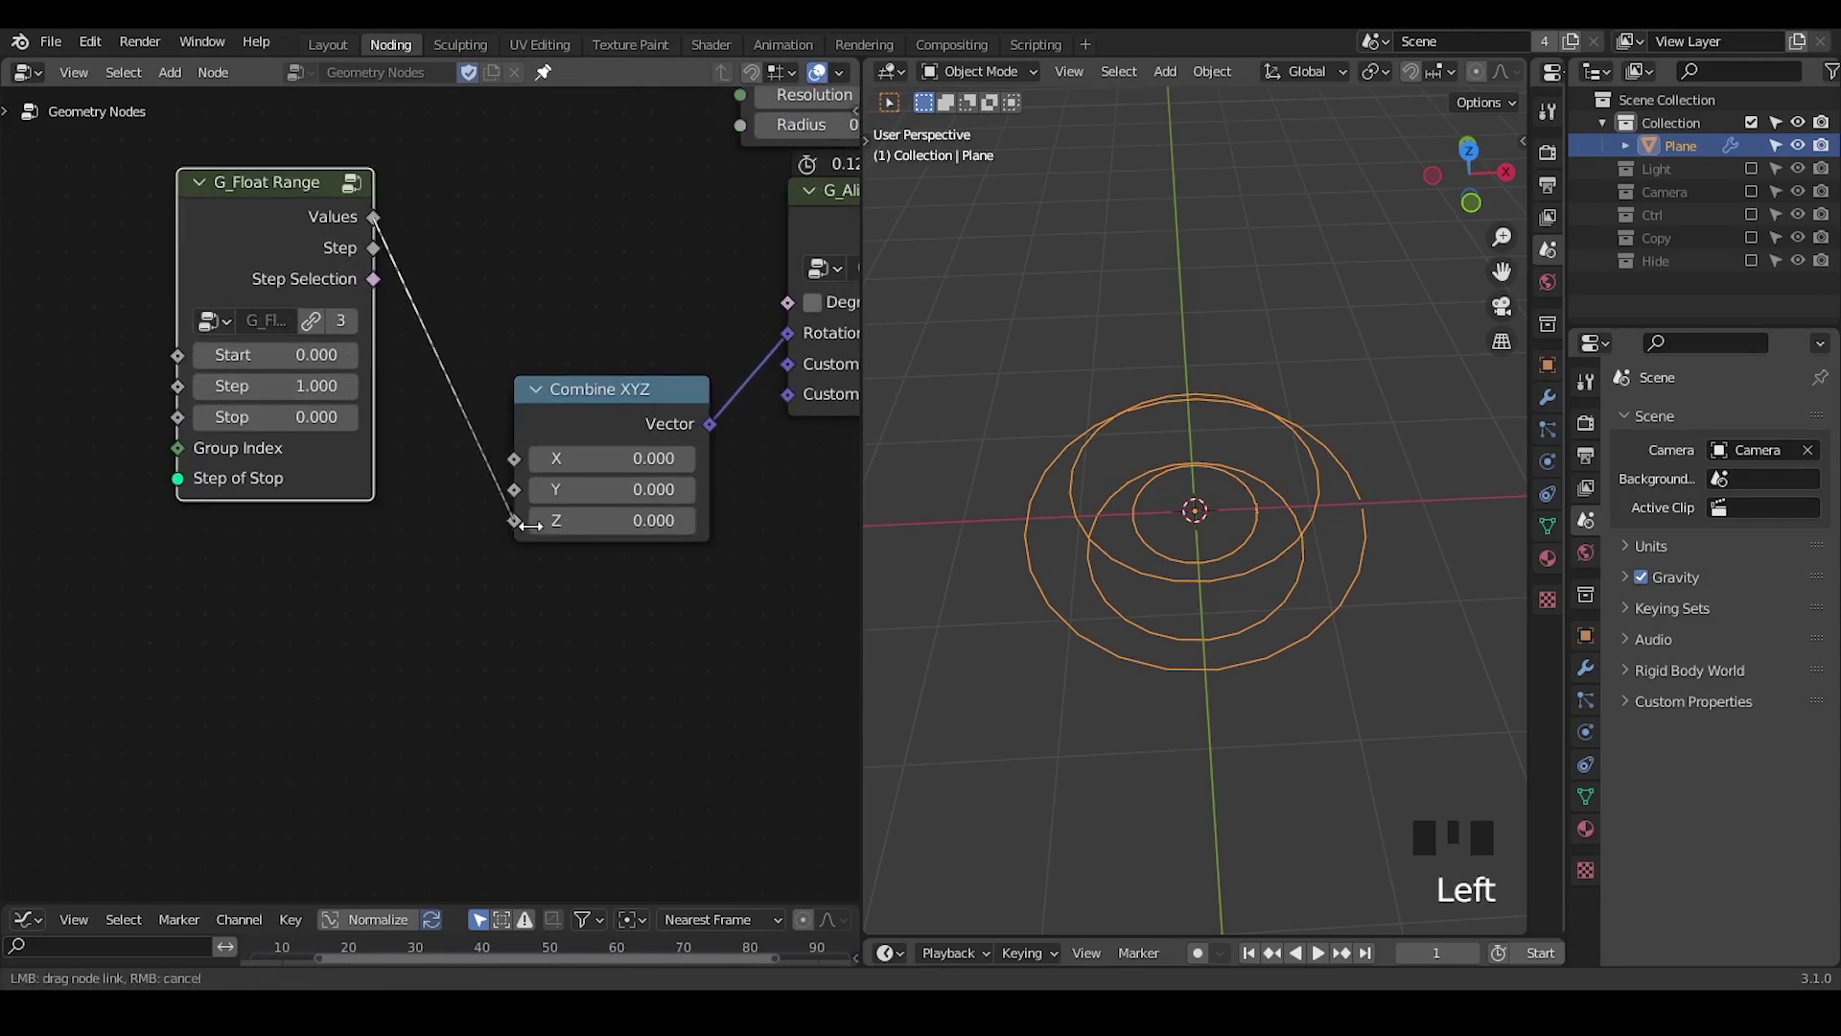
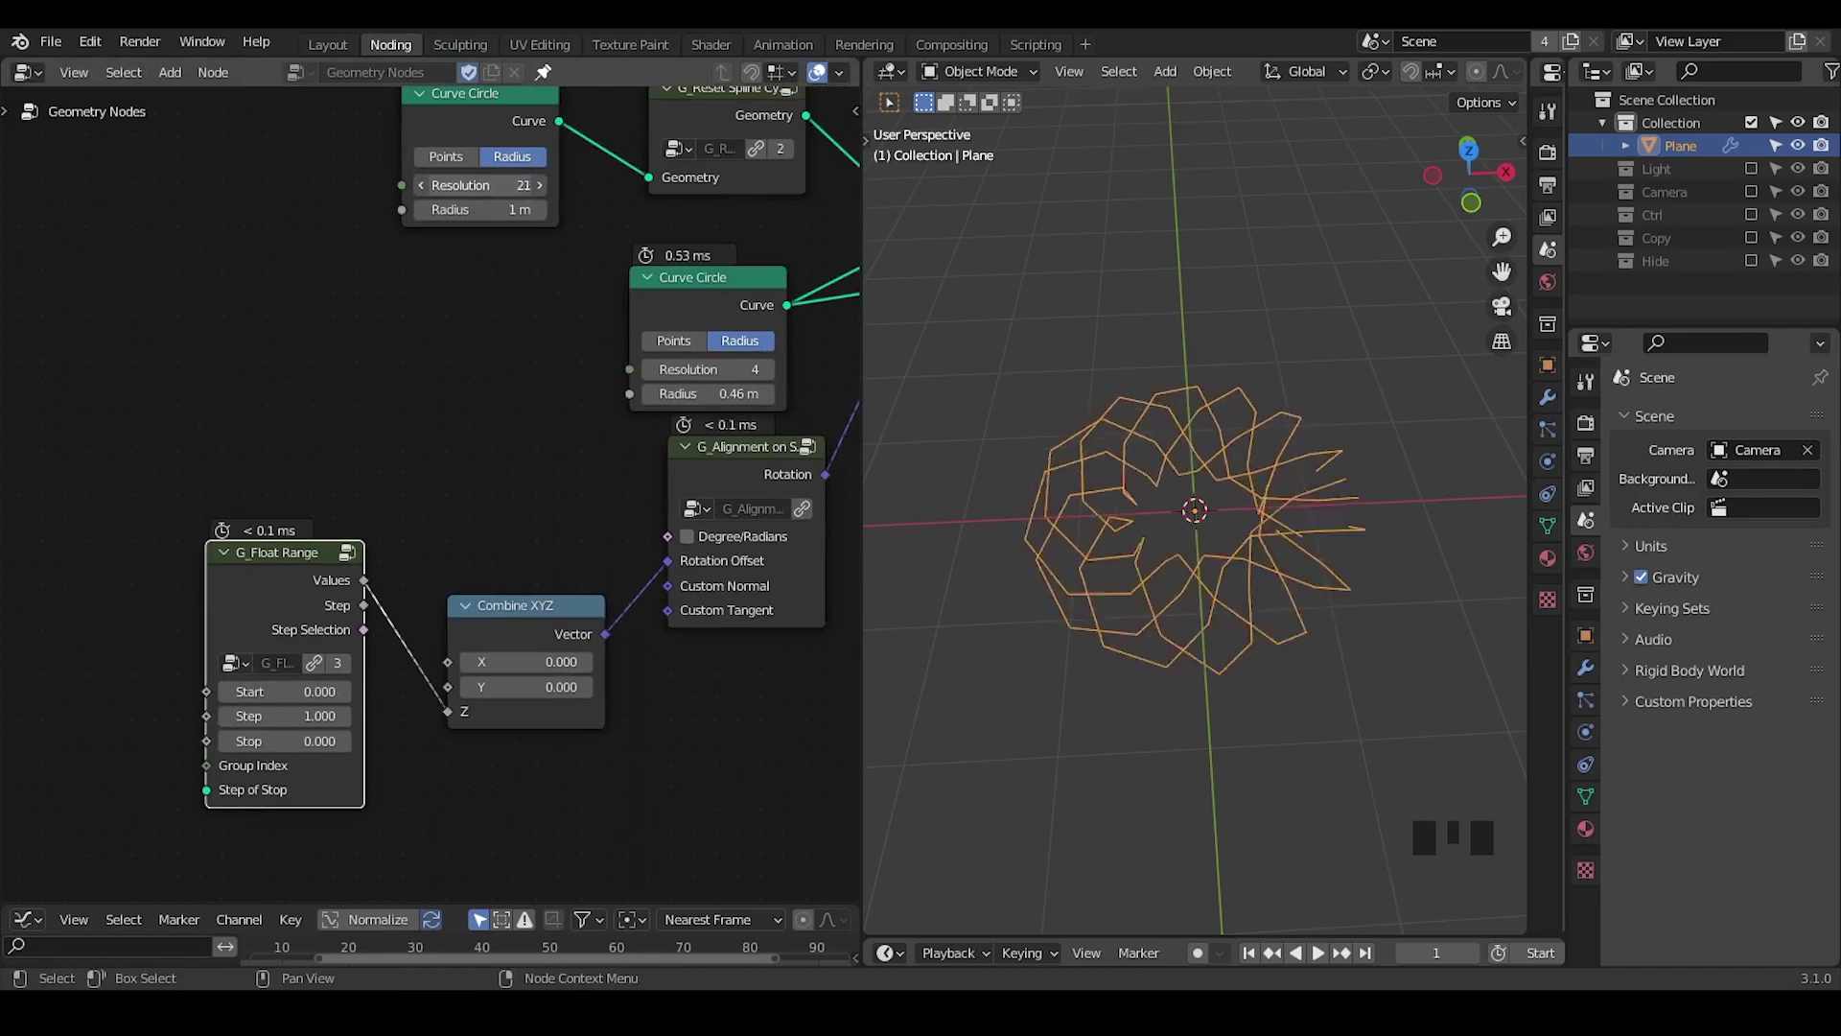
Insert a Clamp node (max 6.283) into the link between G_Float Range and Combine XYZ's Z
drag(476, 526, 405, 436)
drag(406, 437, 354, 446)
key(ctrl+a)
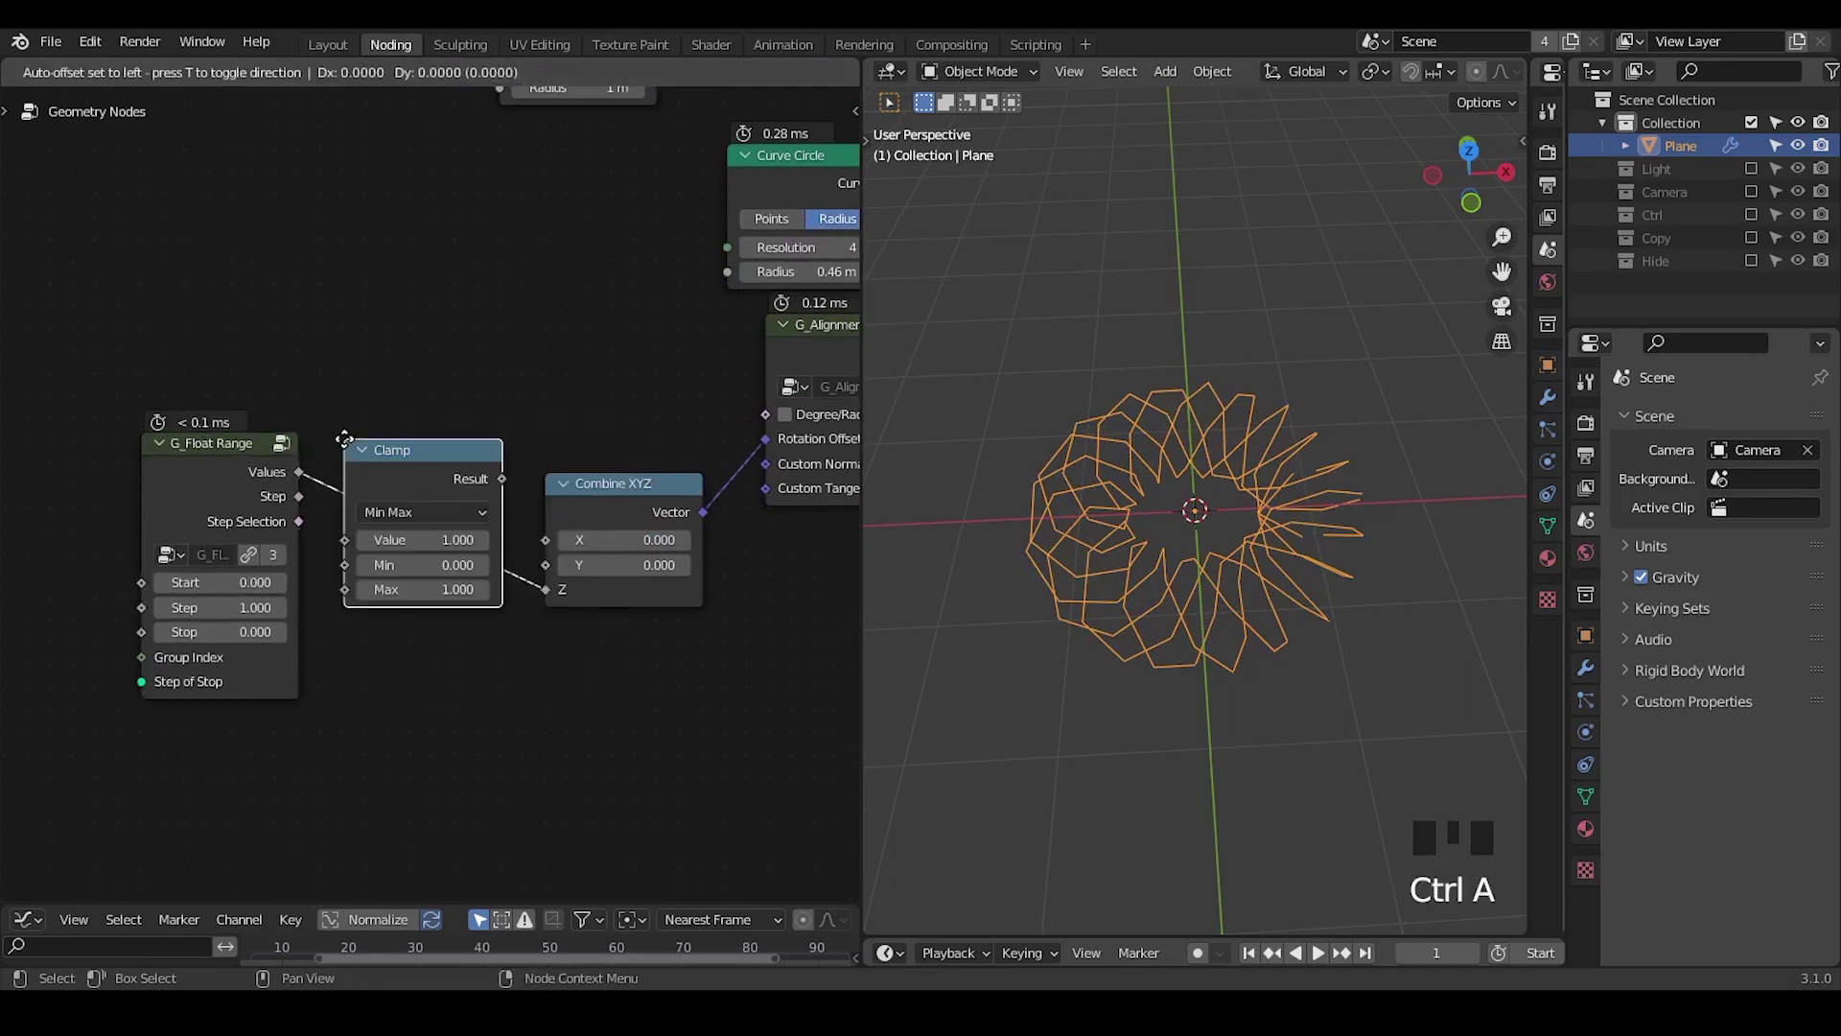
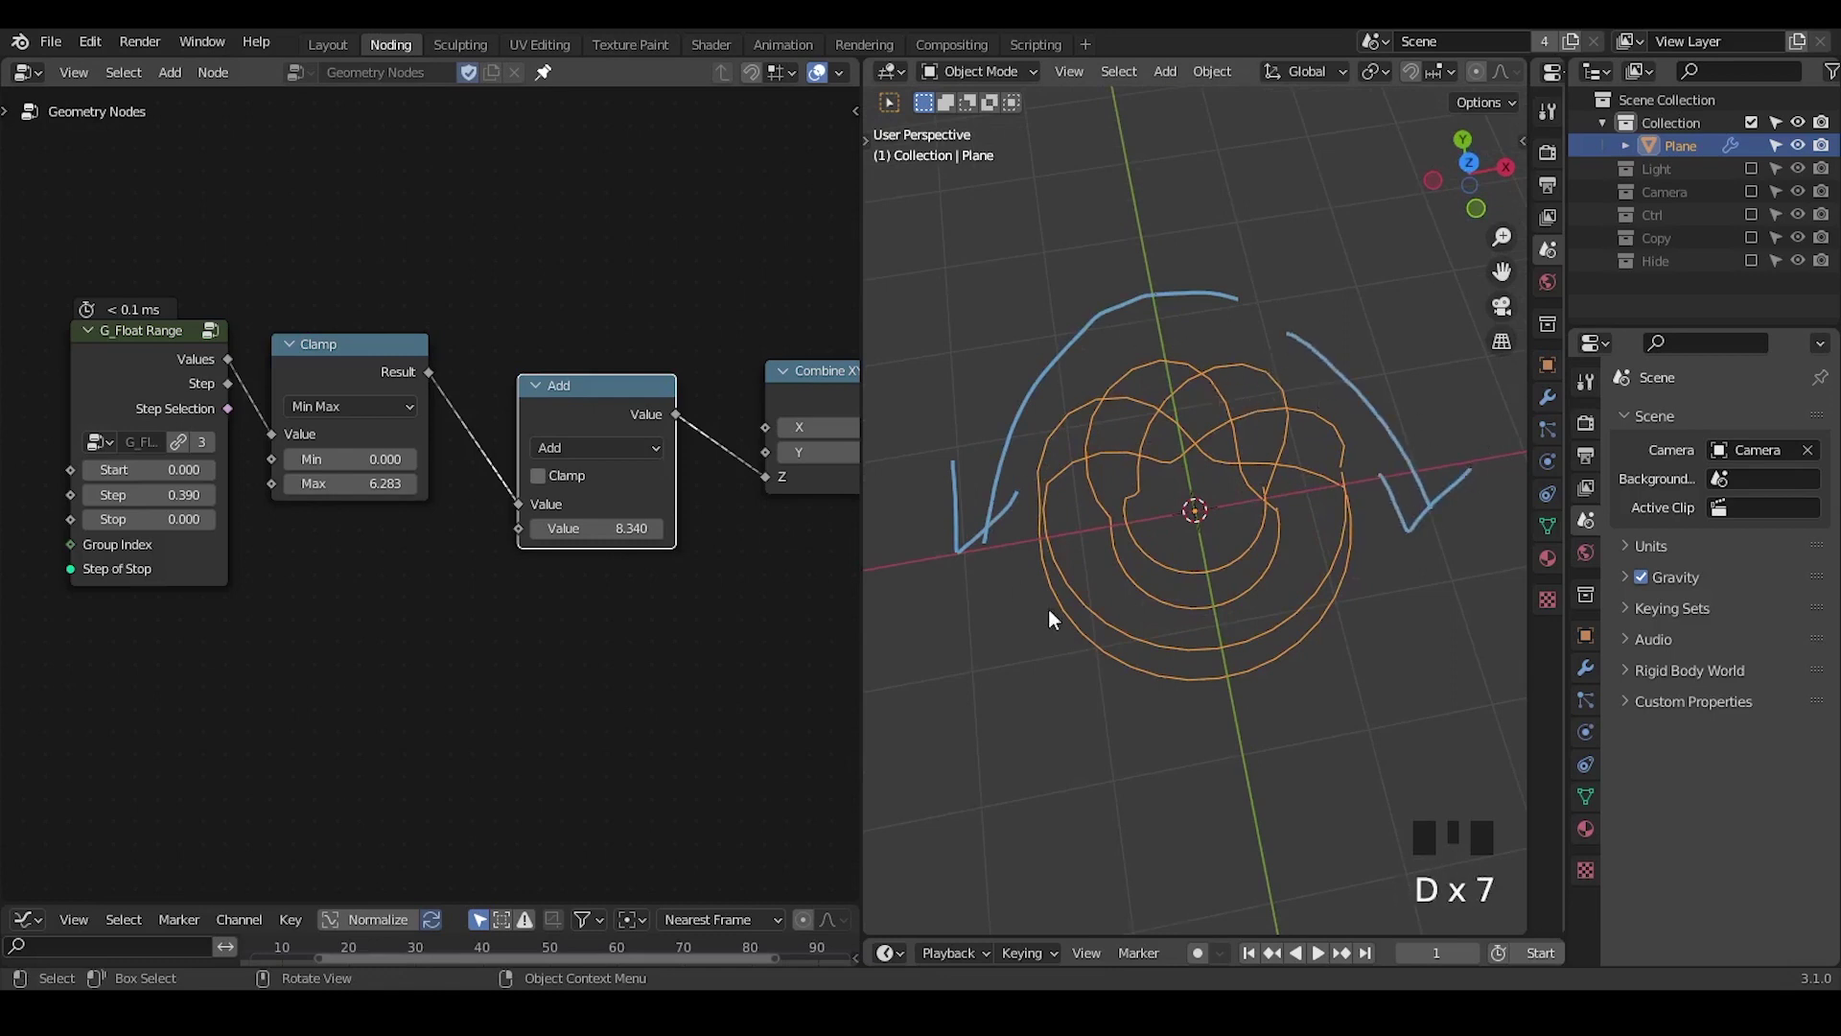
Pan the node editor over to the Clamp chain and bring up the node search
key(d)
drag(518, 354, 286, 435)
drag(285, 435, 289, 297)
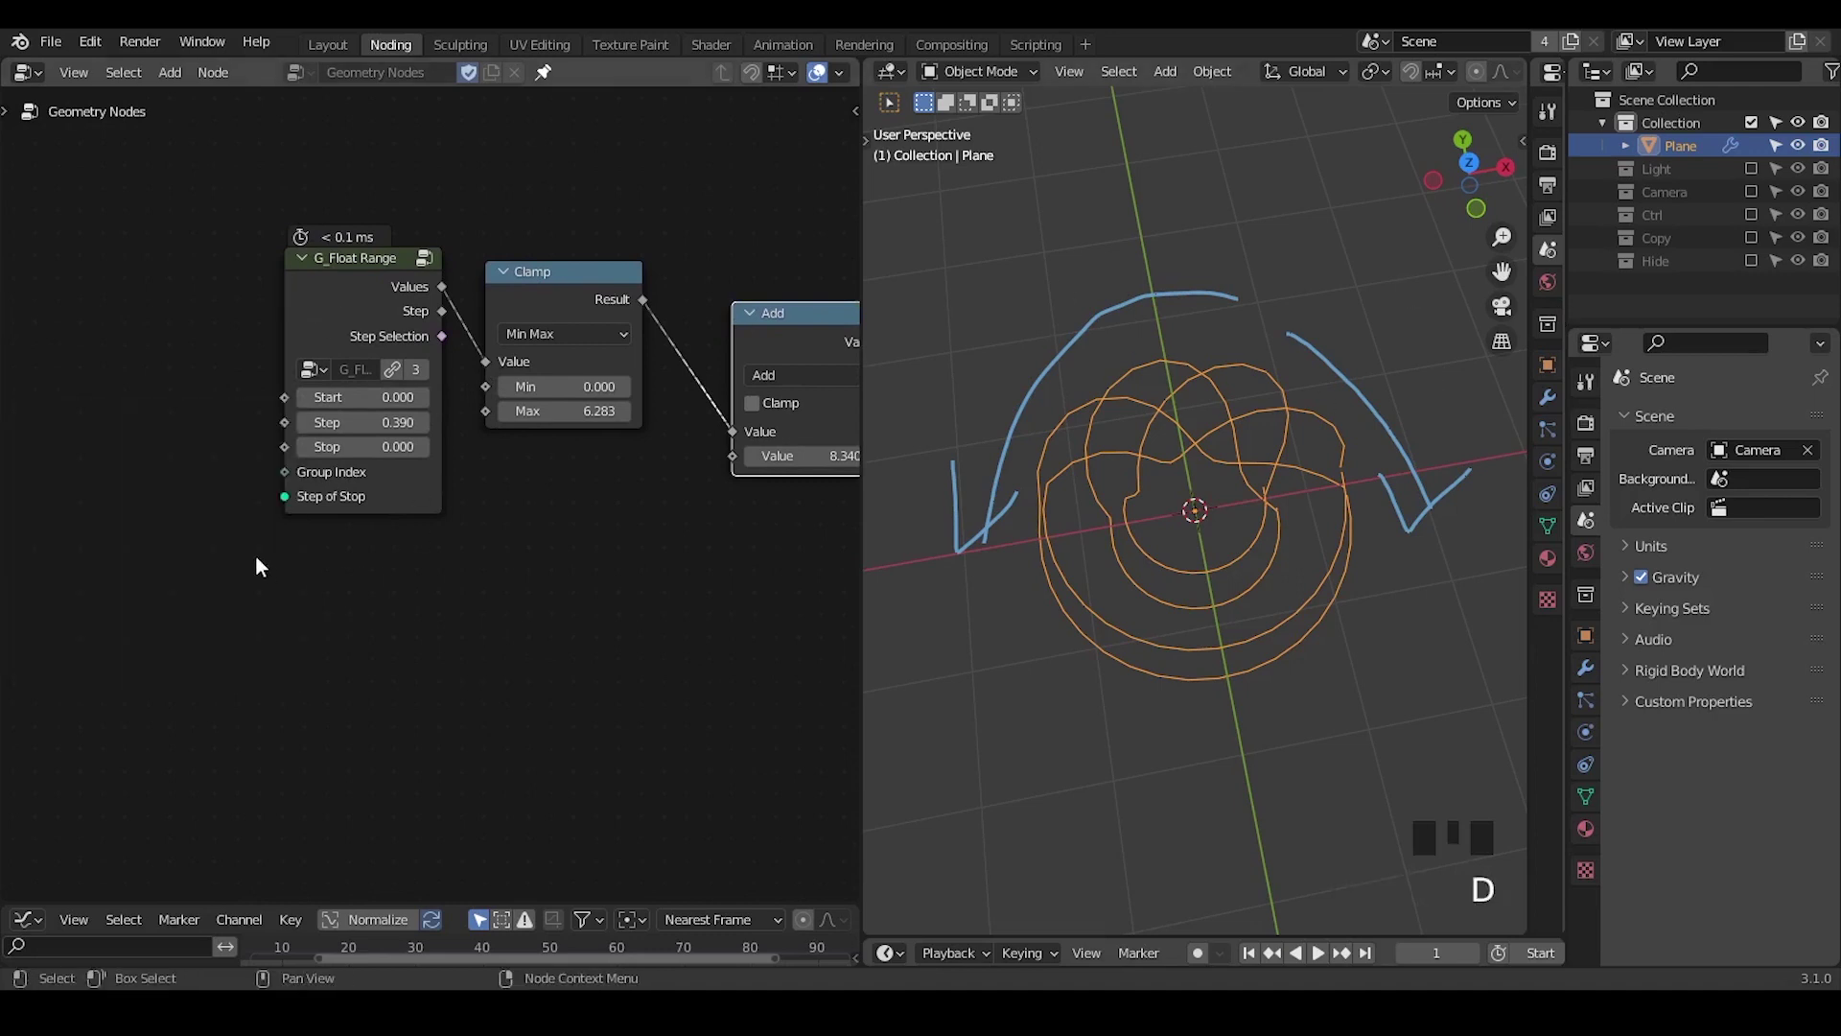
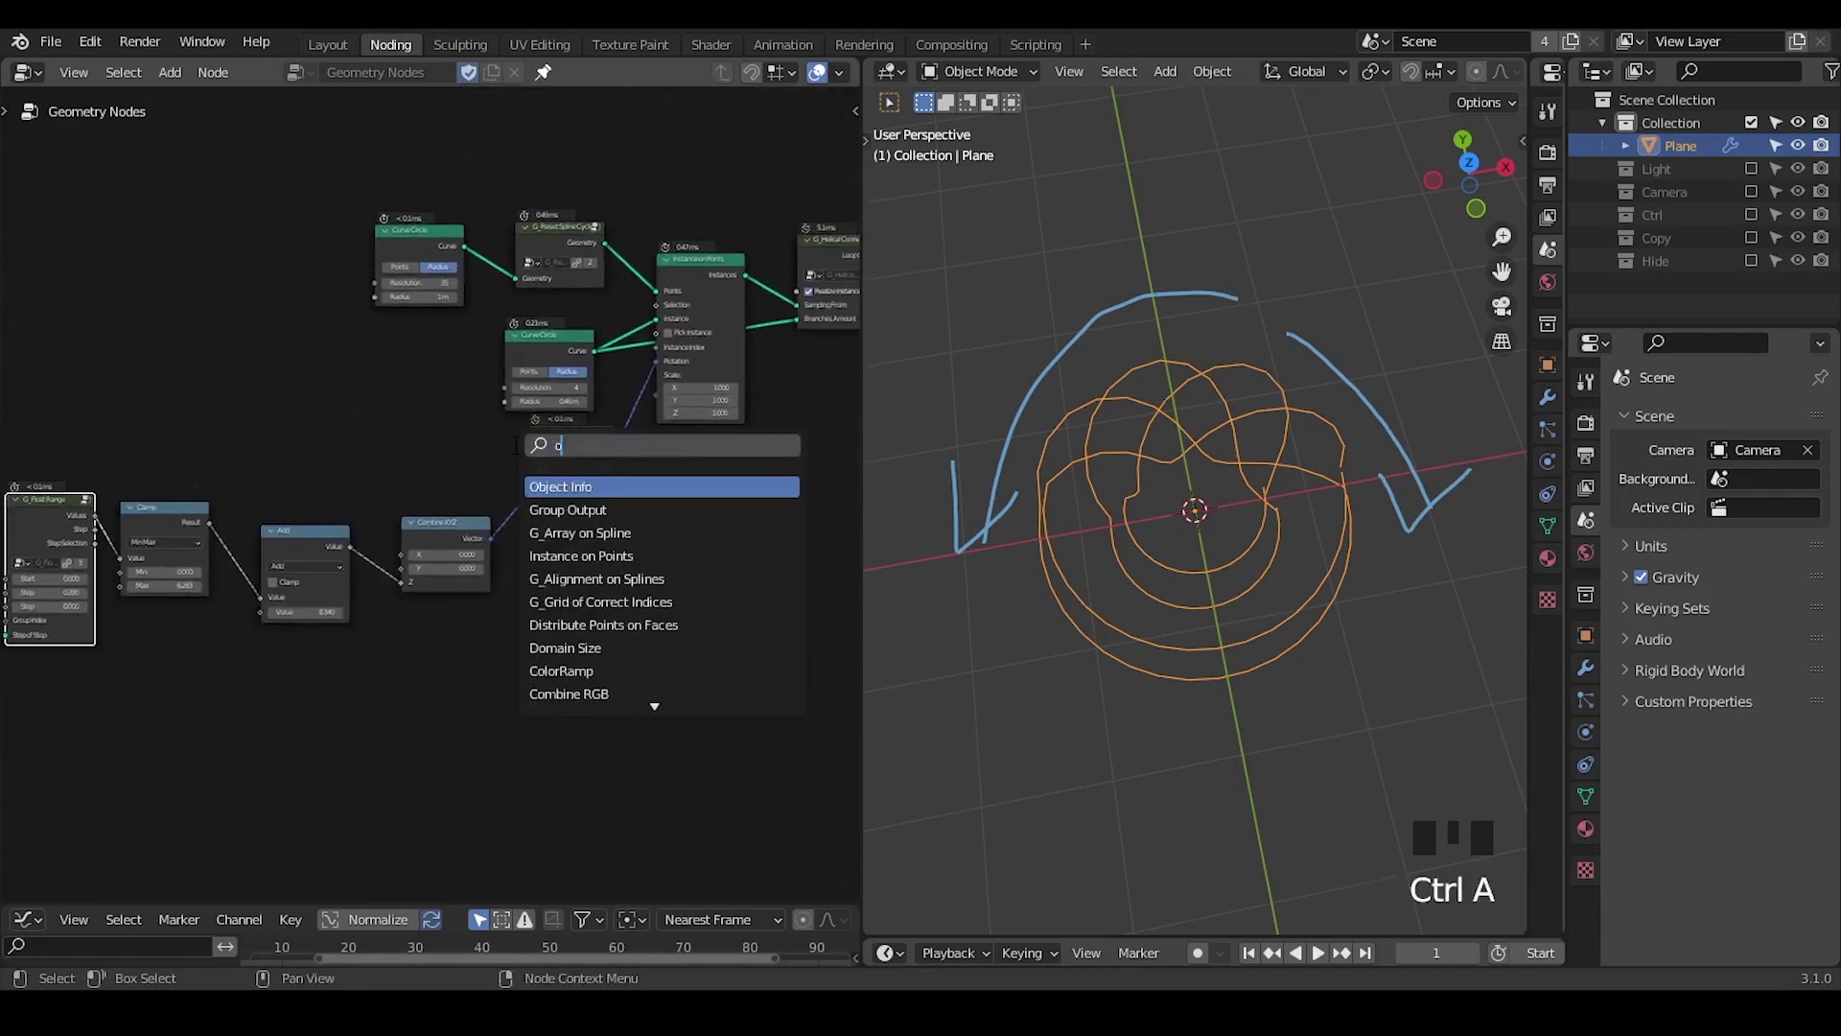
Add the G_Offset Field List group node and place it above Curve Circle
key(f)
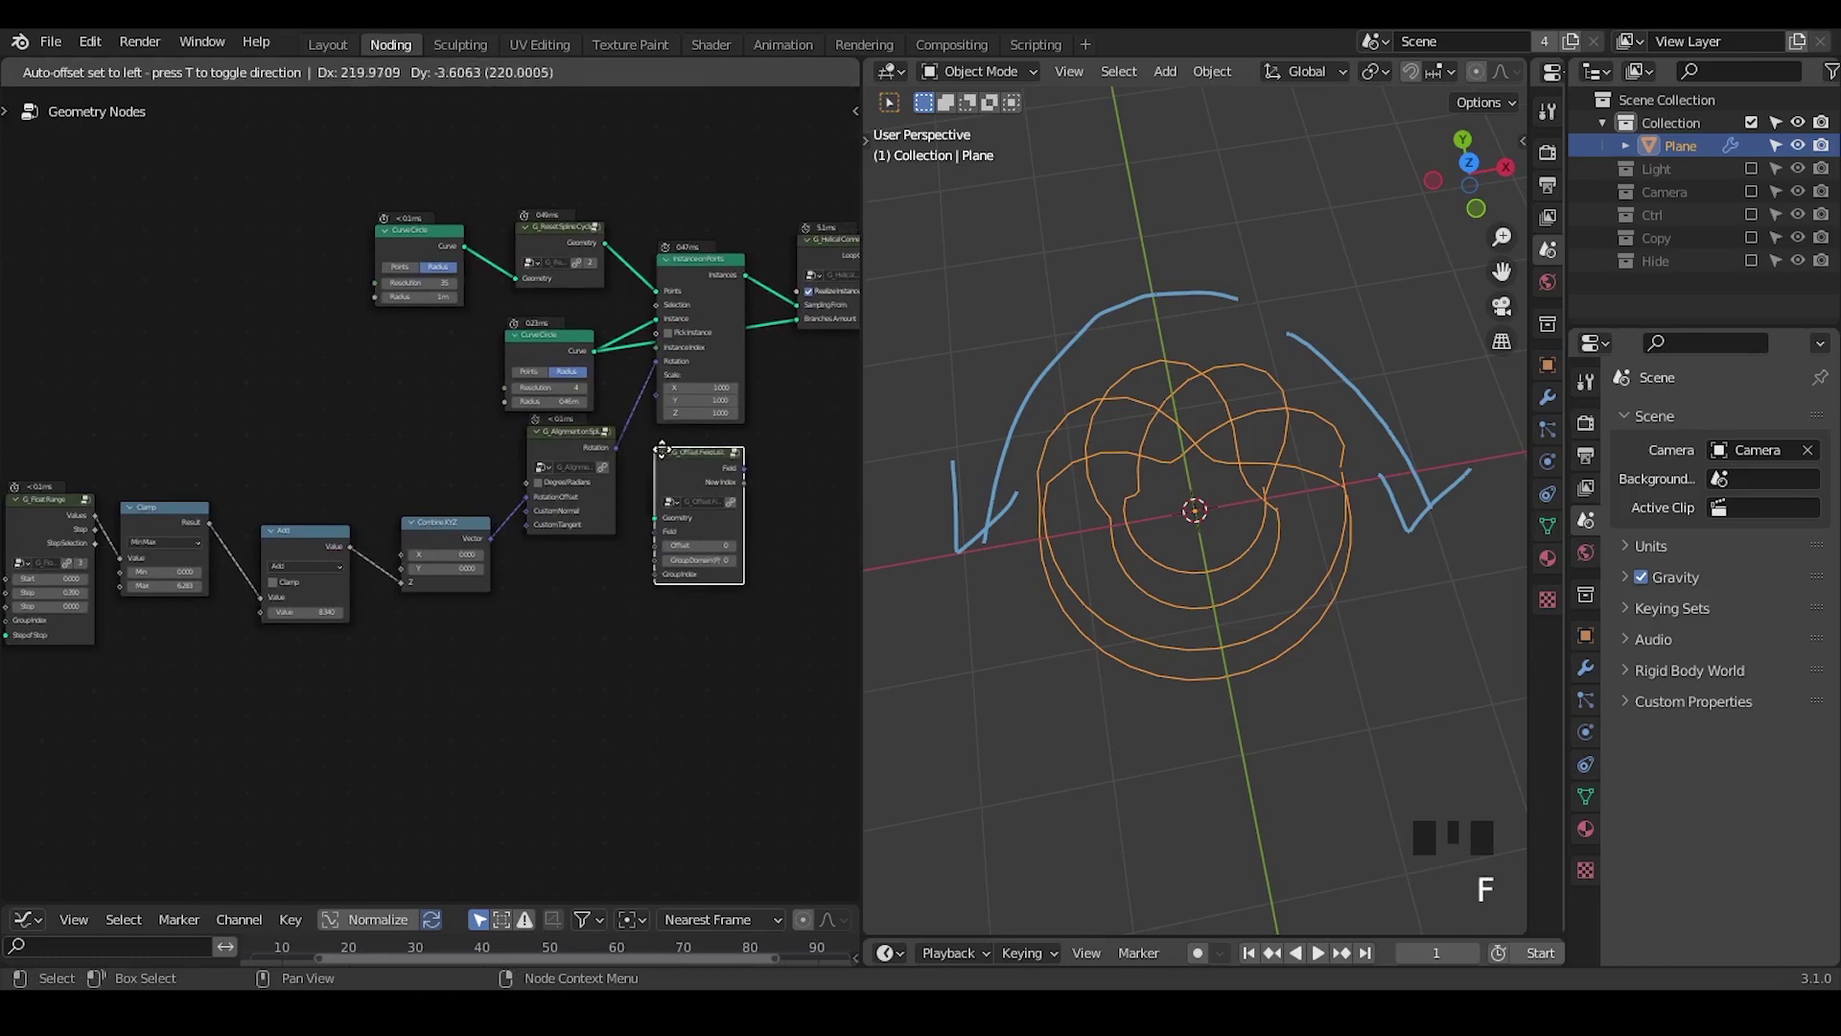
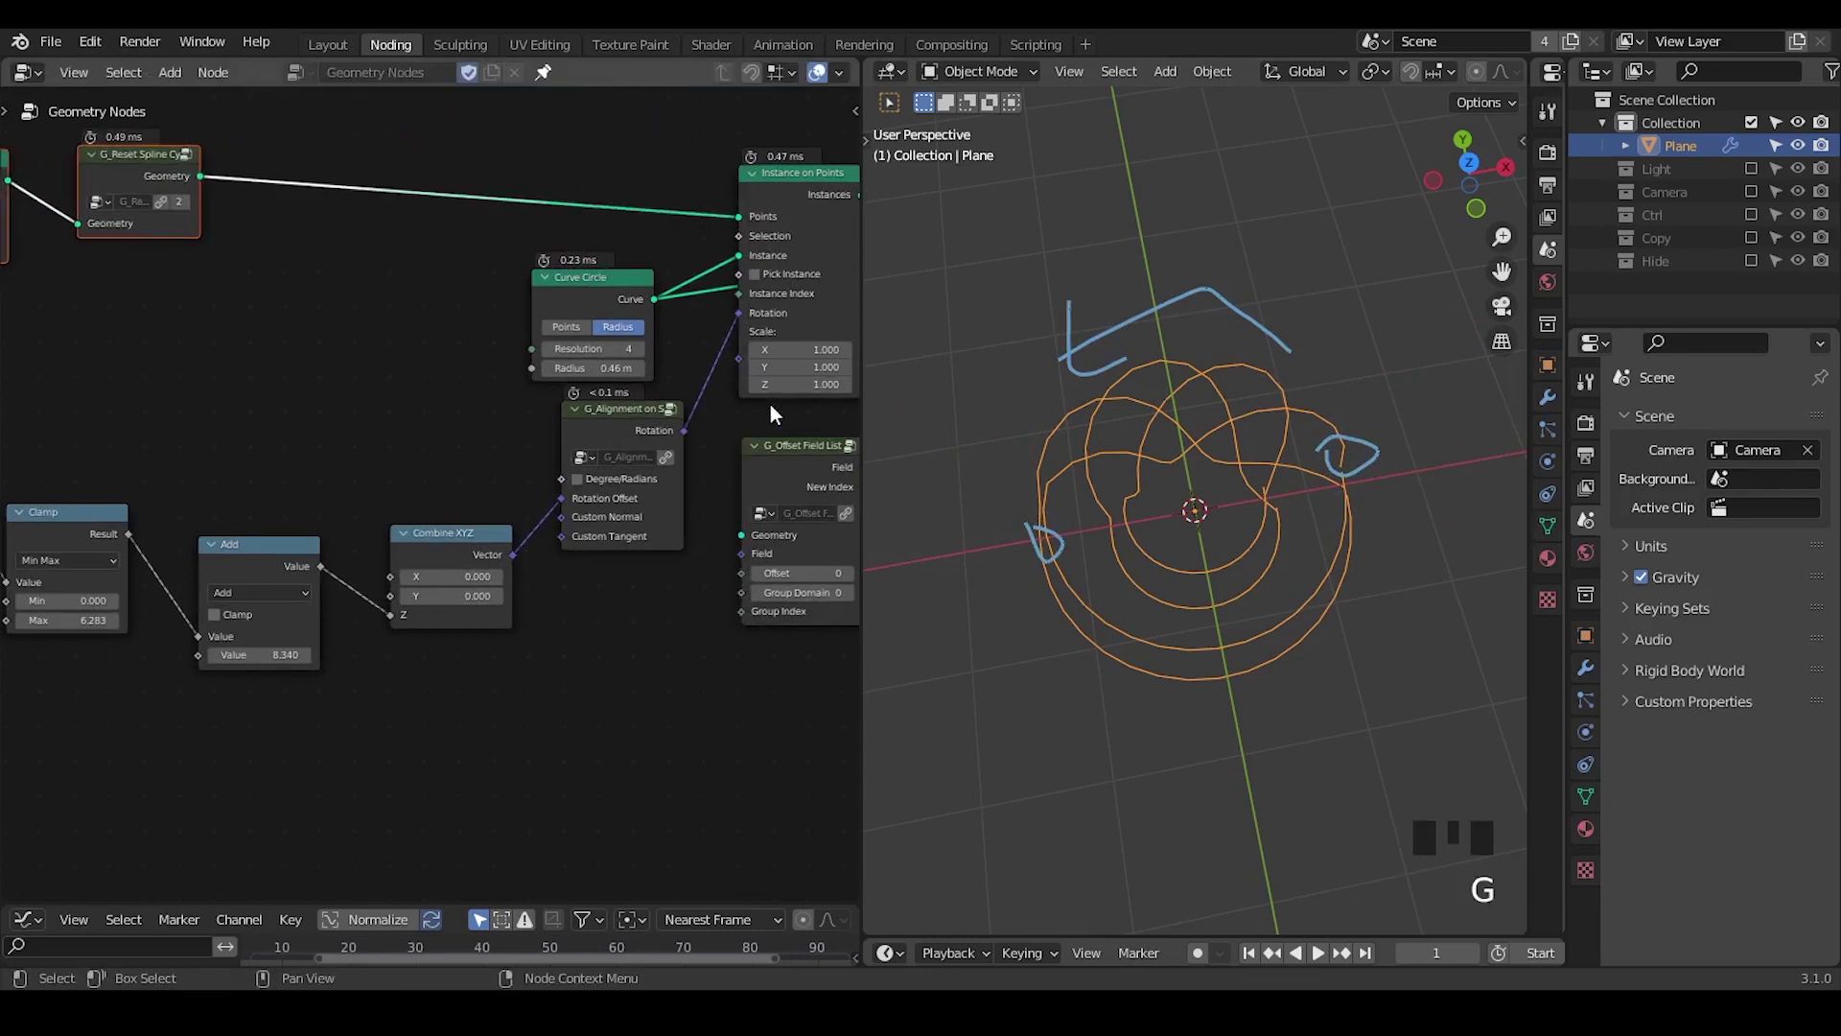
click(813, 479)
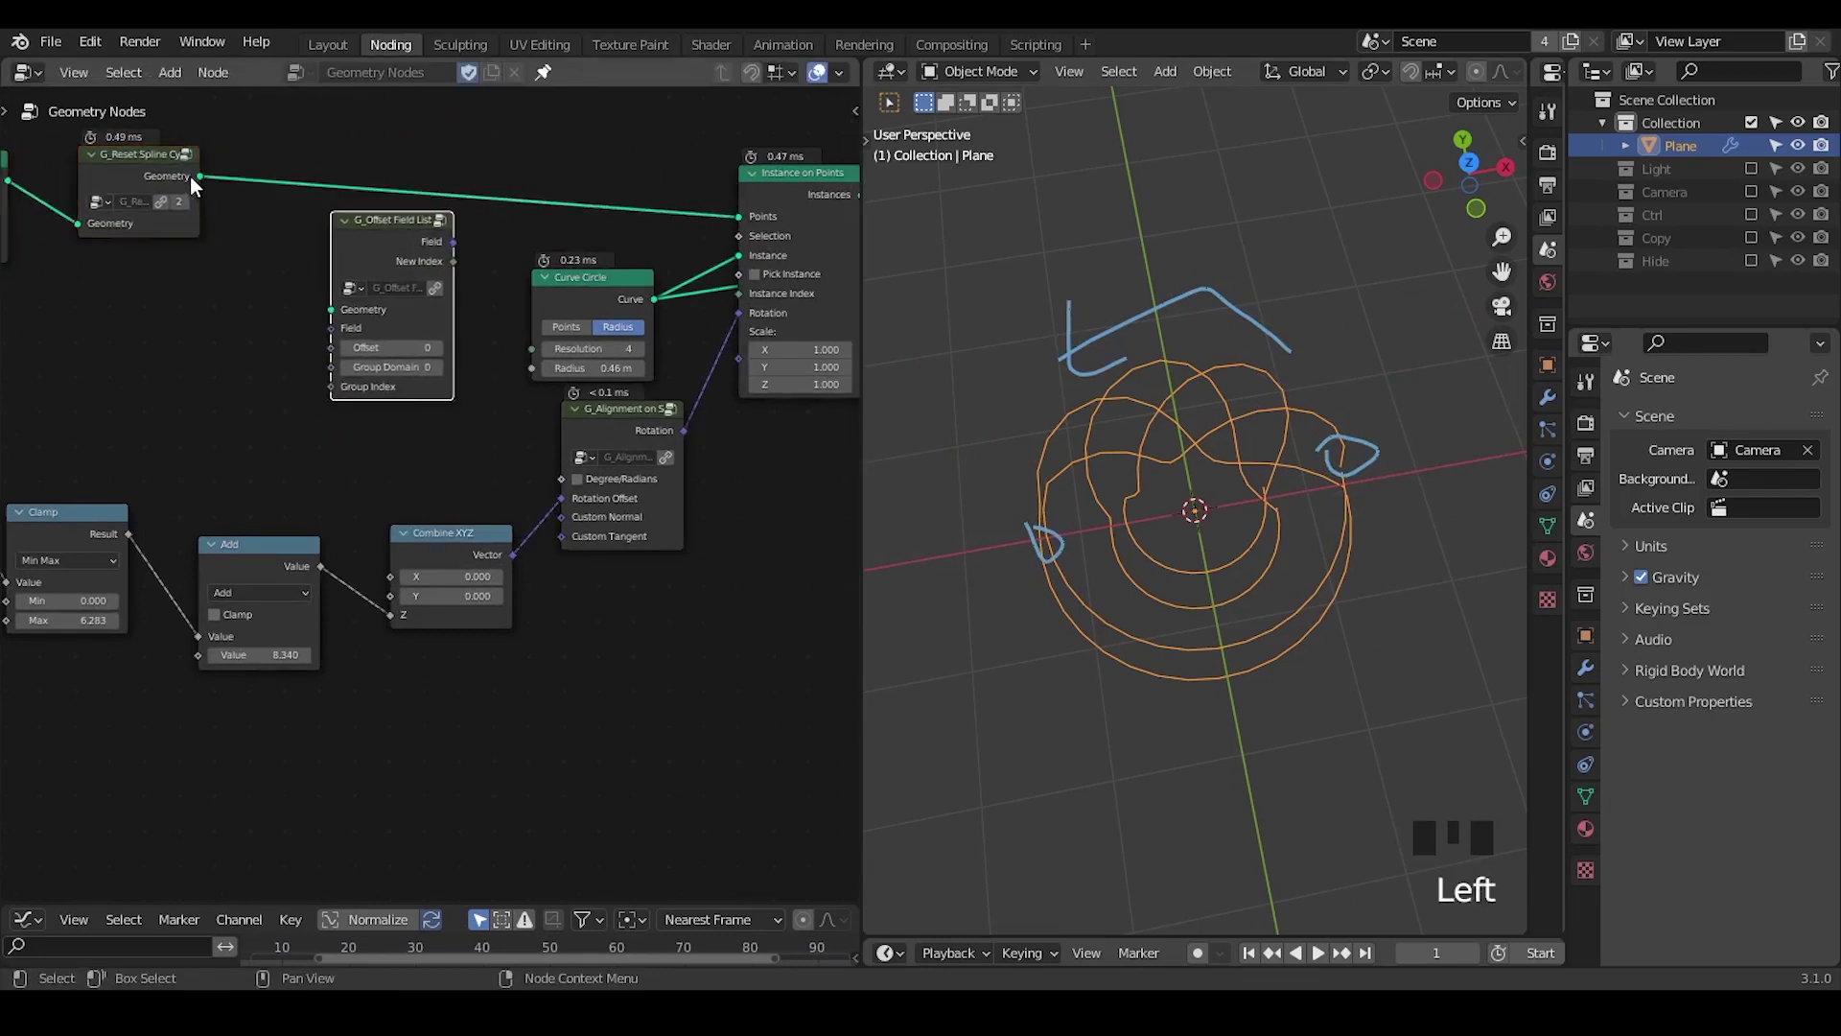
drag(217, 197, 253, 236)
Add Field at Index and Transfer Attribute nodes beside it
key(ctrl+a)
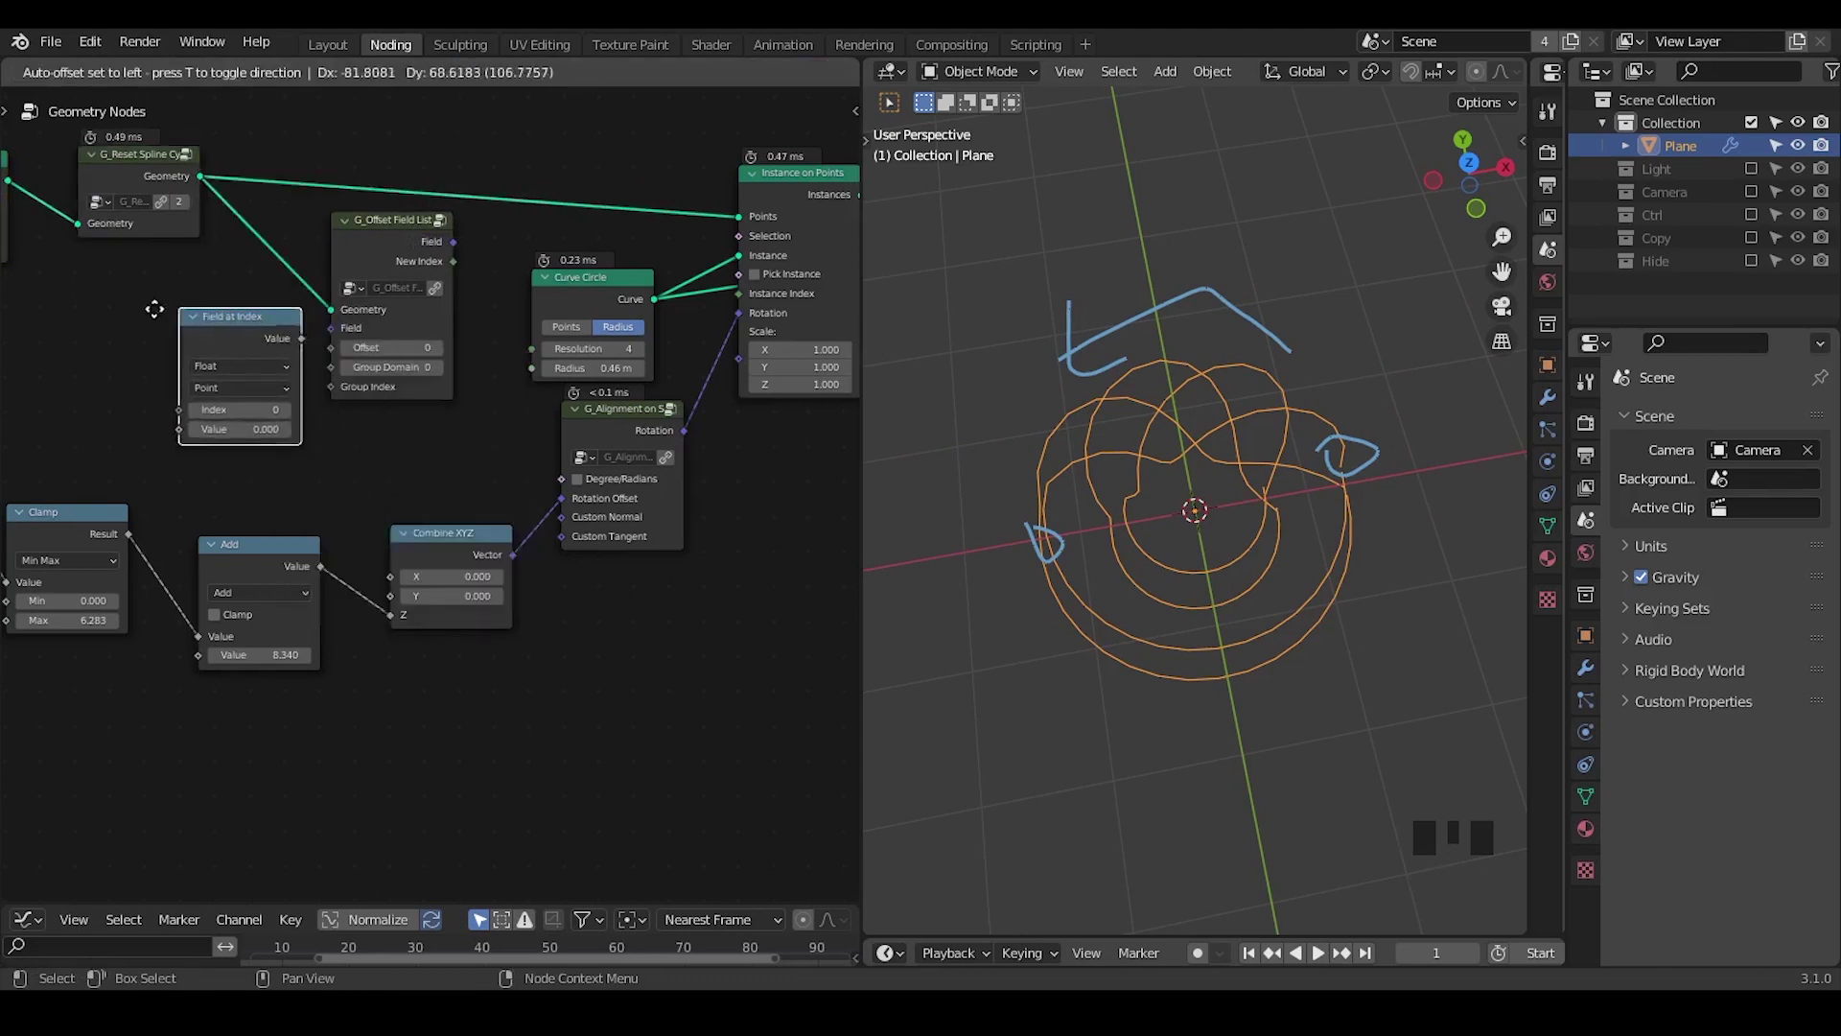
key(ctrl+a)
key(t)
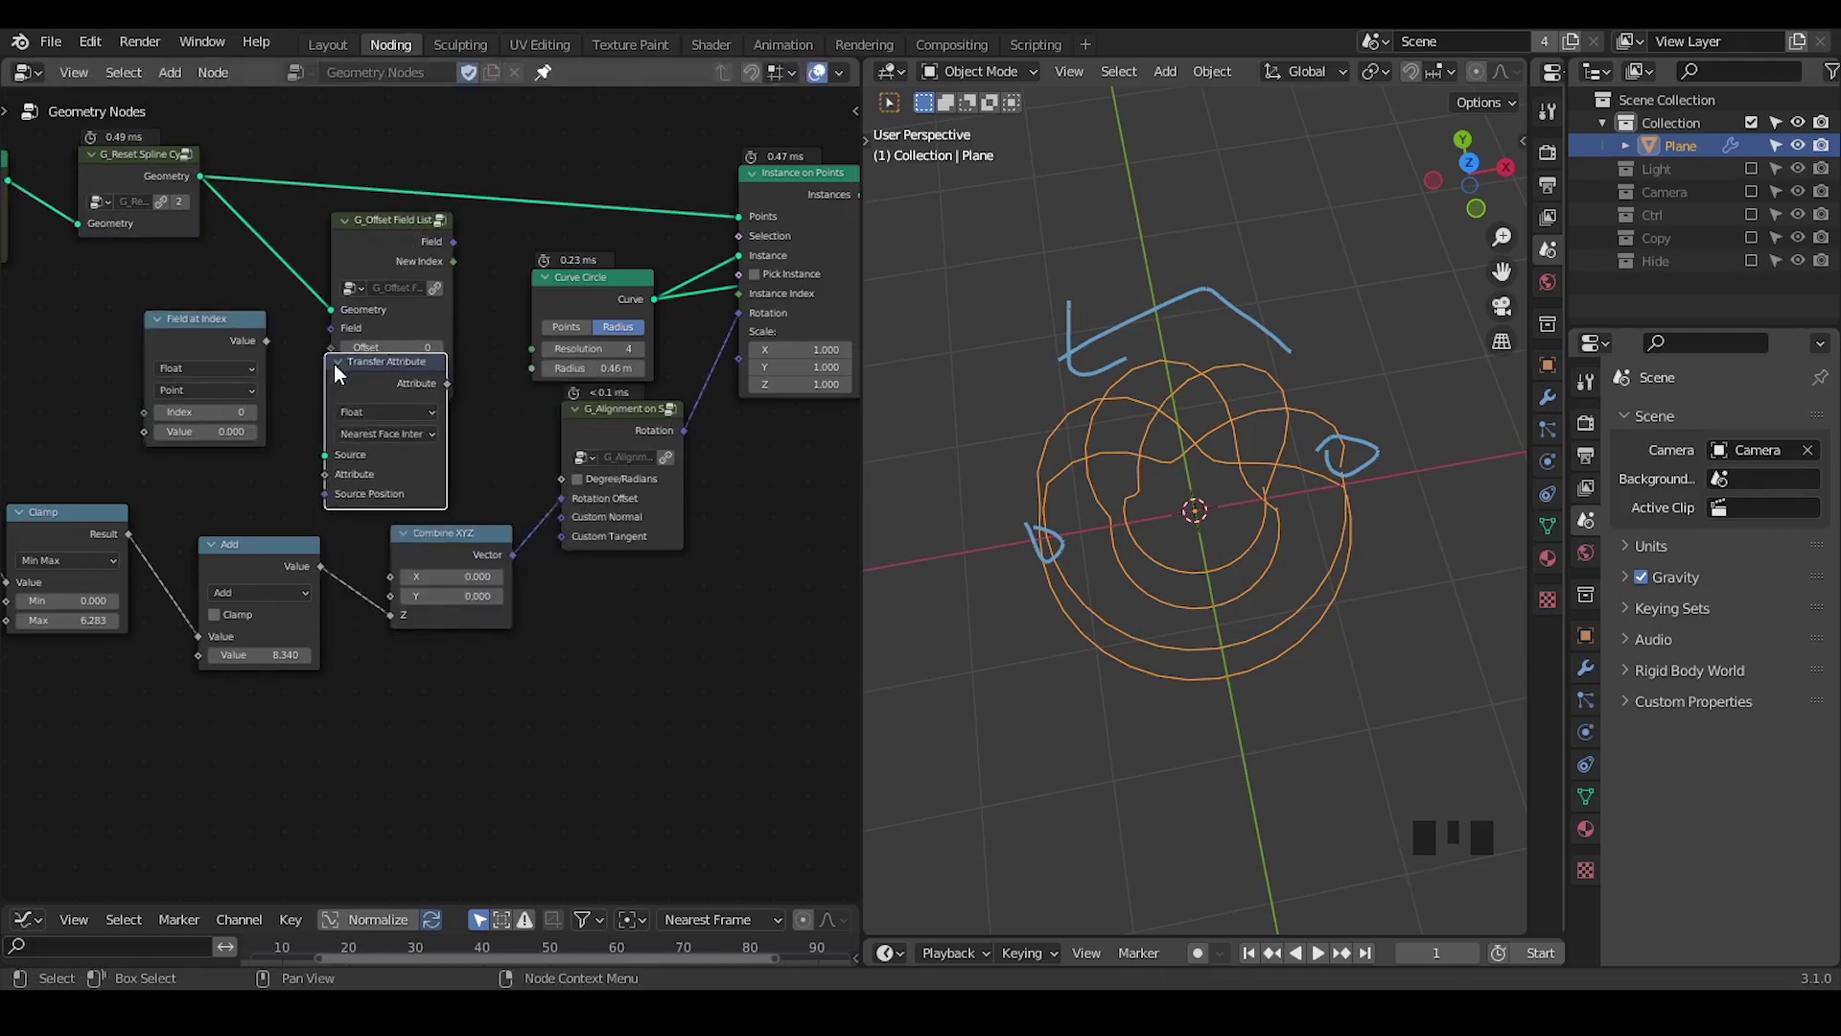
Switch the Transfer Attribute node's mapping from Nearest Face to Index
drag(388, 448, 242, 477)
drag(242, 477, 199, 445)
click(200, 445)
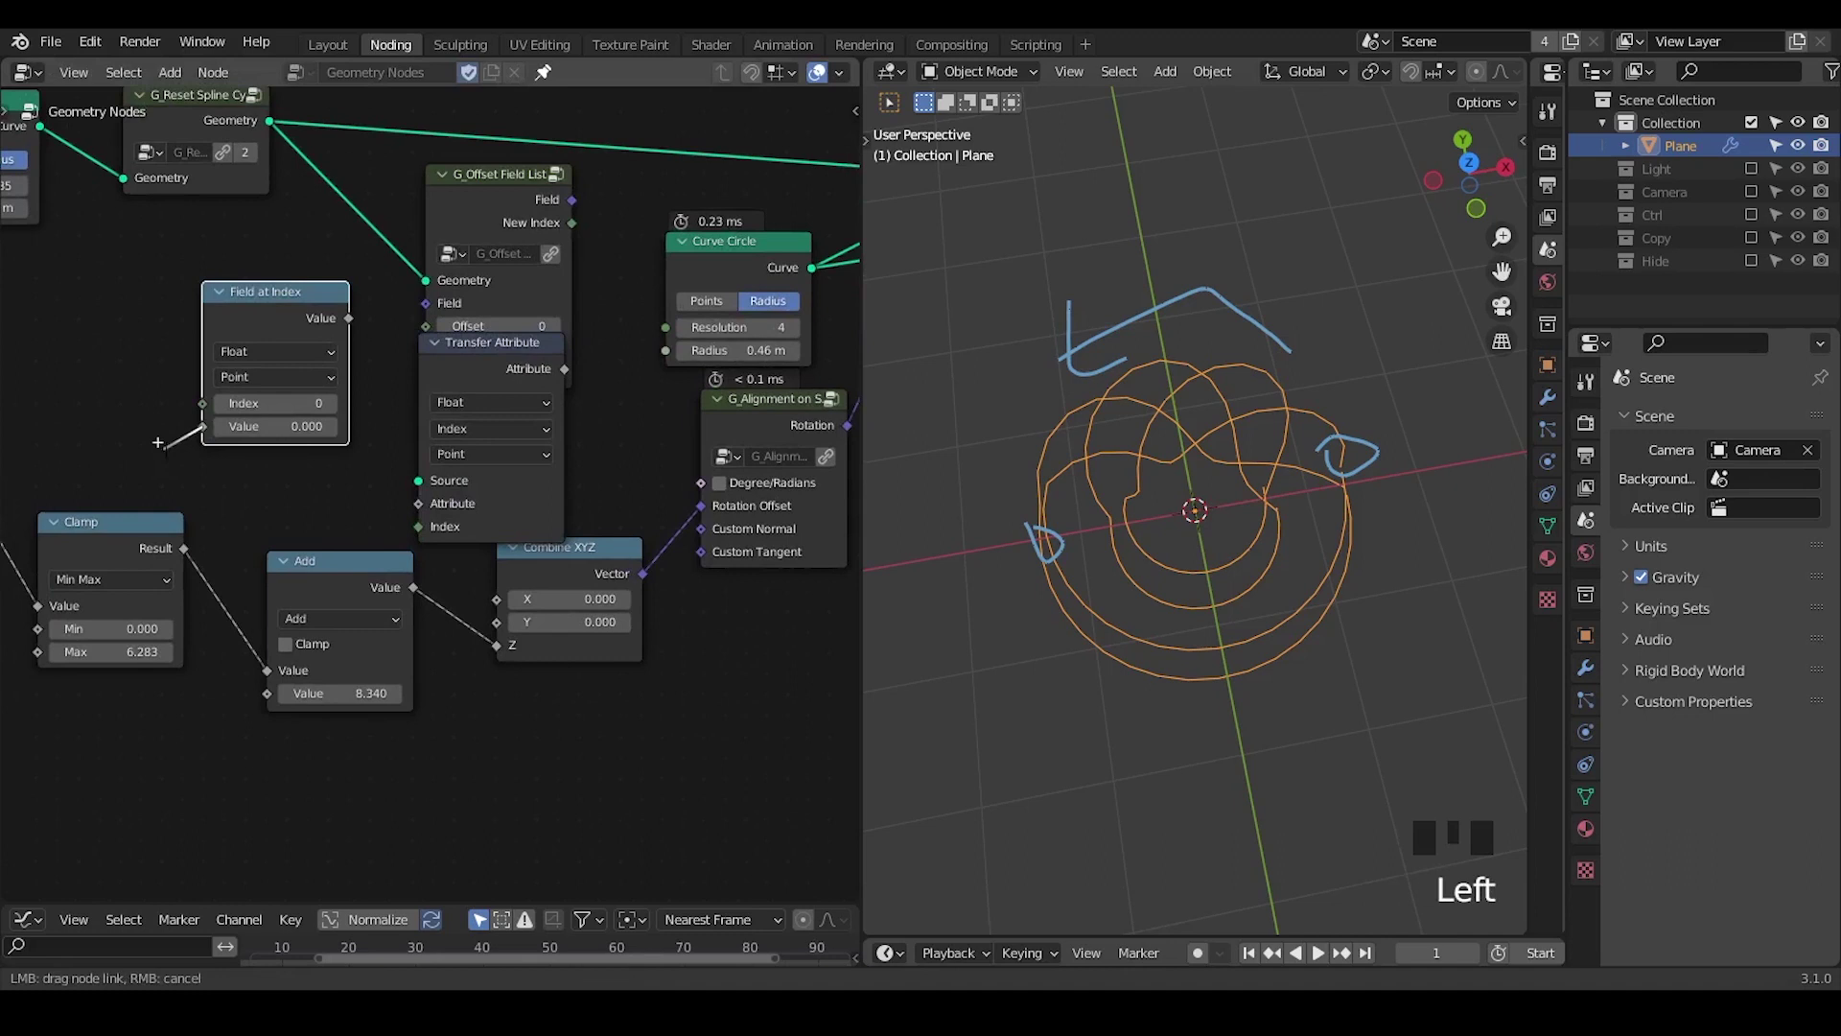
Drag the Transfer Attribute node clear of the G_Offset Field List node
drag(208, 411, 397, 450)
click(489, 203)
click(481, 388)
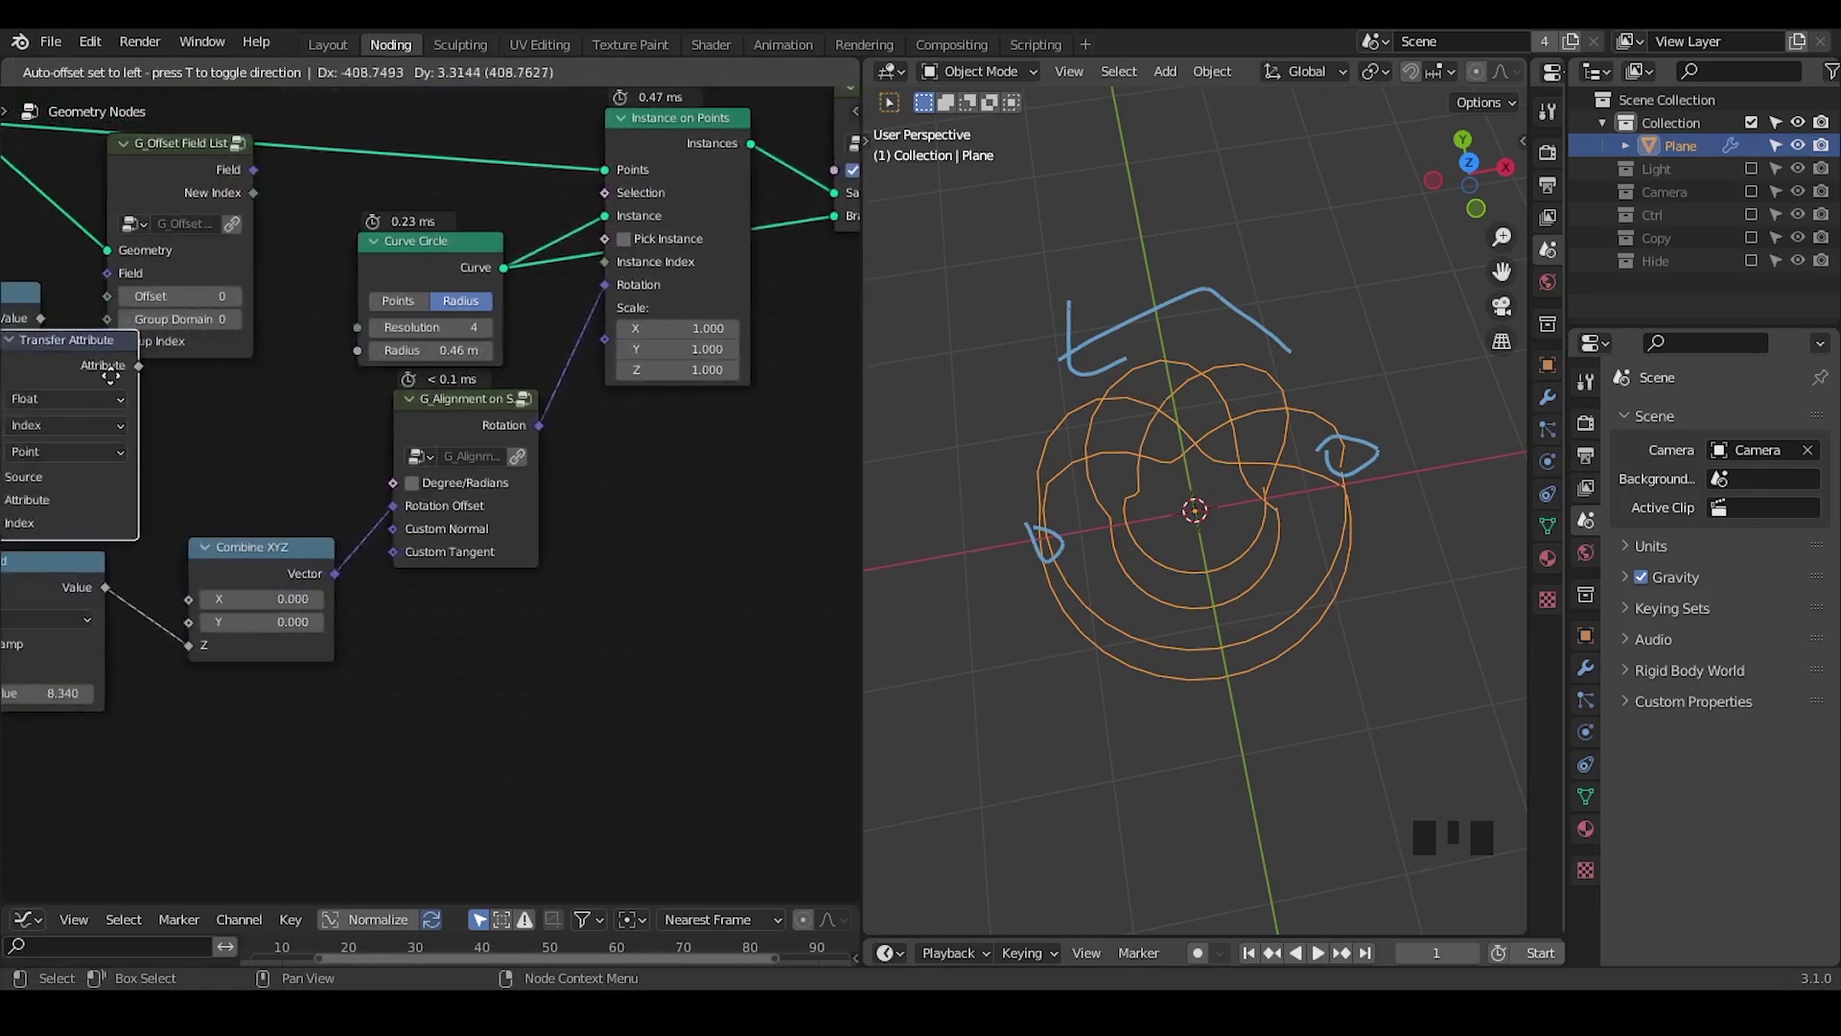
Delete the Transfer Attribute node and route Combine XYZ through G_Offset Field List
drag(548, 448, 396, 403)
click(396, 403)
key(x)
drag(595, 241, 596, 275)
Wire G_Offset Field List into the alignment's rotation offset with offset 3
drag(524, 437, 484, 577)
click(485, 578)
click(244, 611)
click(421, 582)
drag(540, 568, 492, 360)
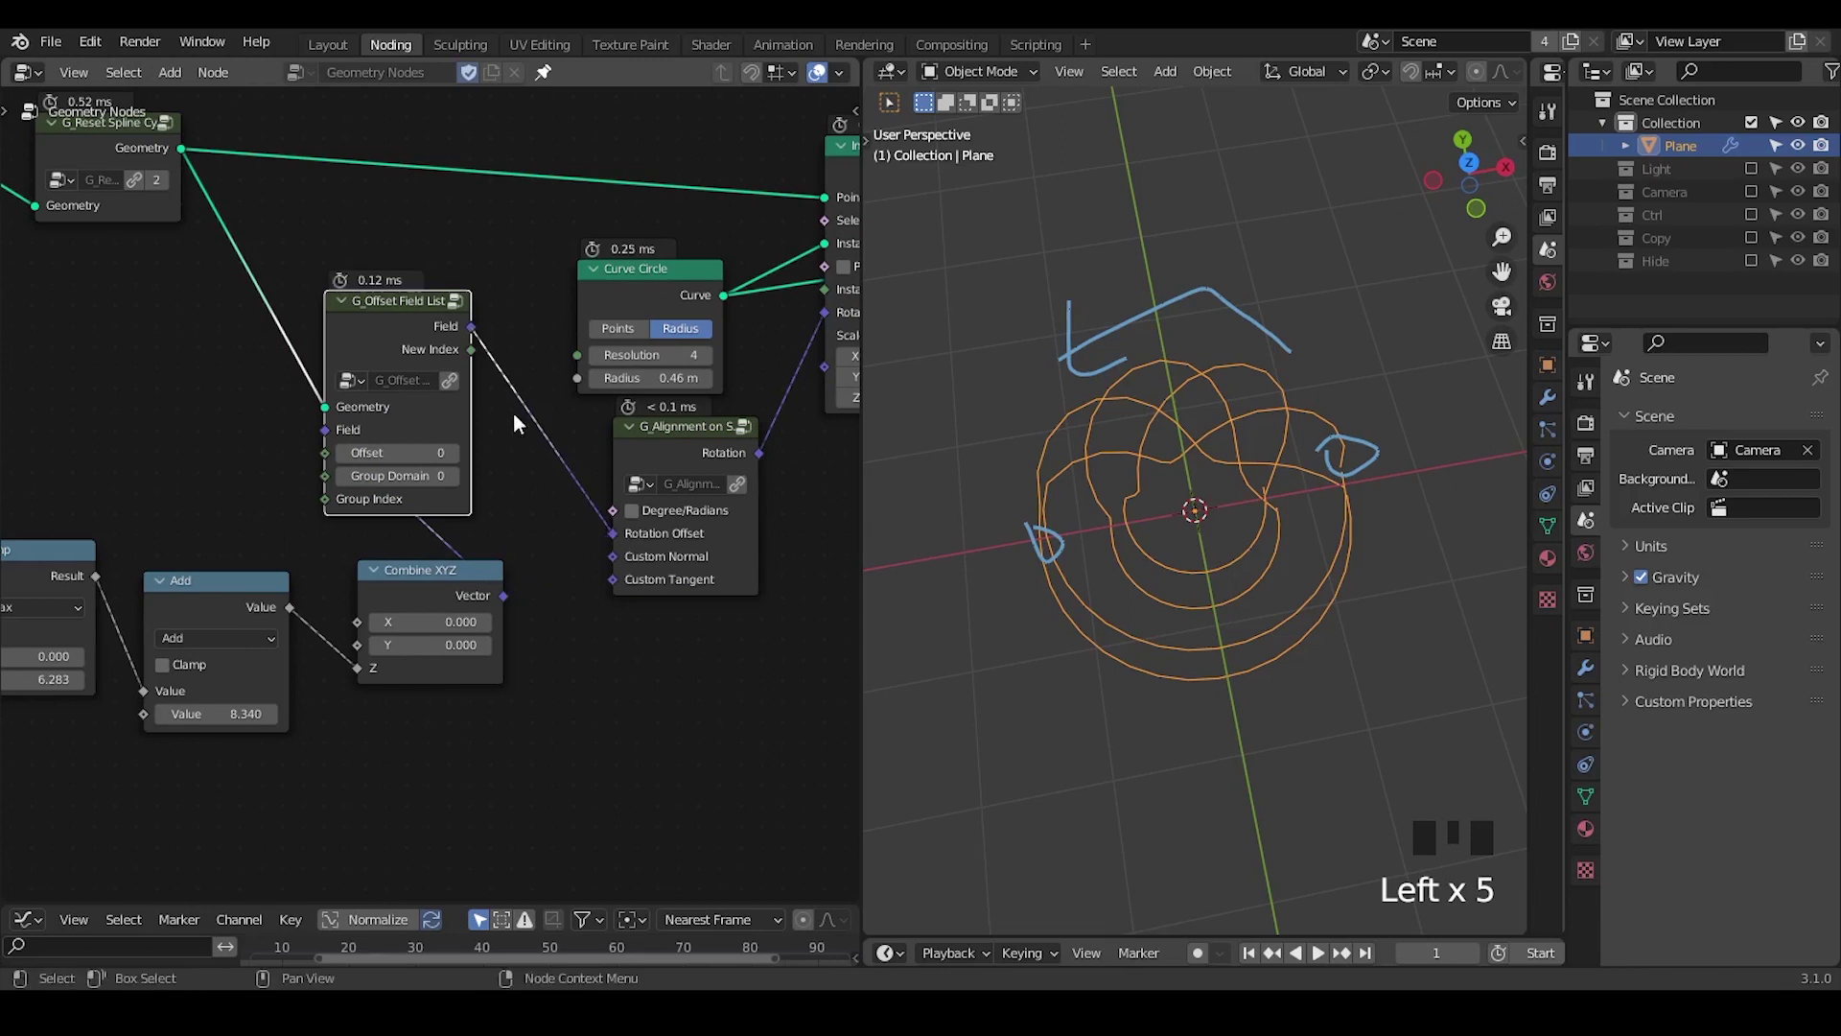
Raise the twist offset to 37 and the Curve Circle resolution to 109
drag(325, 594, 1216, 317)
key(d)
drag(1256, 278, 605, 444)
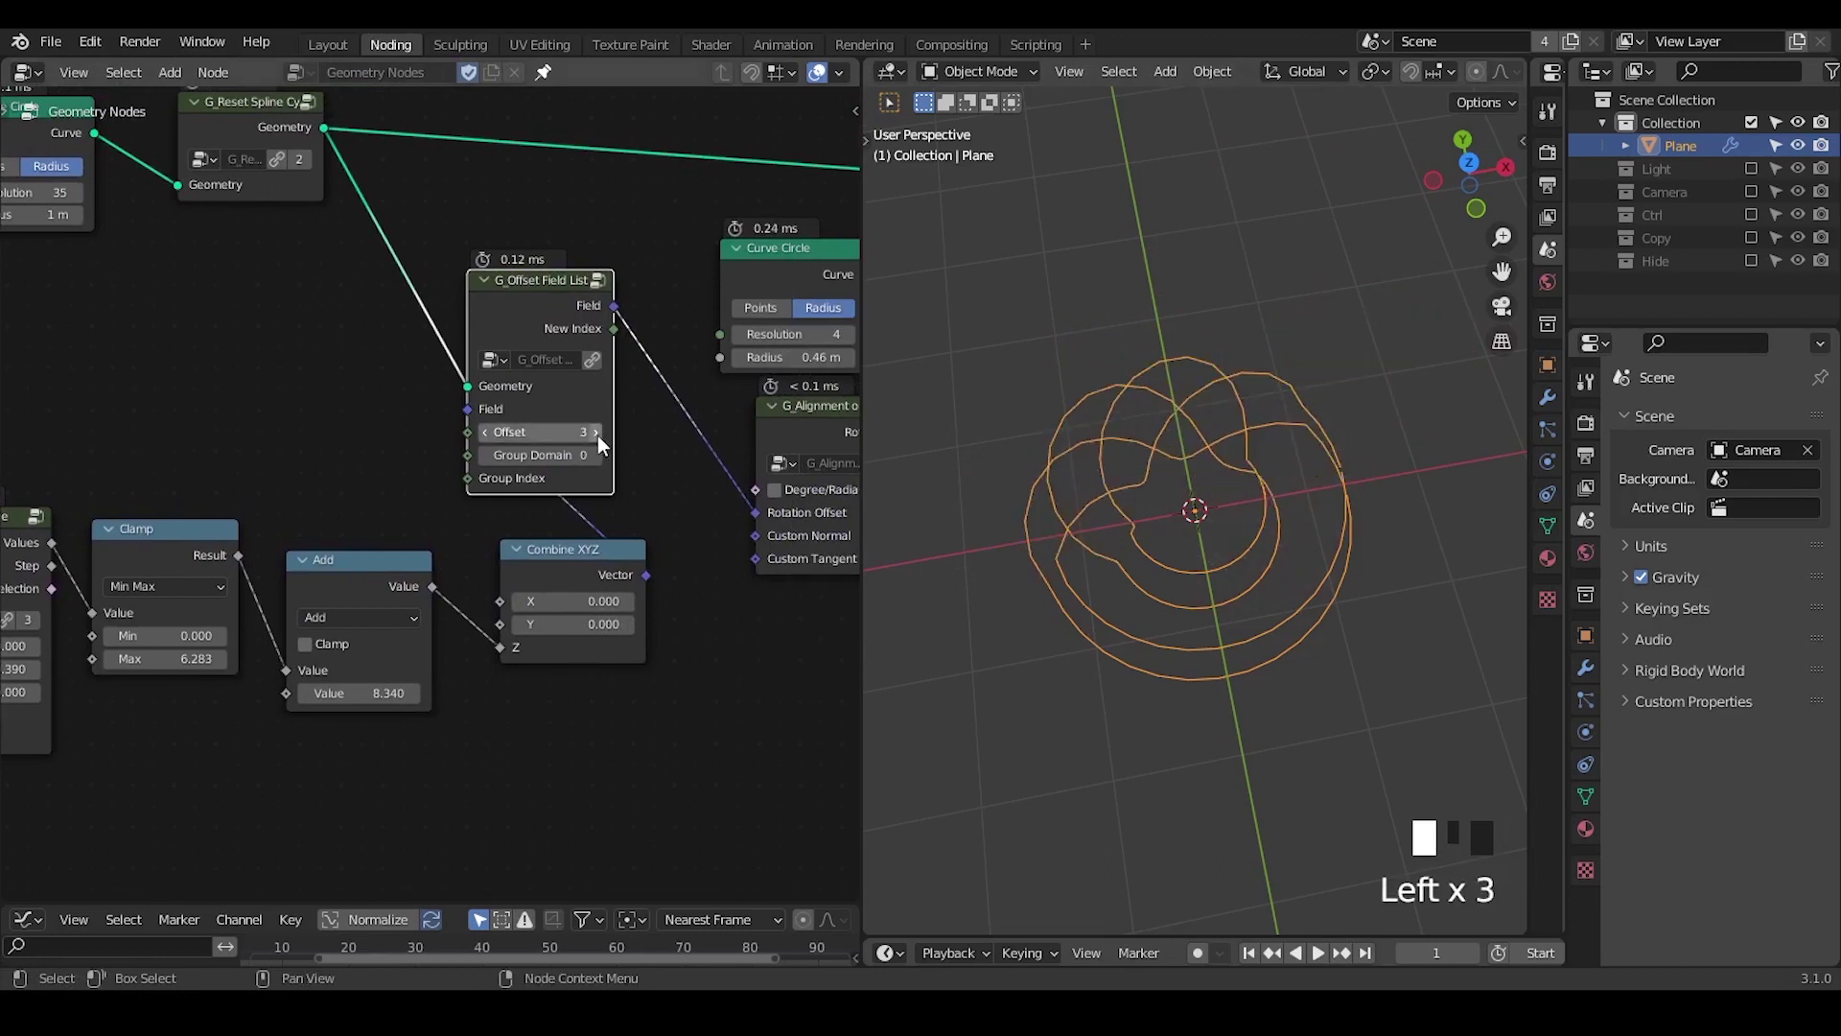
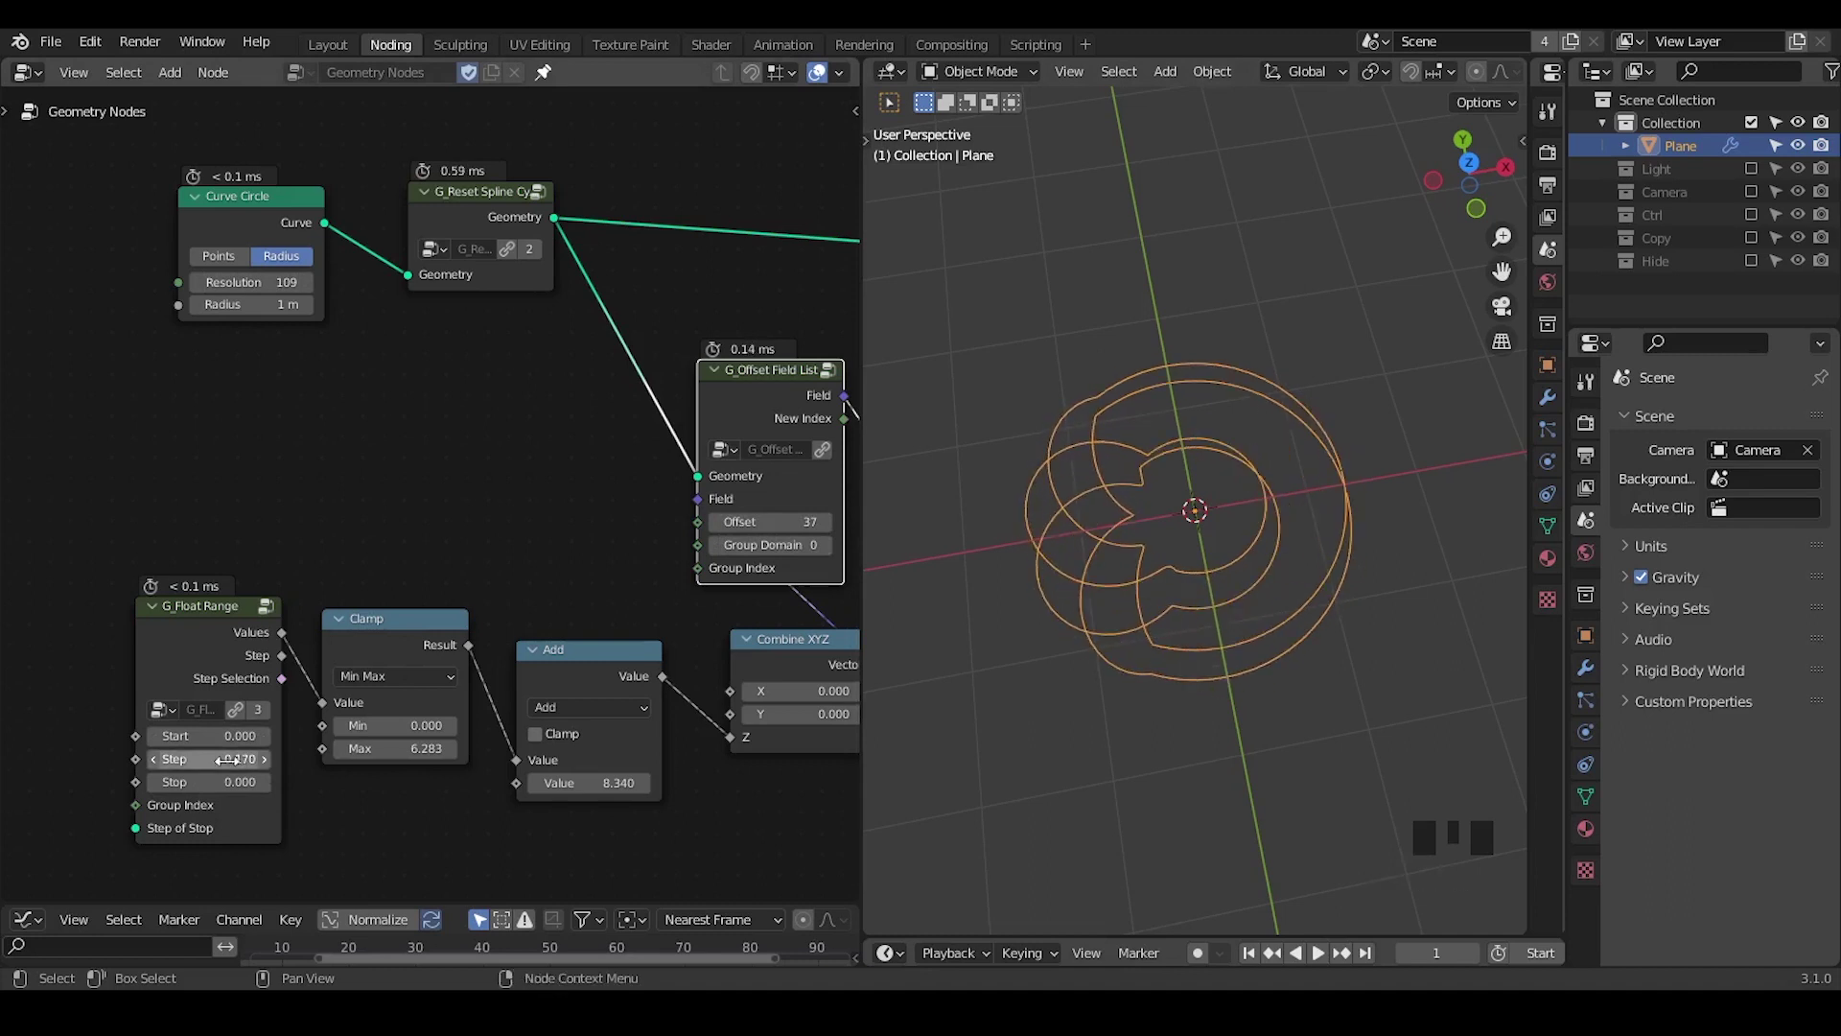
Set the Float Range step to 0.170 and bring up the node search for a new node
key(ctrl+shift+alt+w)
drag(425, 391, 706, 621)
click(705, 621)
key(g)
click(382, 447)
key(ctrl+a)
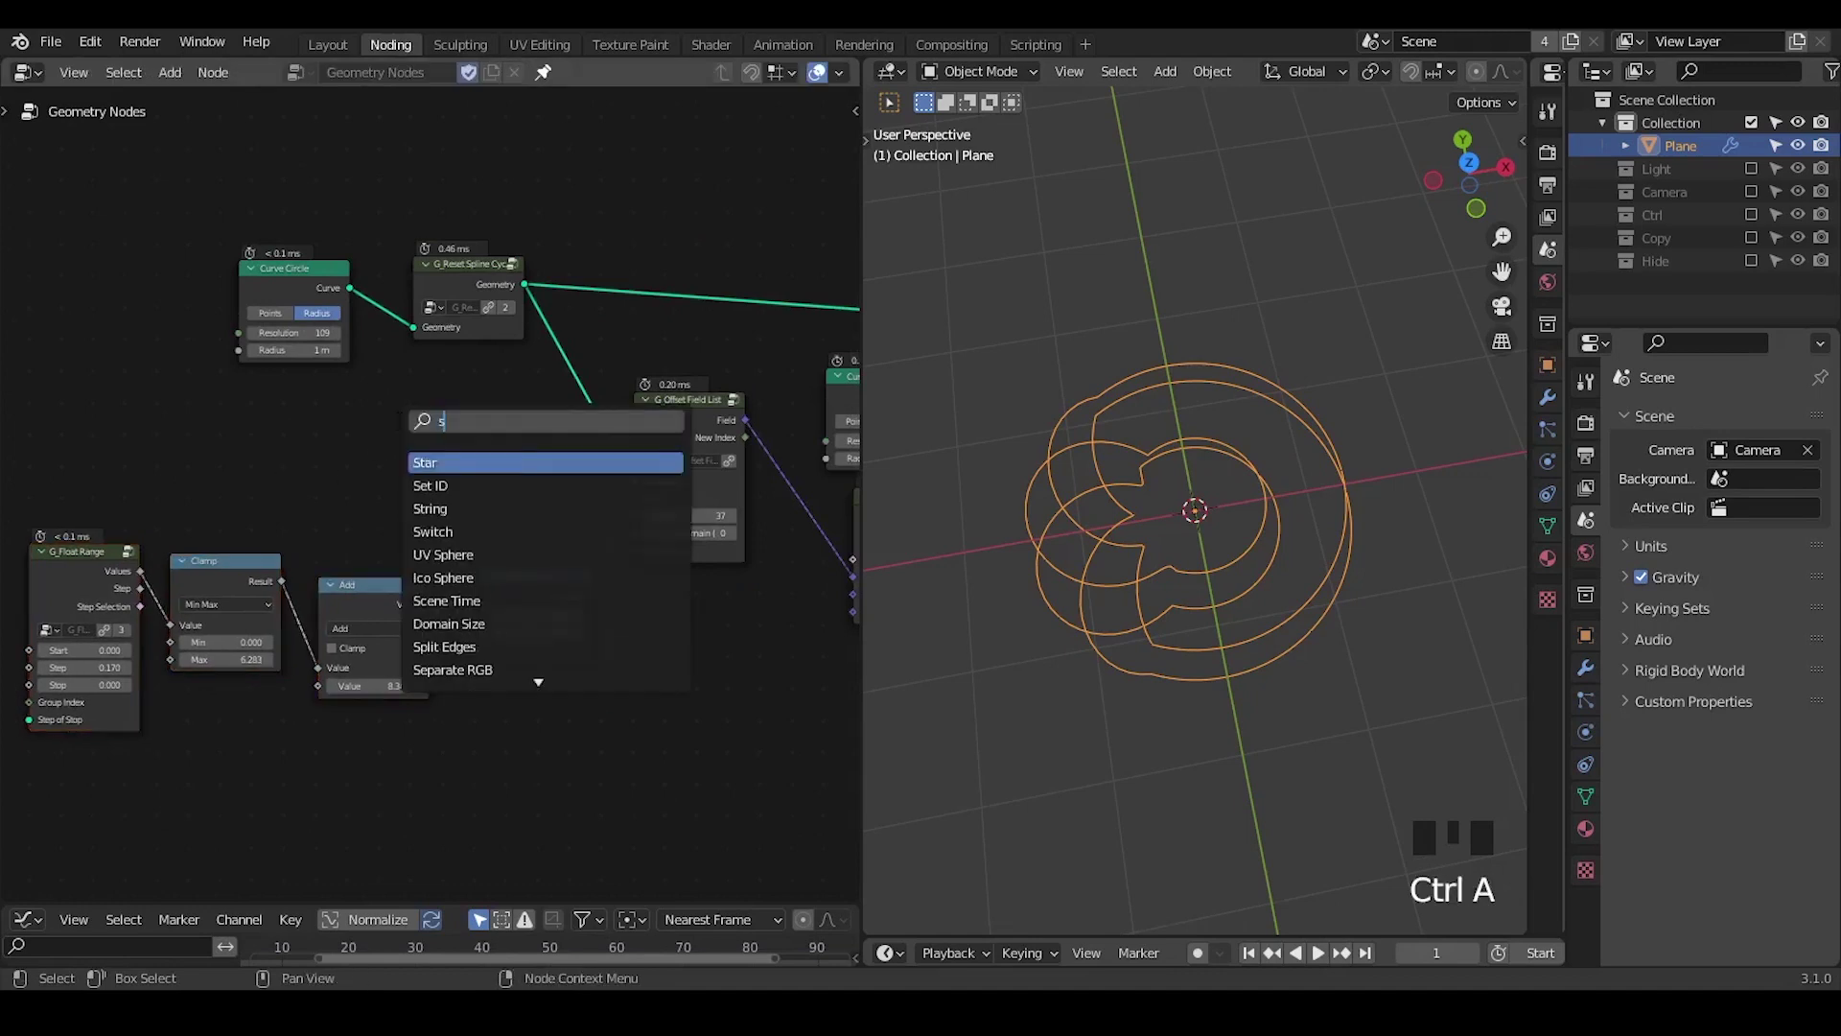
Add a Scene Time node near the G_Time Info group and make the time output negative
drag(495, 595, 453, 415)
key(ctrl+a)
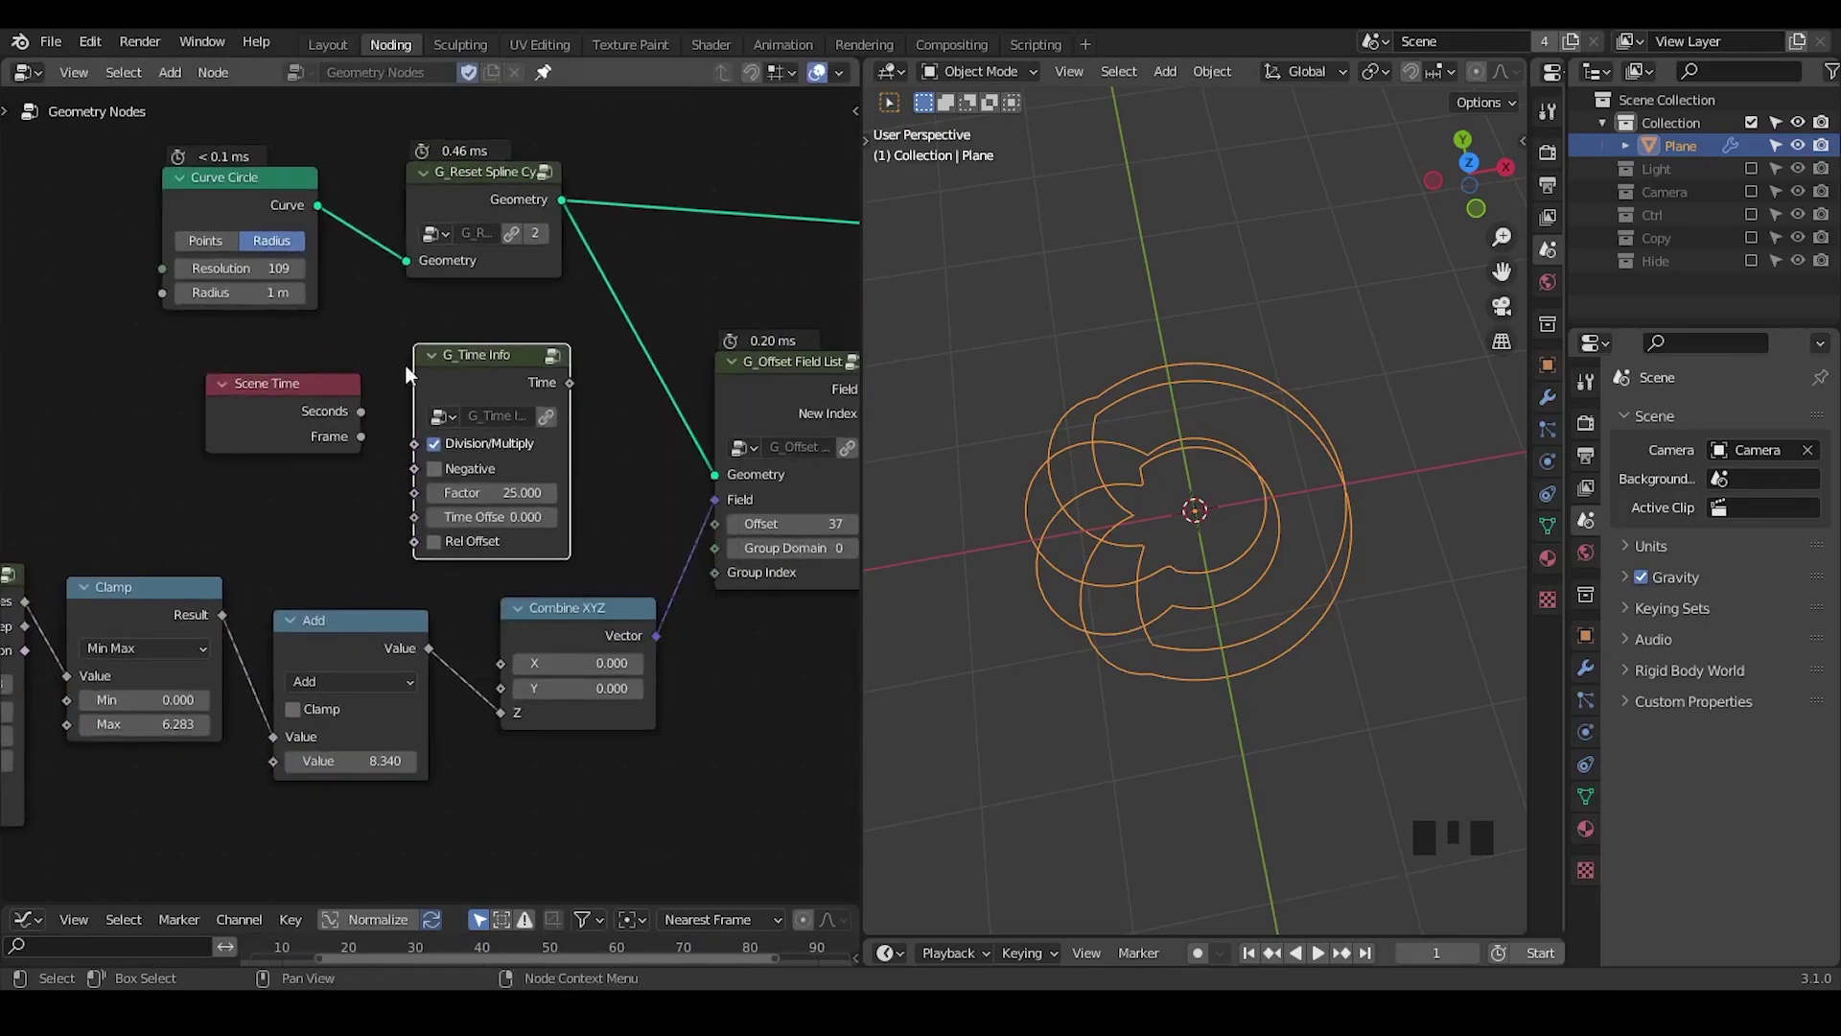
click(261, 415)
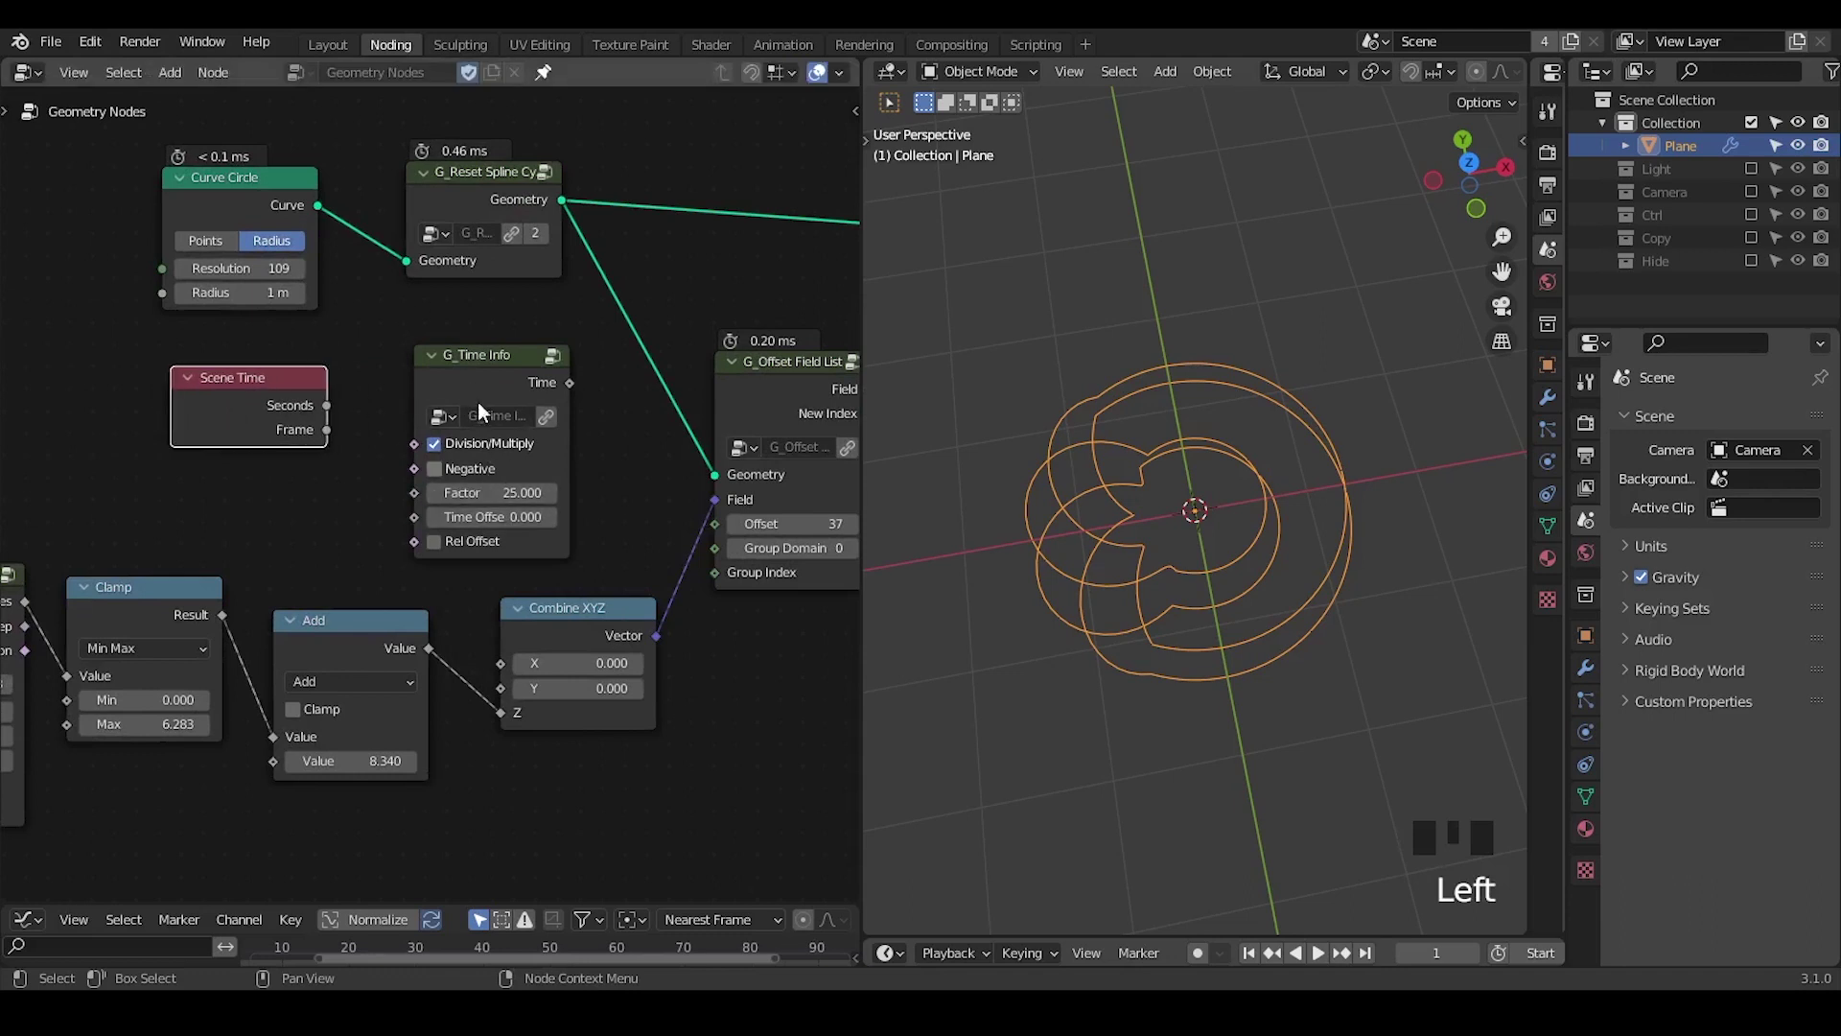
click(494, 395)
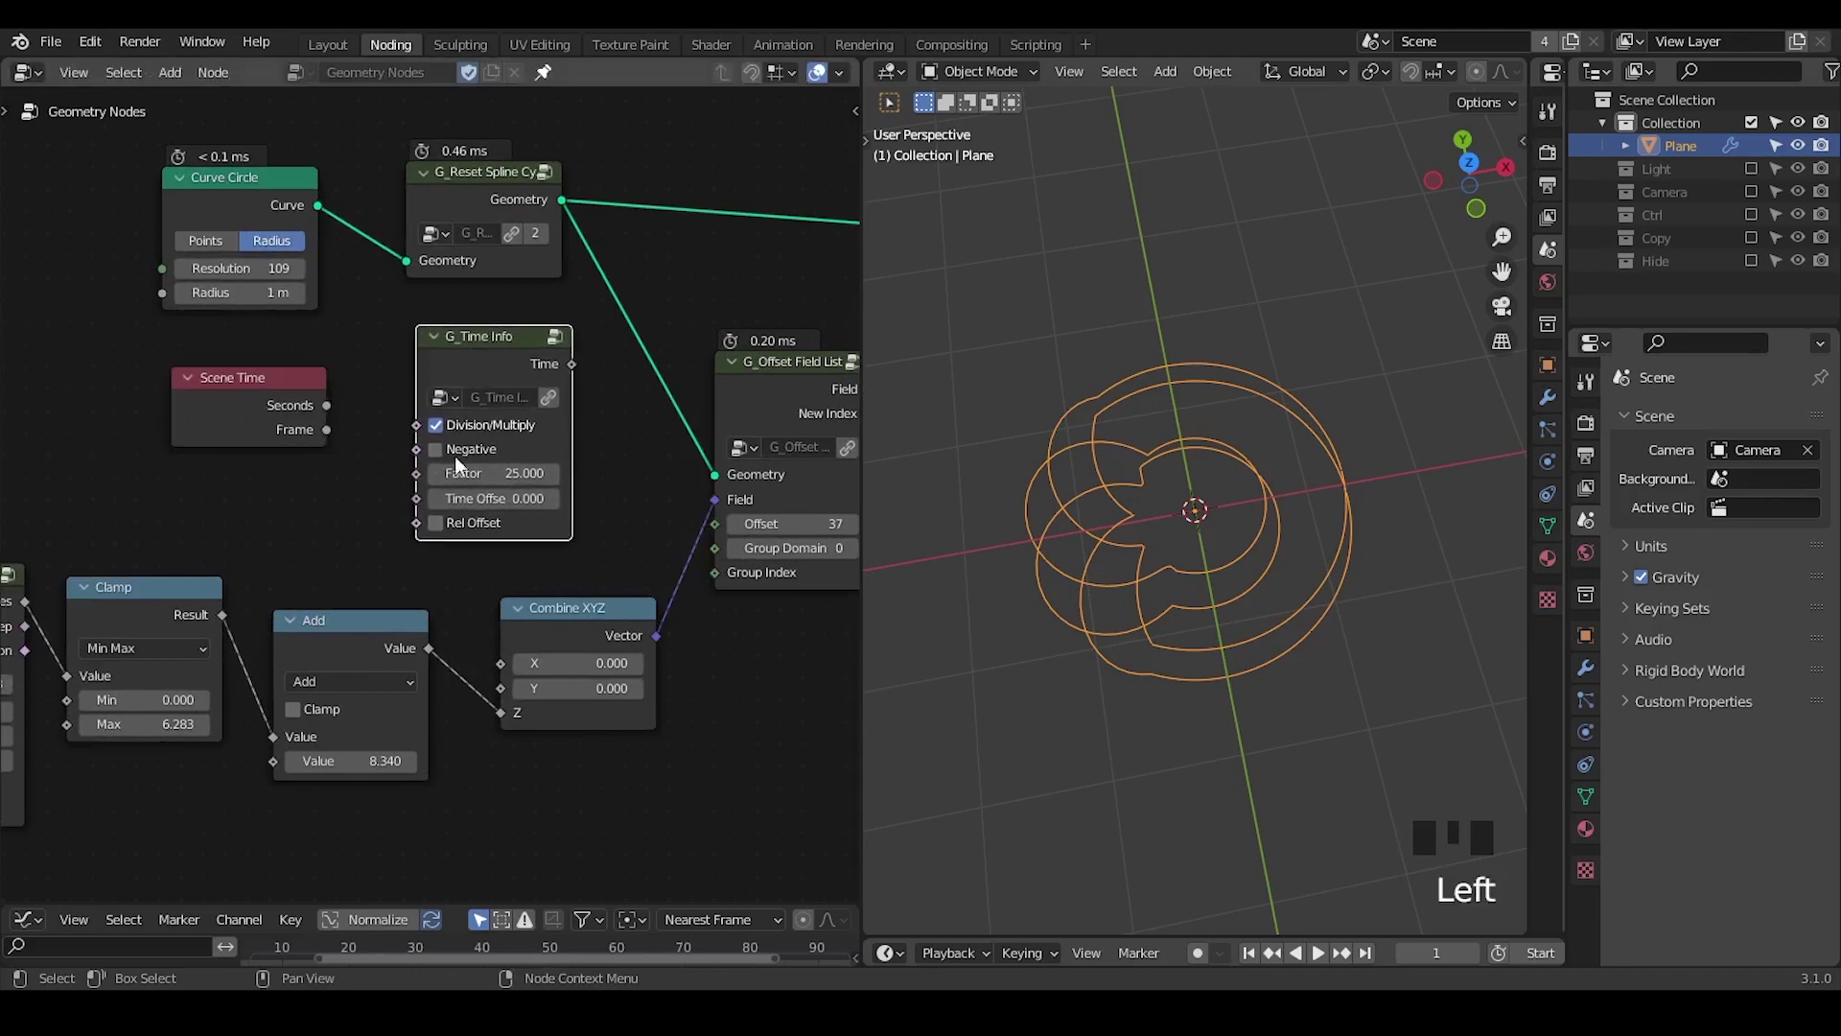
click(462, 459)
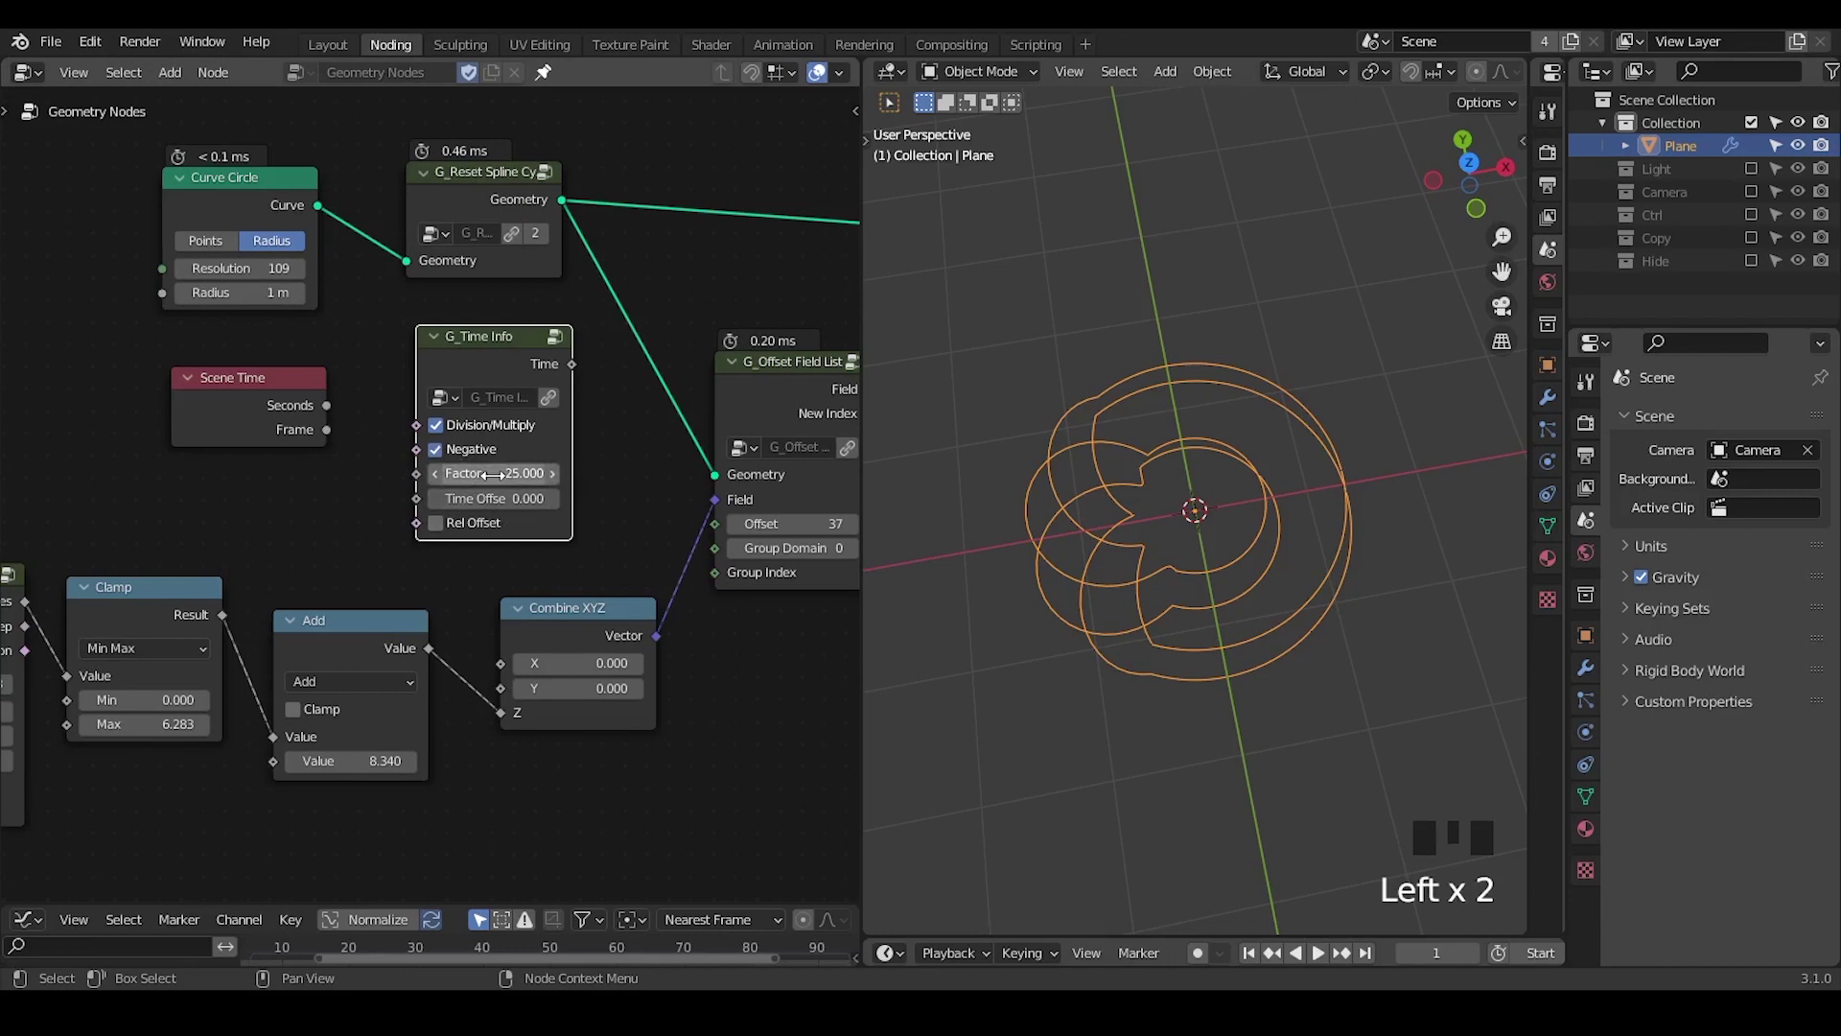
click(492, 374)
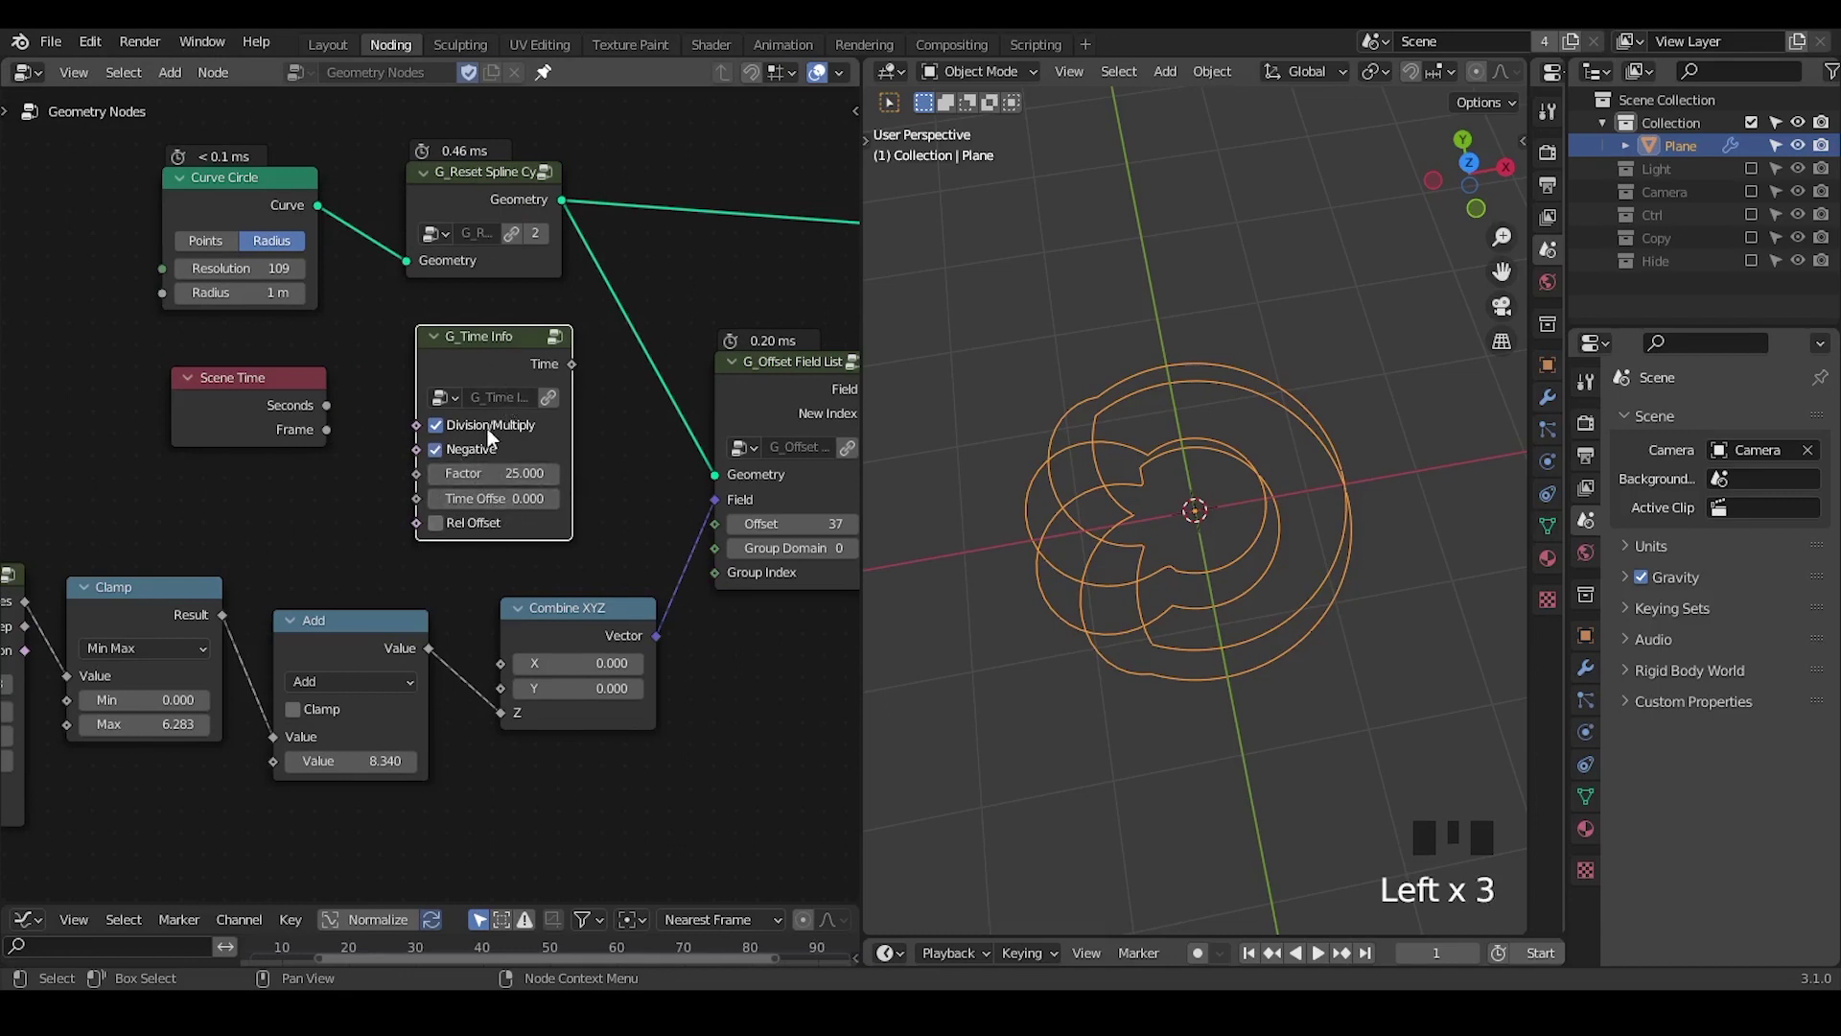
Connect Scene Time's Frame to the G_Offset Field List Offset and delete the G_Time Info group
scroll(up, 3)
drag(513, 559, 246, 437)
click(246, 438)
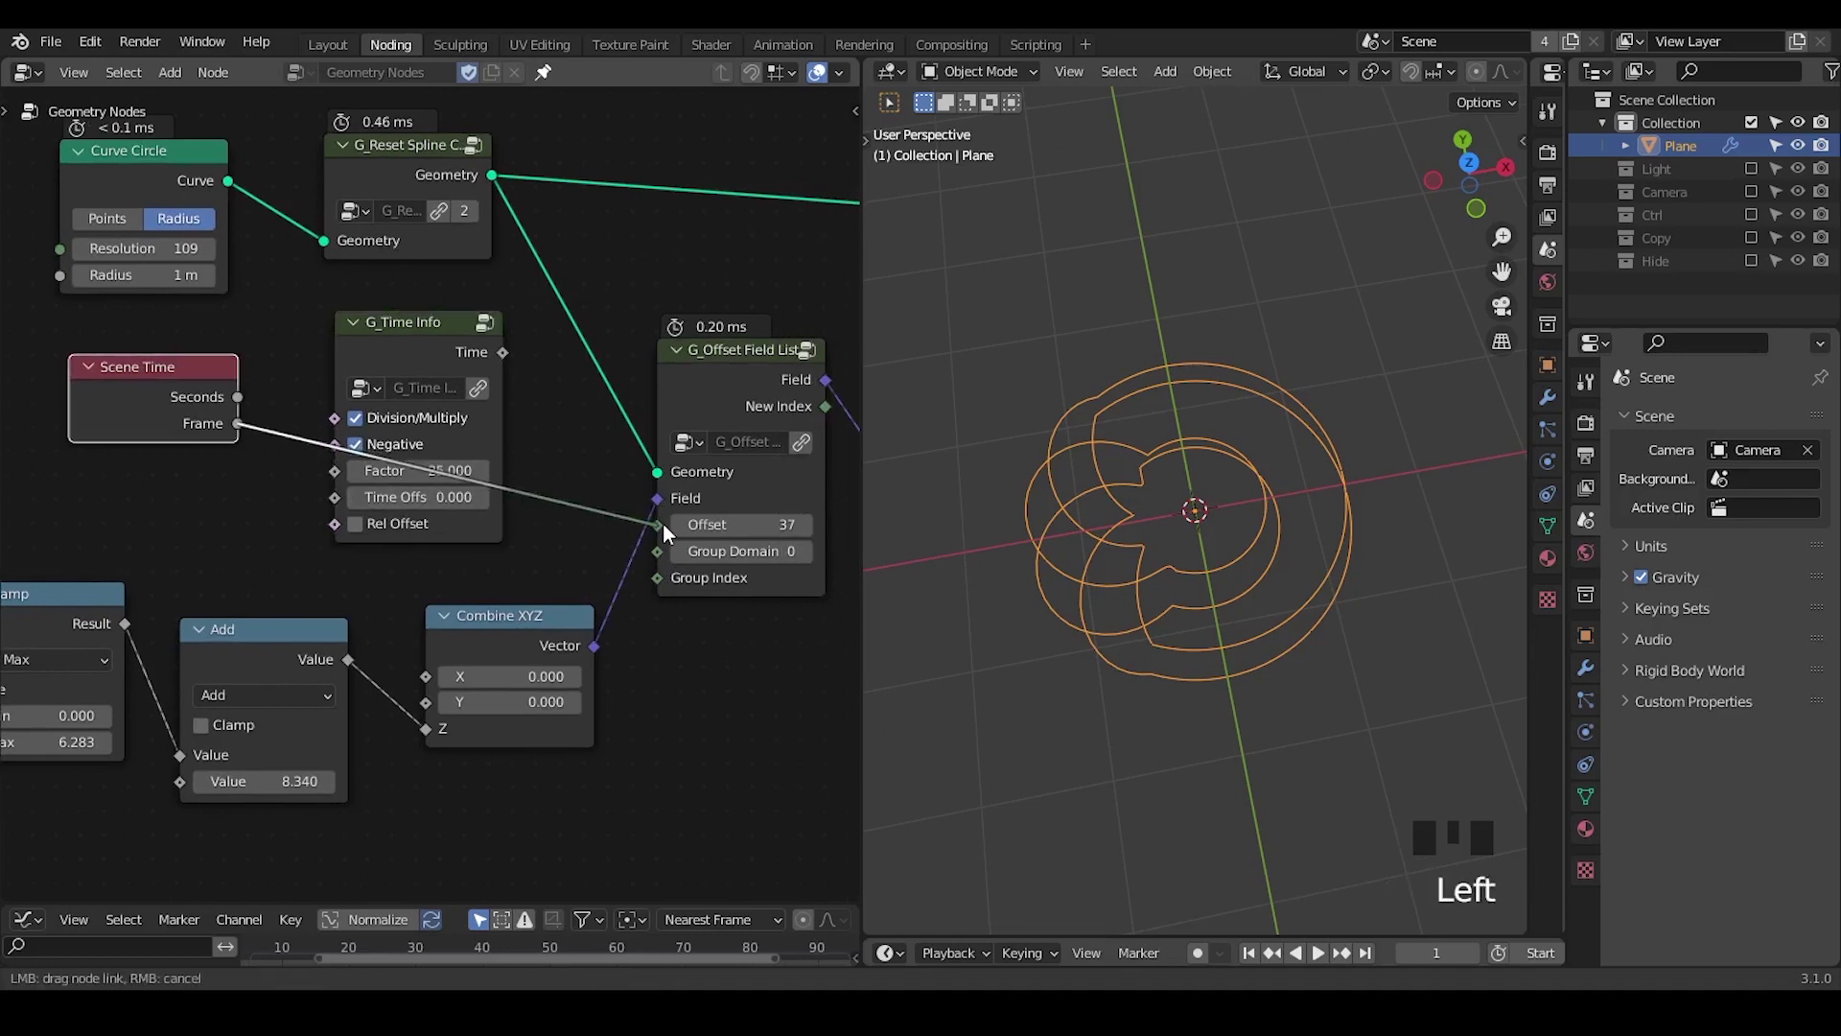
click(404, 355)
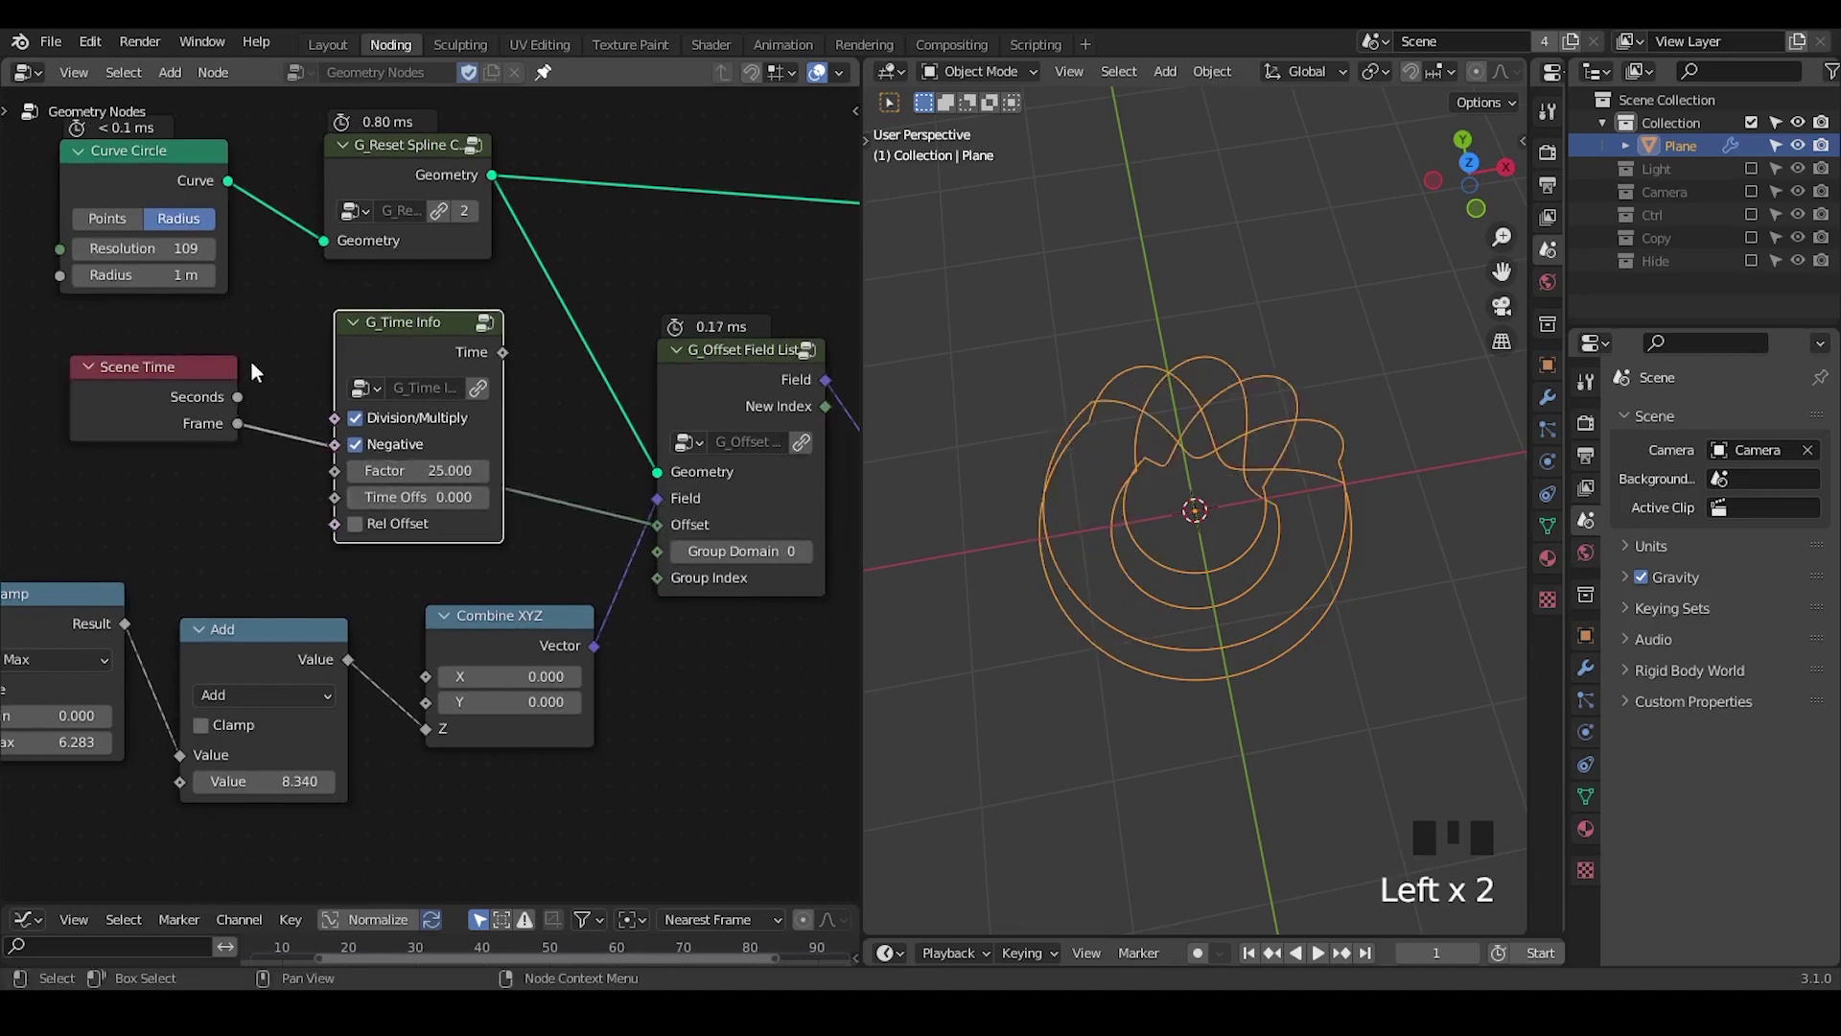
click(417, 344)
key(x)
click(173, 401)
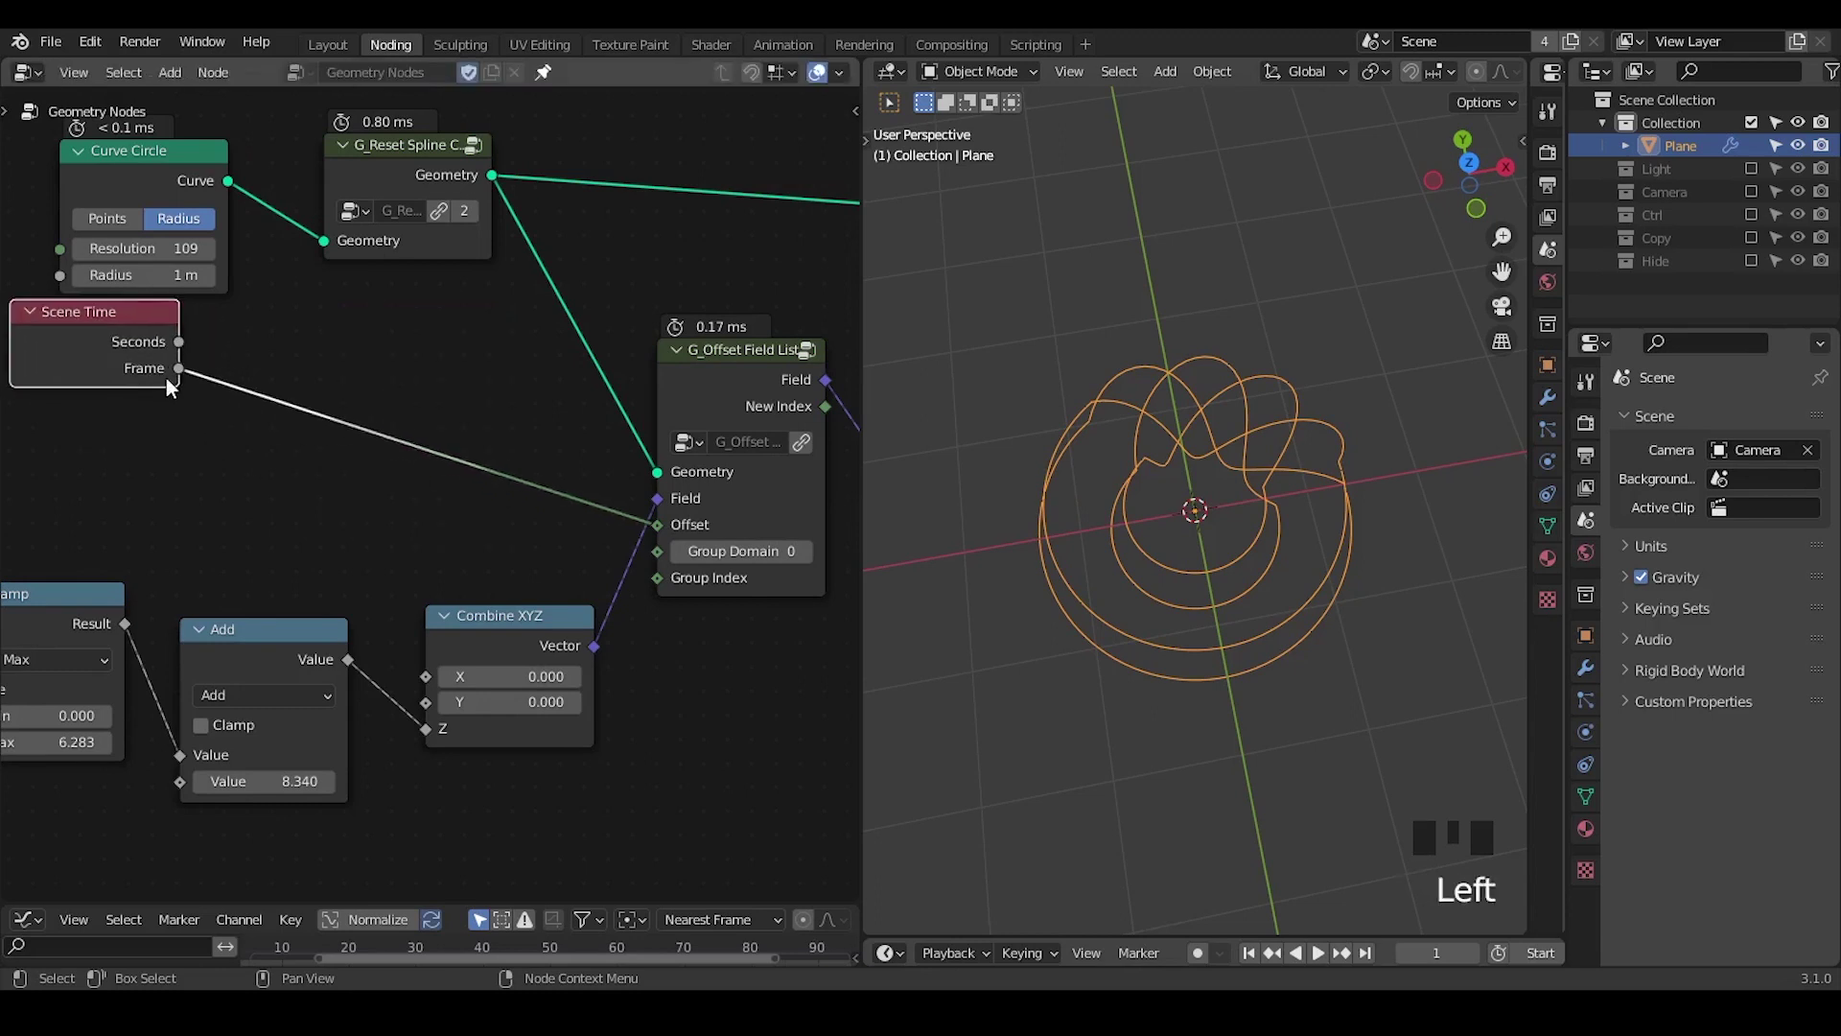
Insert a Math Divide by 25 on the Frame-to-Offset link and scrub the timeline to check
drag(199, 380, 234, 442)
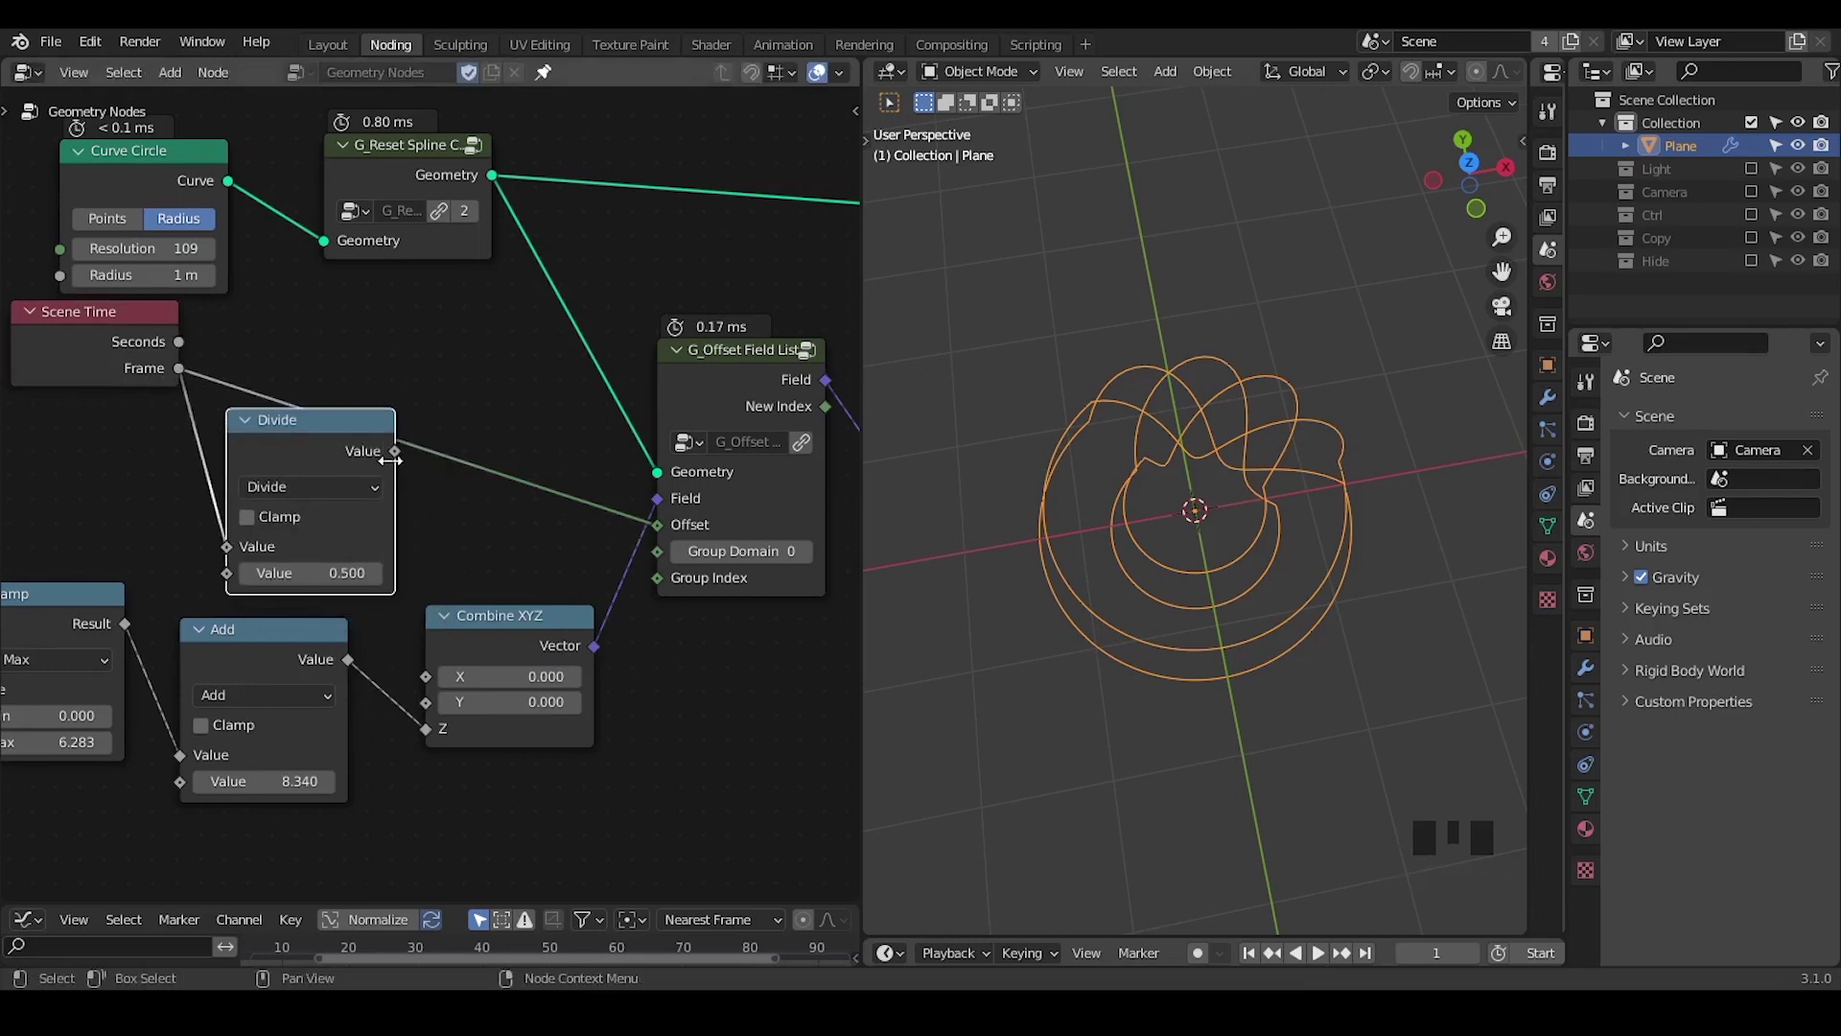
drag(399, 462, 498, 514)
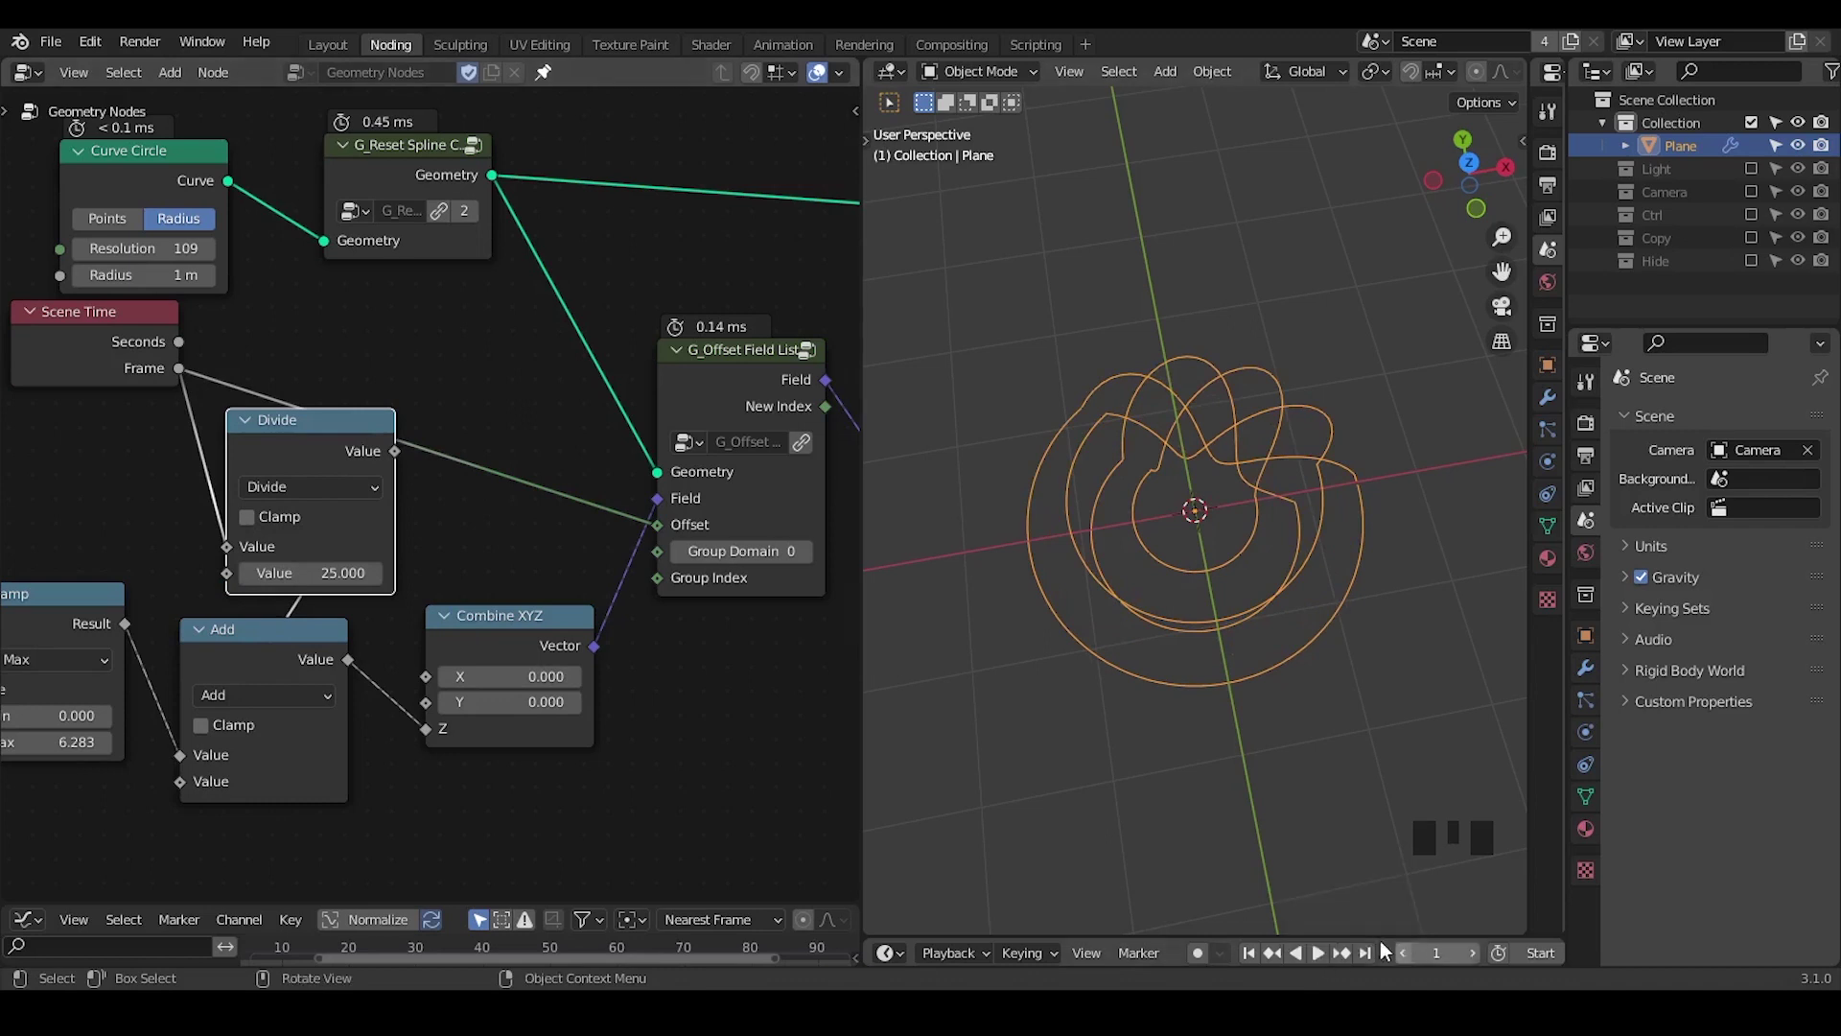
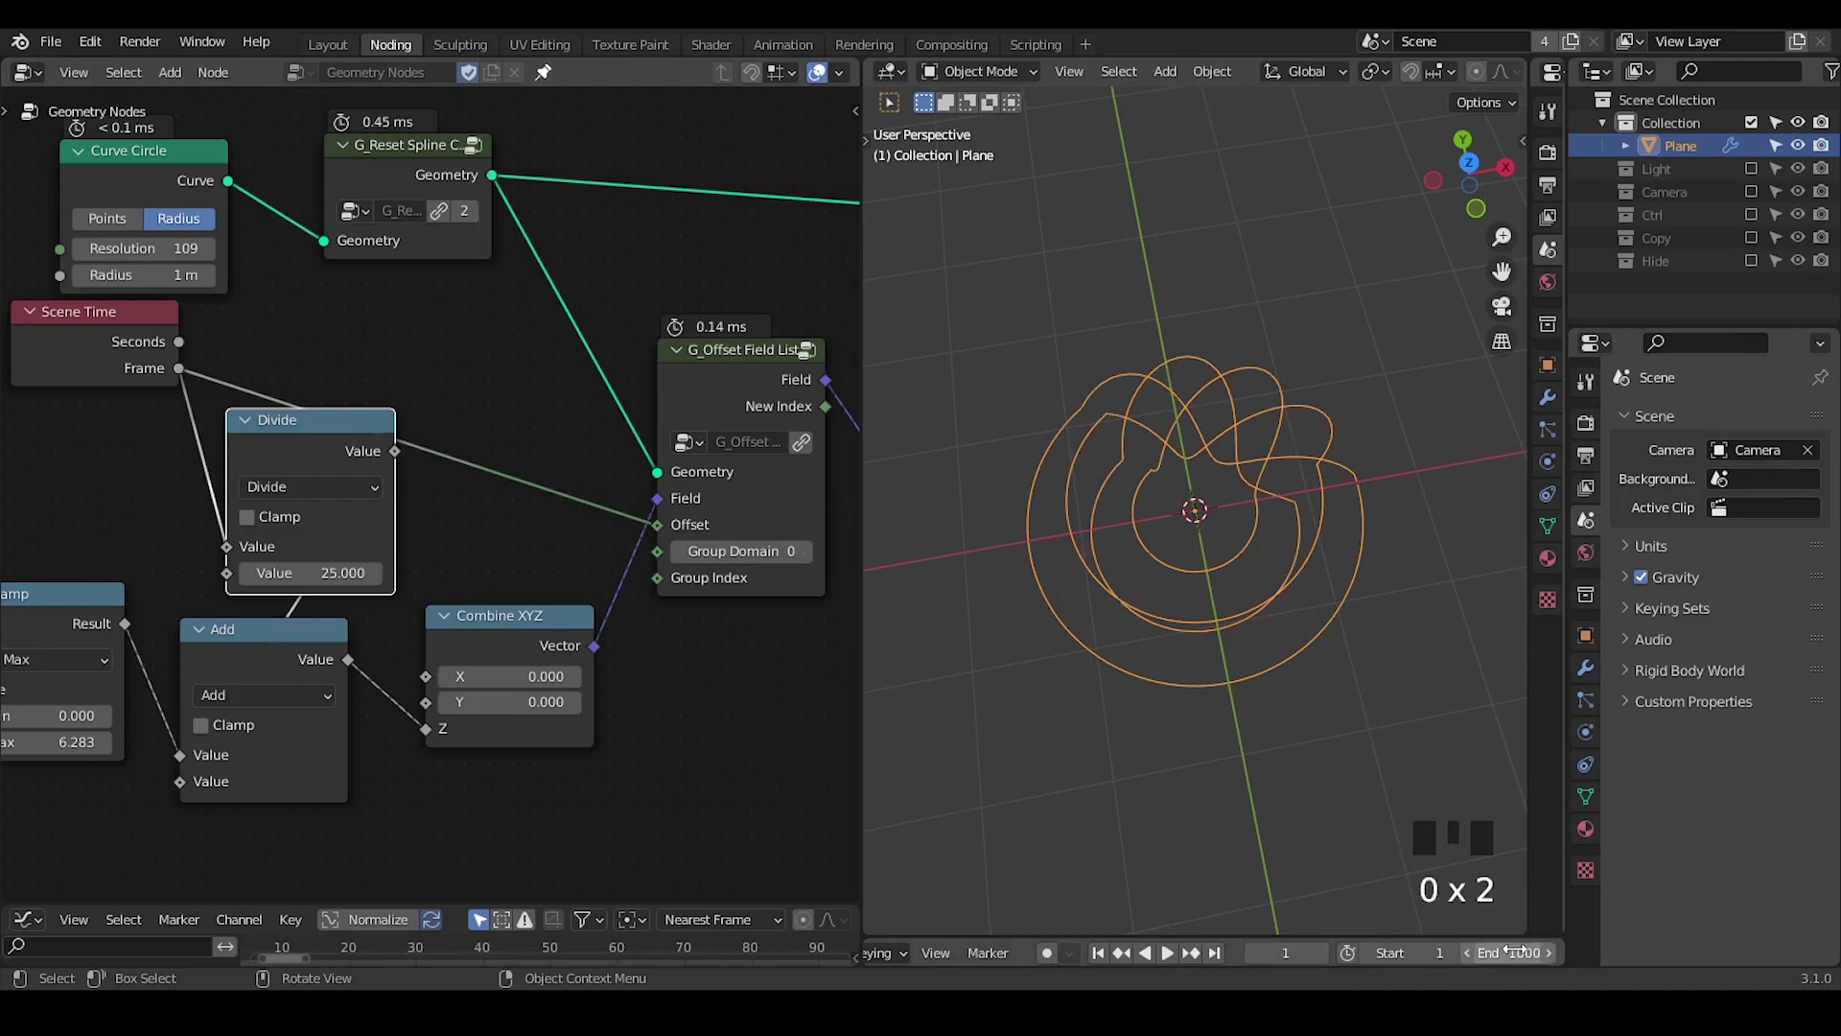
drag(1177, 964, 1175, 860)
click(1187, 963)
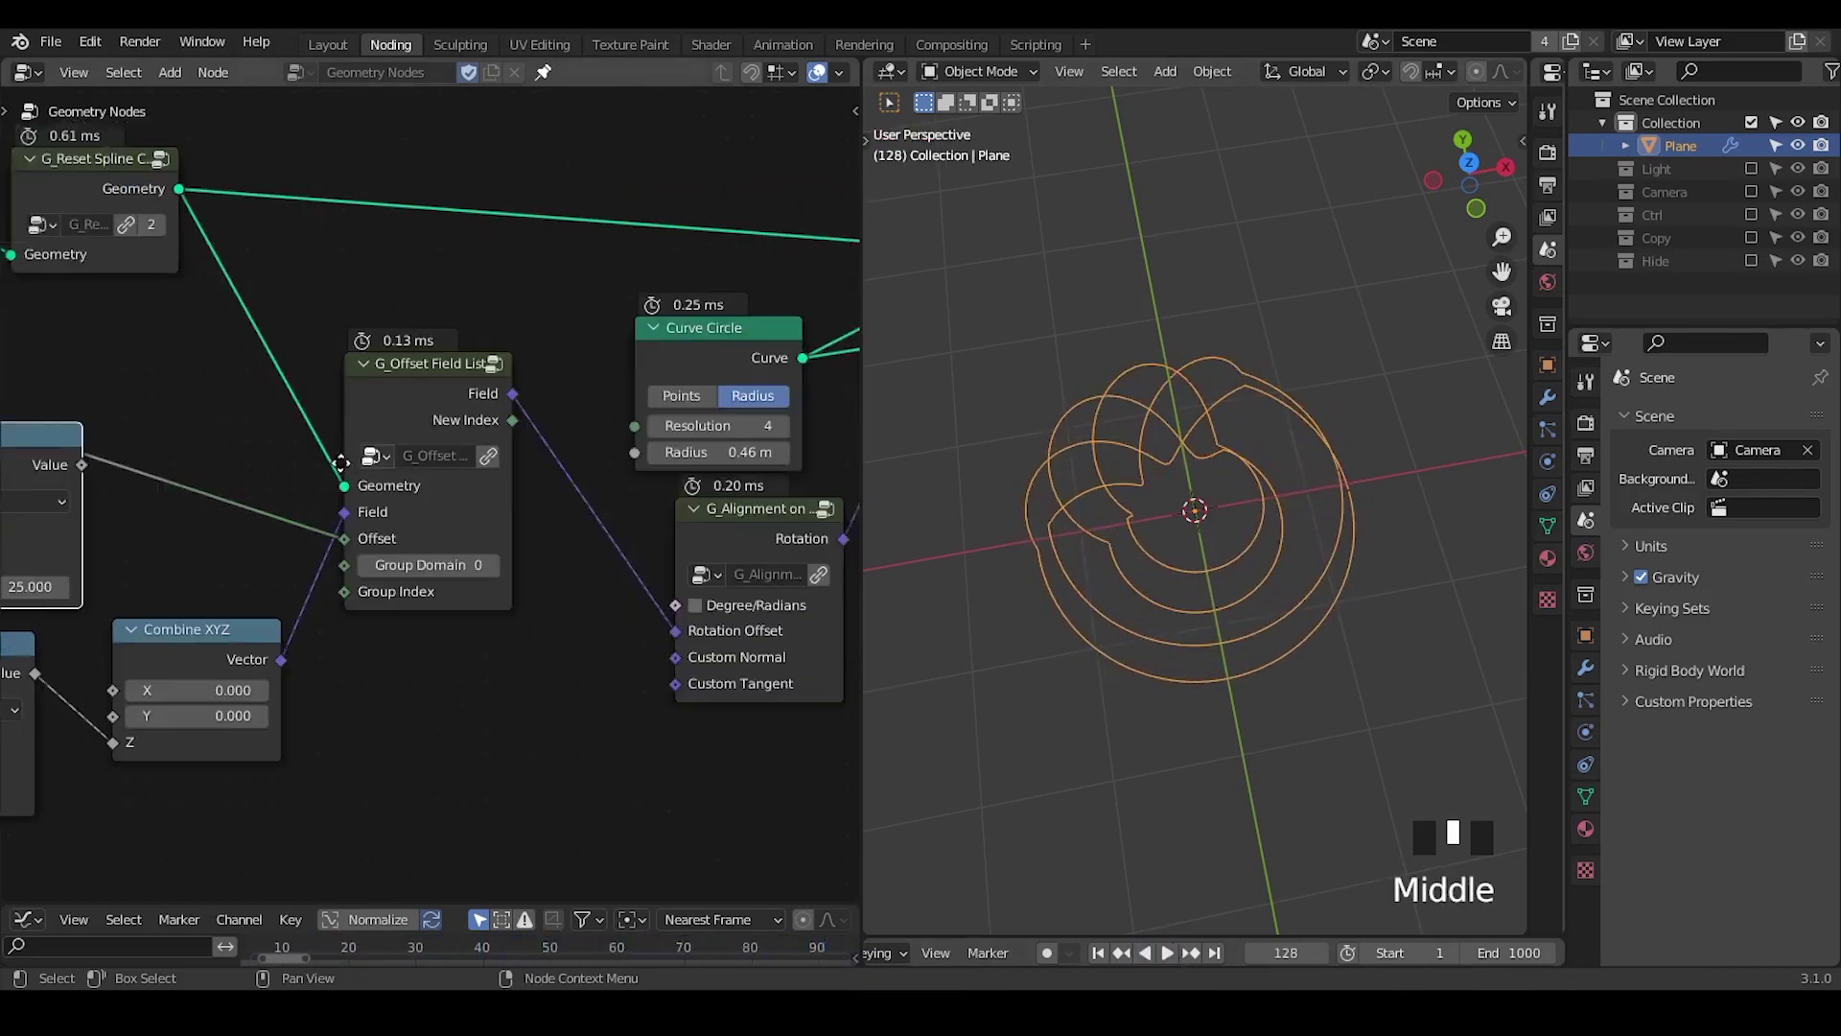
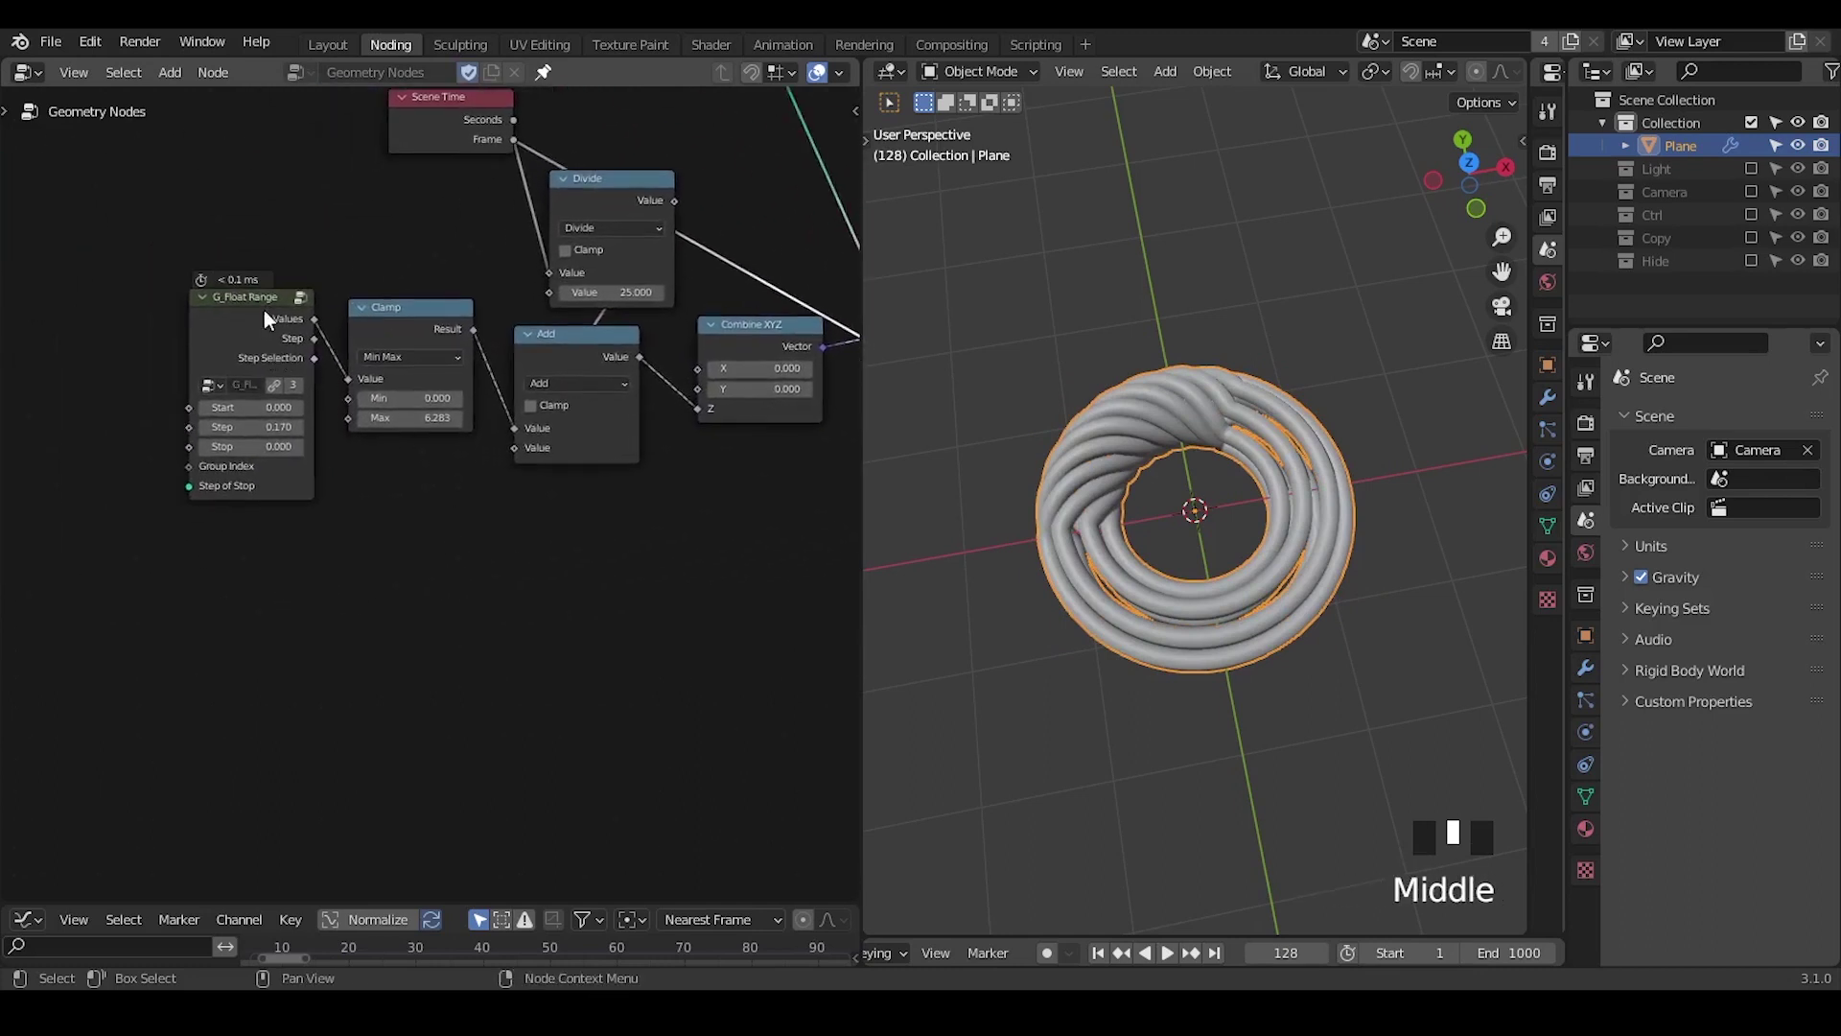
Move the Float Range and Clamp nodes lower to make room
click(266, 317)
drag(209, 332, 311, 326)
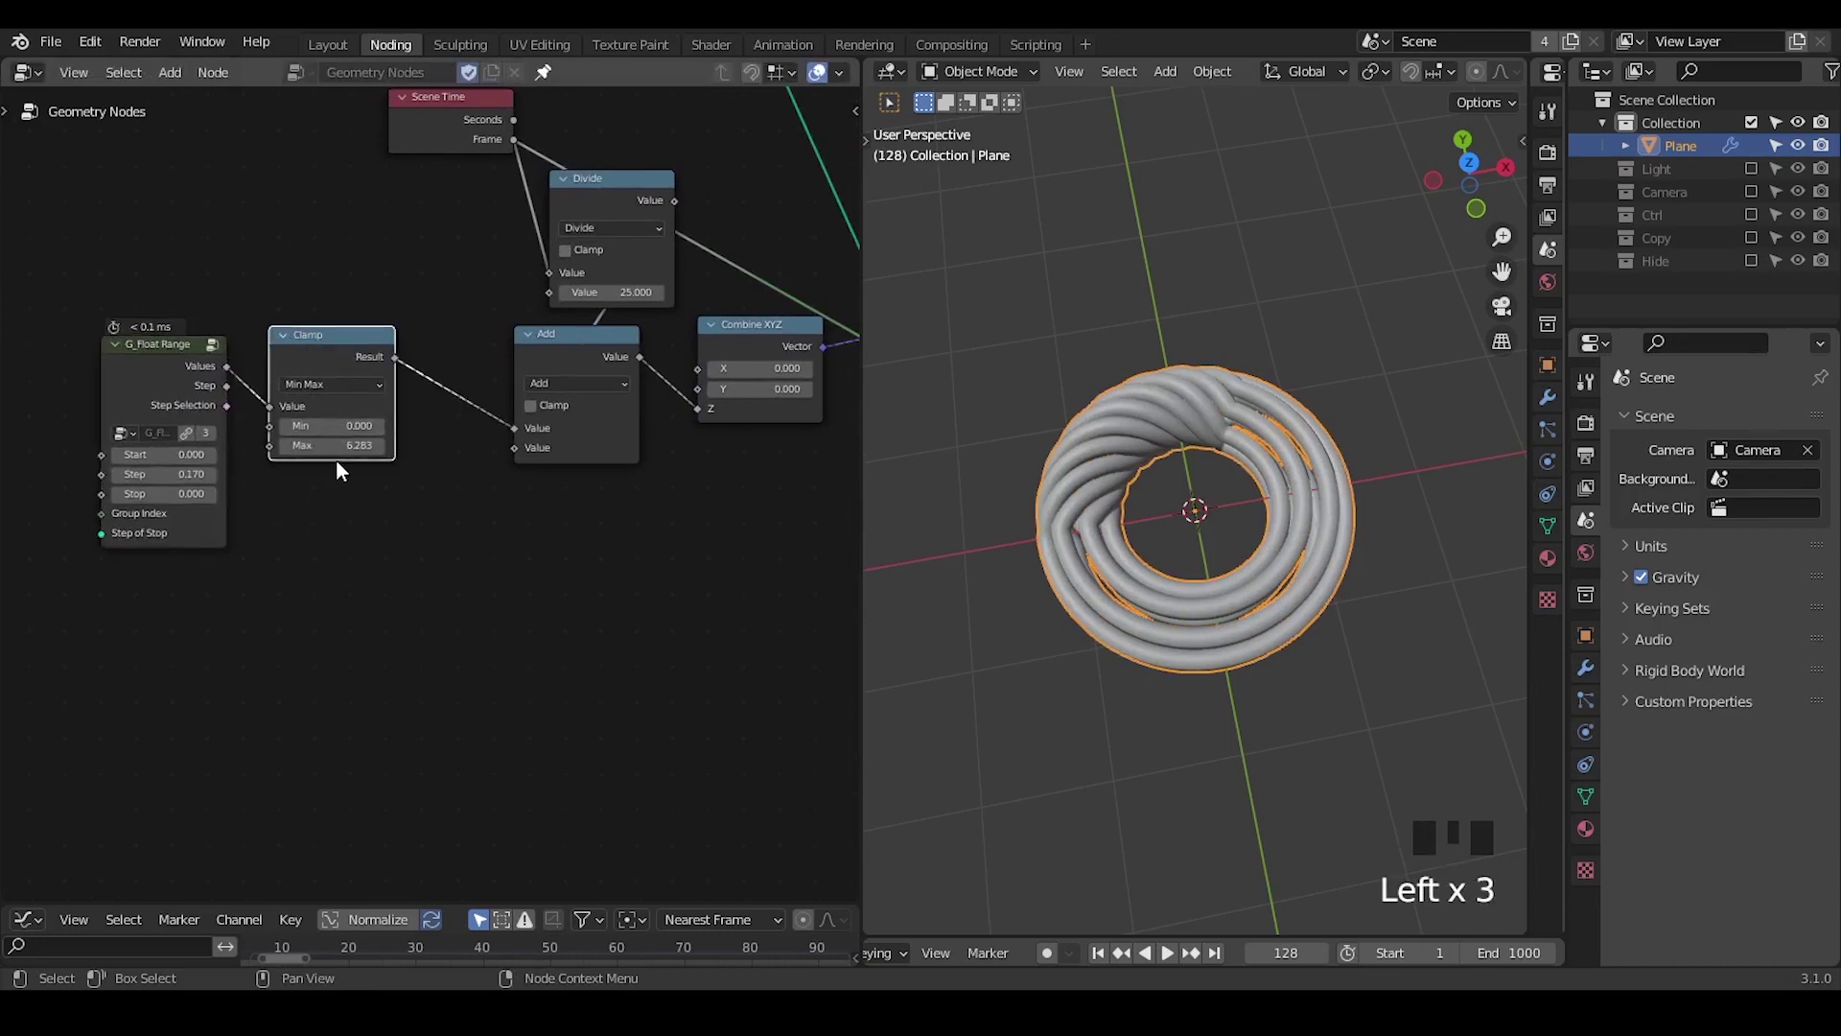
Add a Map Range node below the Clamp chain and search for the next node
key(ctrl+a)
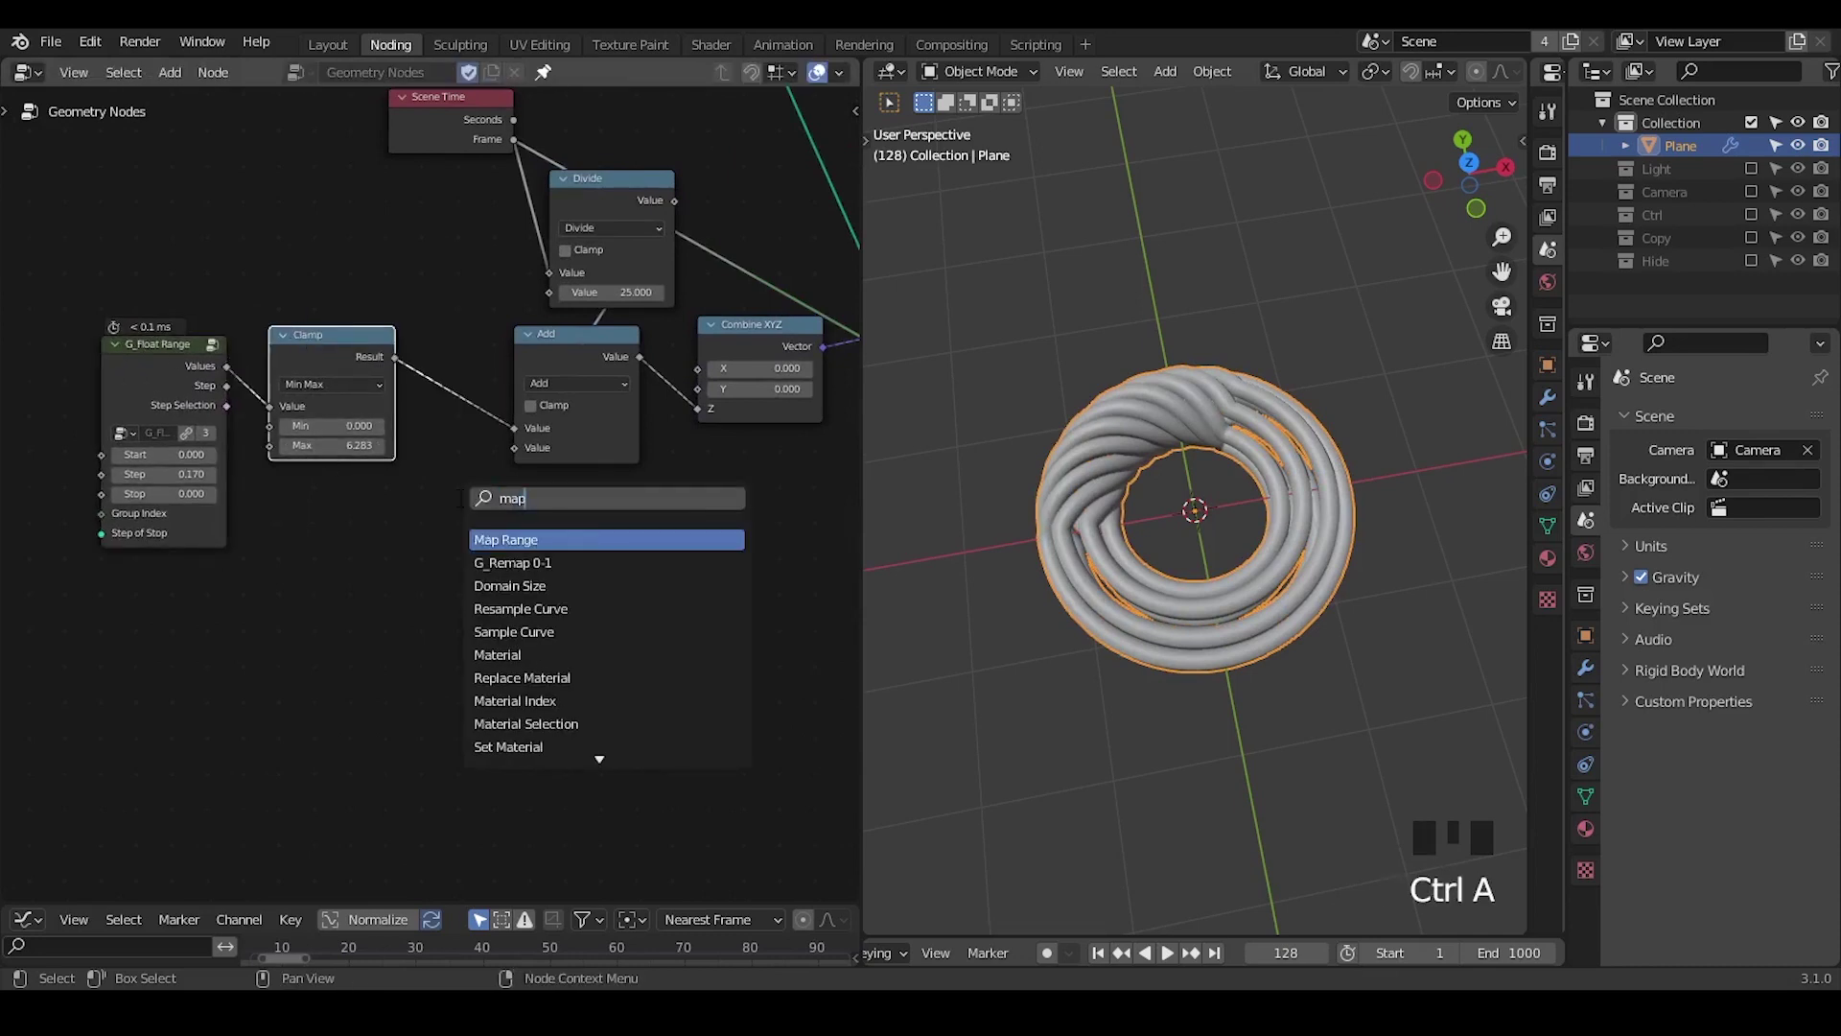
key(ctrl+a)
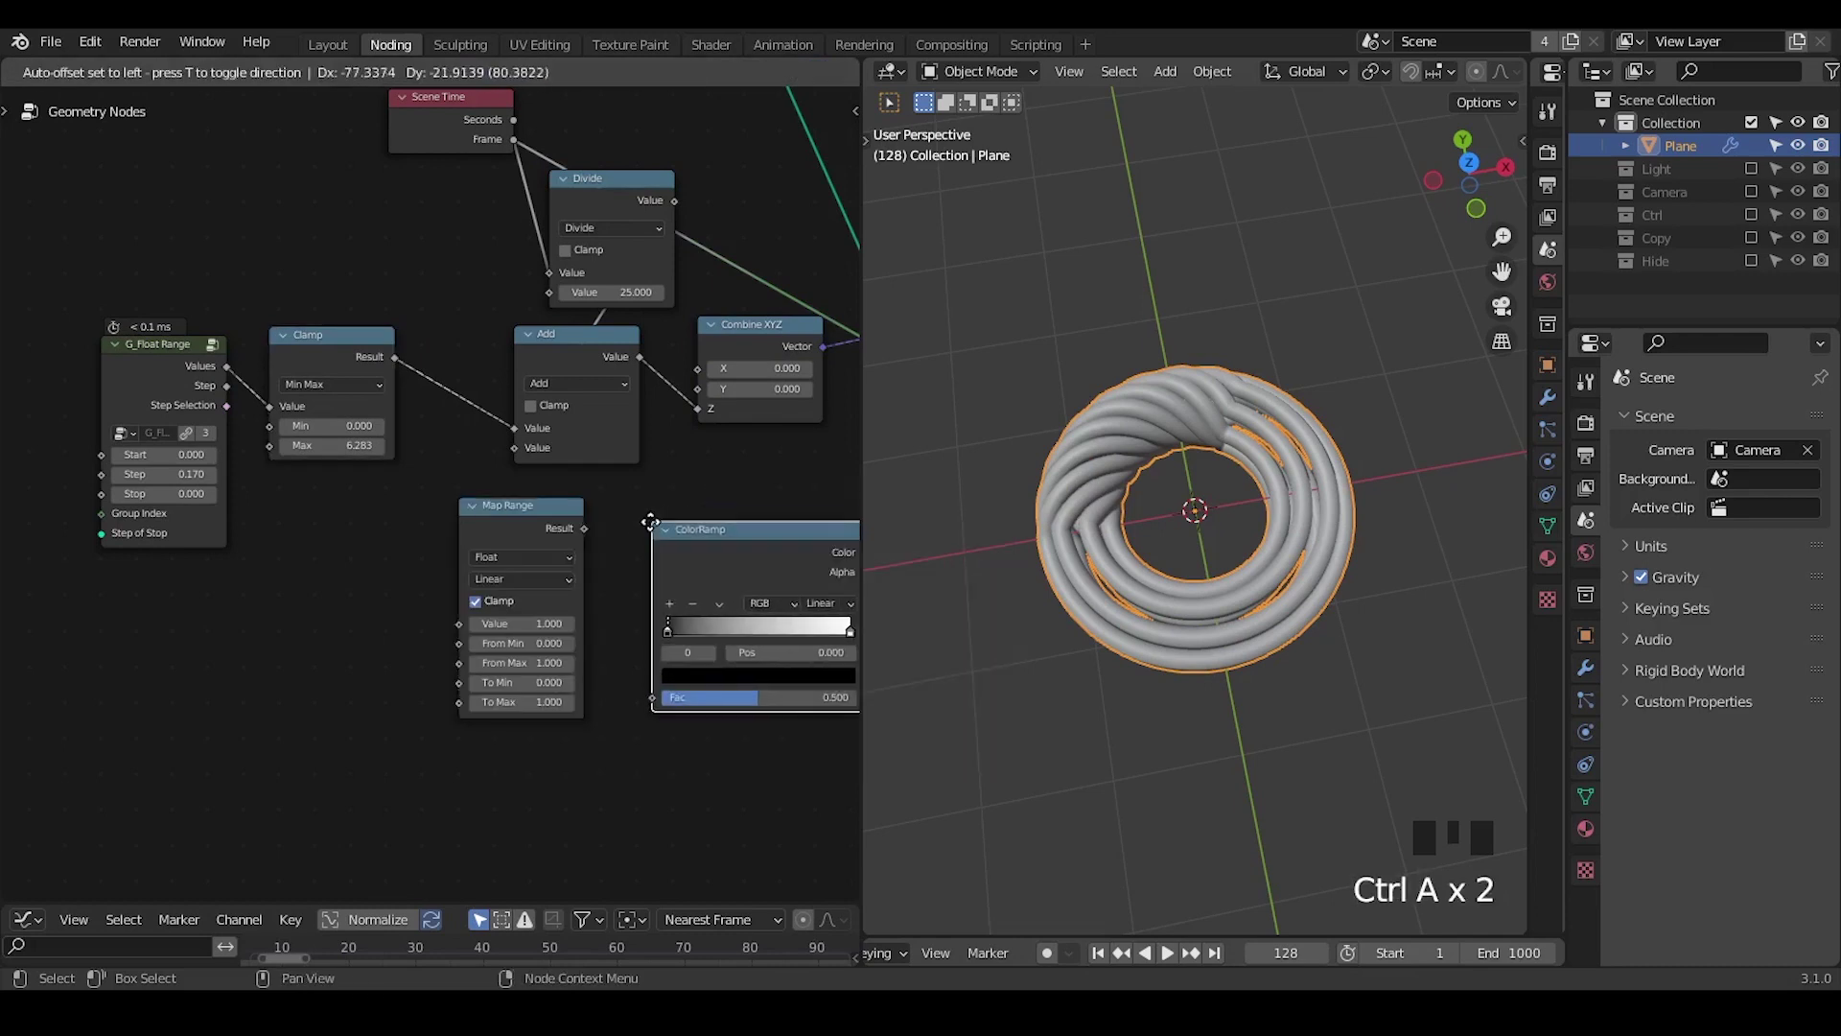
key(ctrl+a)
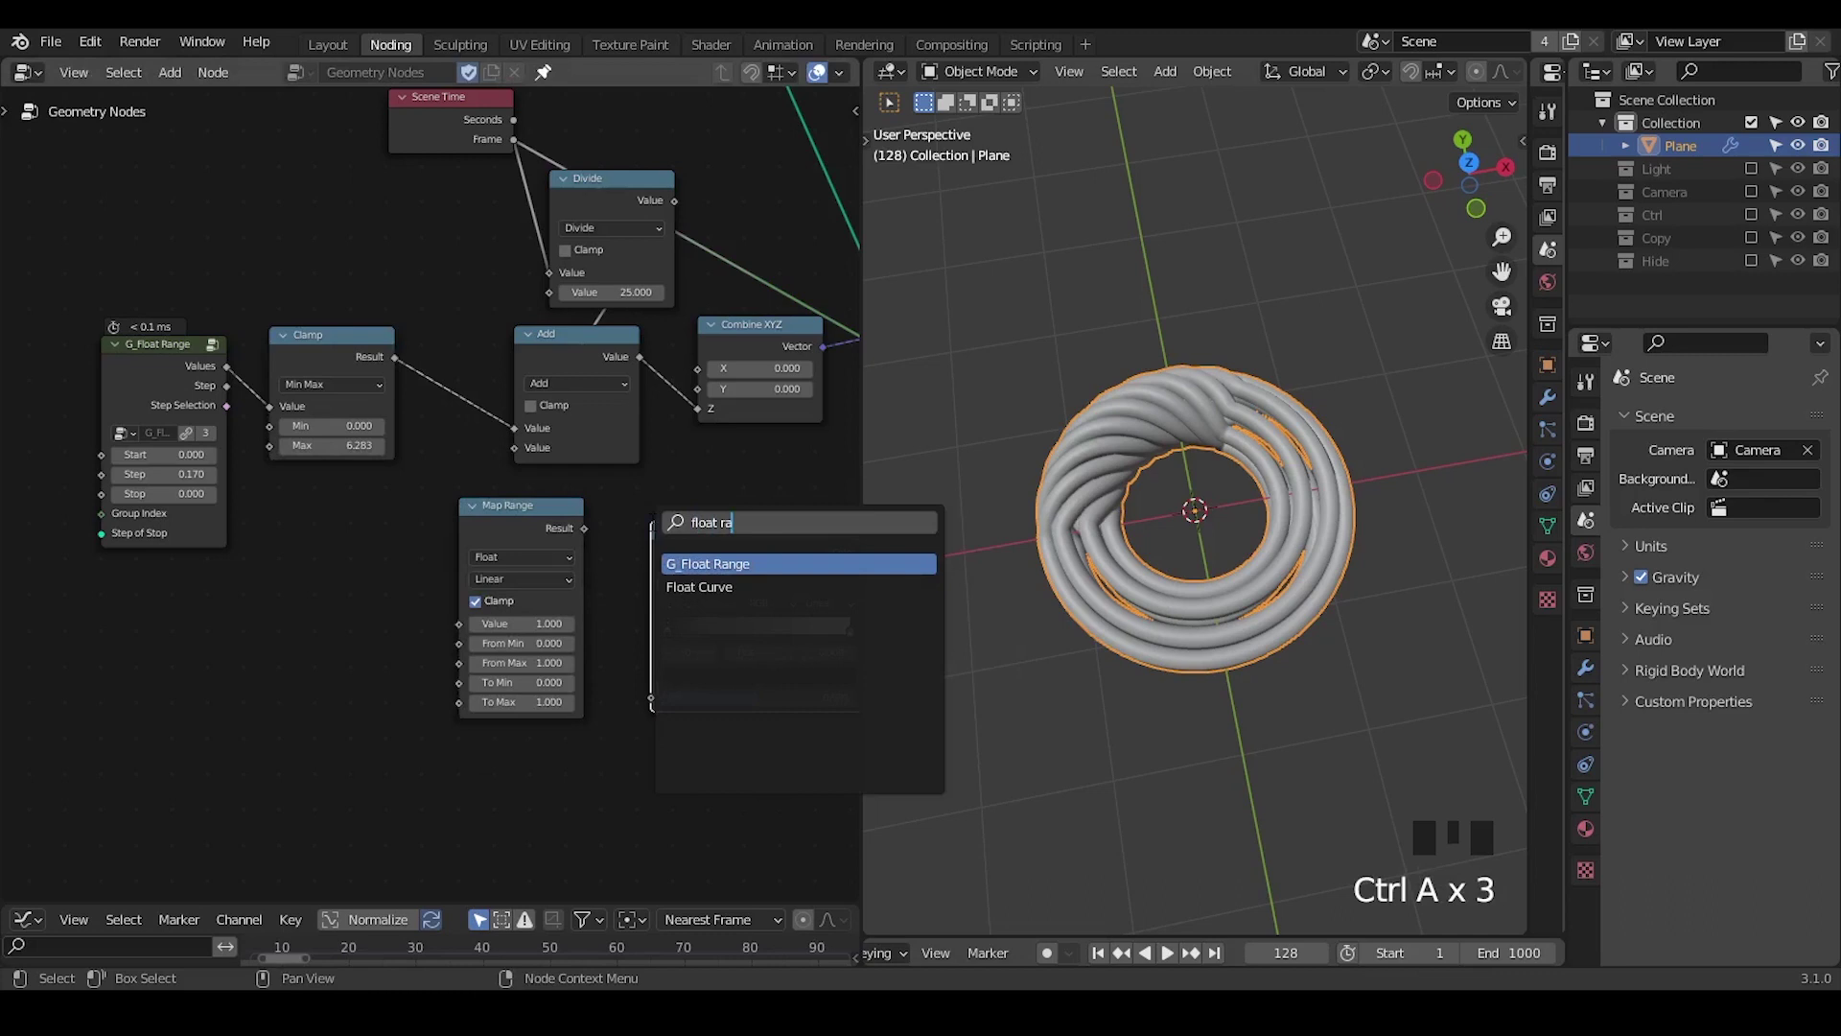